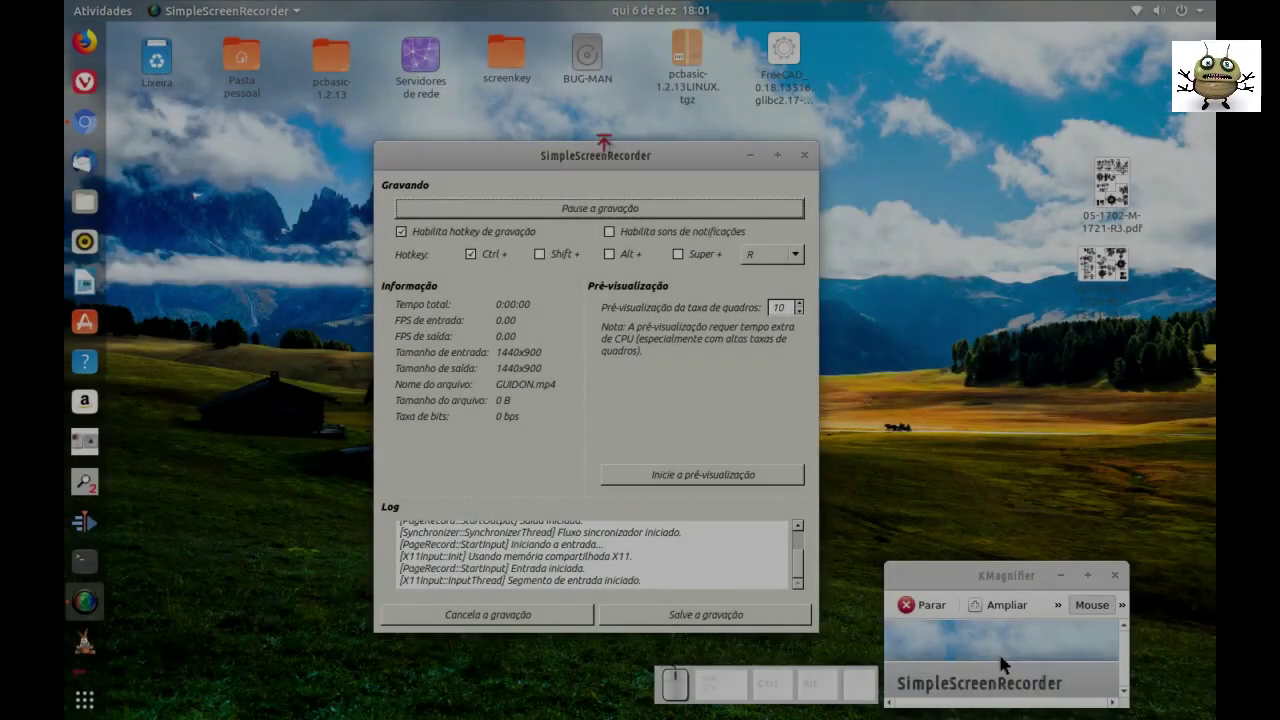
- Dismiss the SimpleScreenRecorder window so the desktop and dock are visible
{"action": "left_click_drag", "start_coordinate": [1009, 664], "coordinate": [1009, 664]}
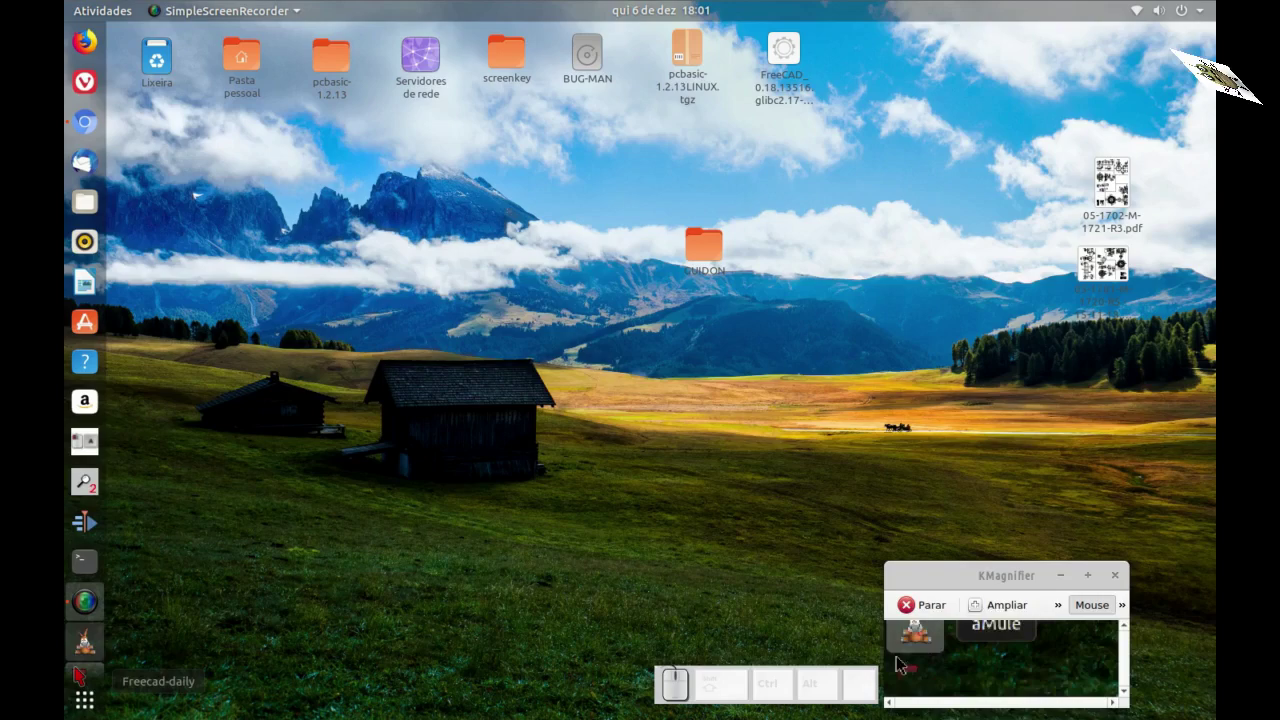
- Launch FreeCAD with the GUIDON handlebar model and enter the bent path sketch
{"action": "left_click", "coordinate": [909, 664]}
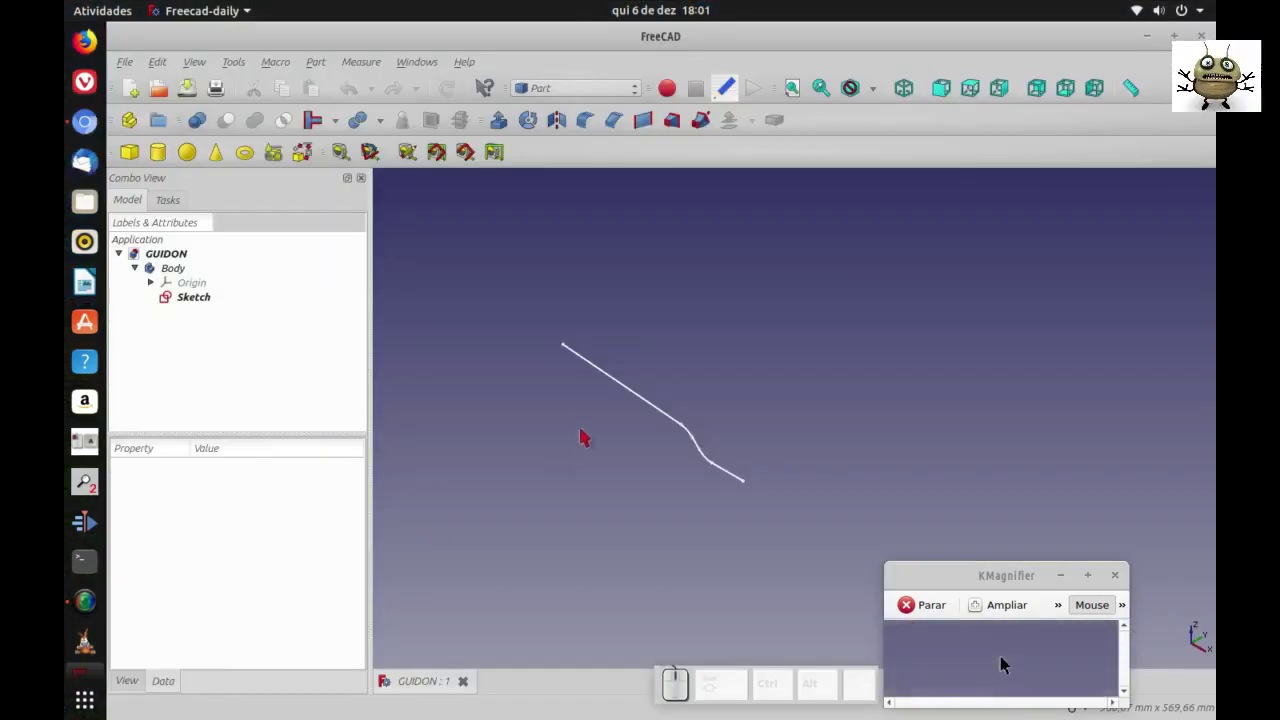
{"action": "left_click", "coordinate": [1001, 662]}
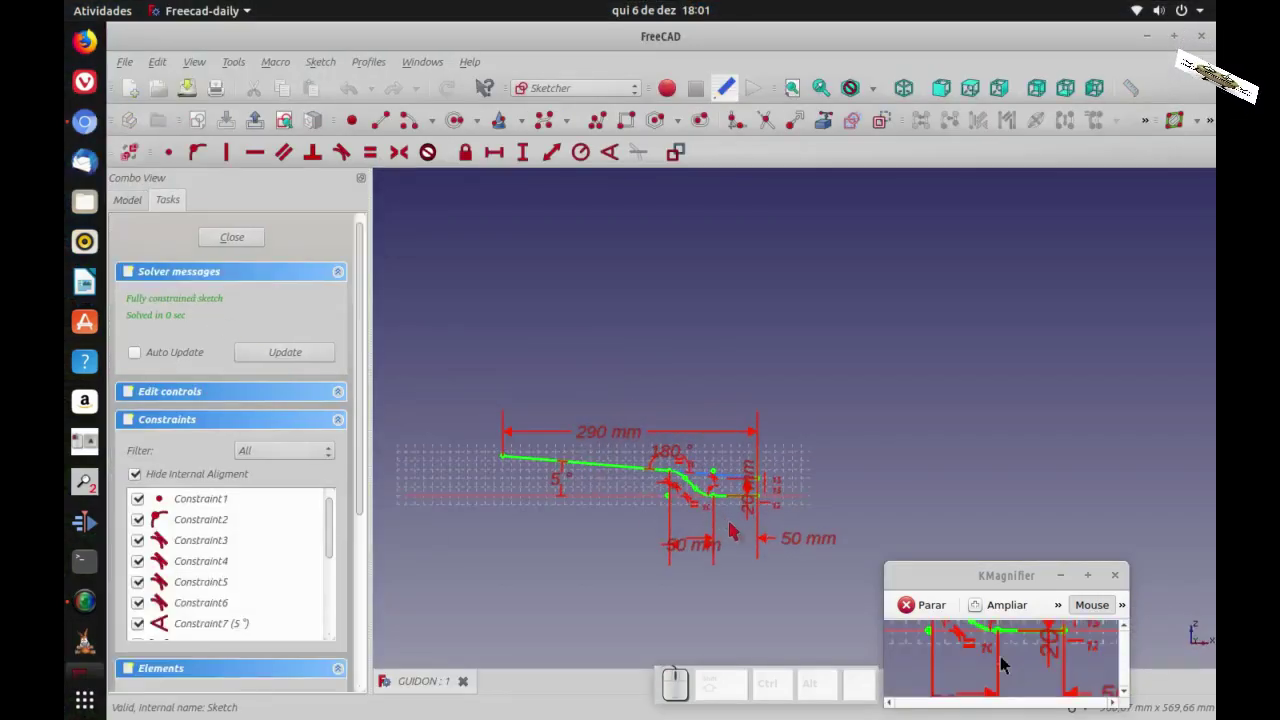
{"action": "scroll", "scroll_direction": "down", "scroll_amount": 3}
{"action": "scroll", "scroll_direction": "up", "scroll_amount": 3}
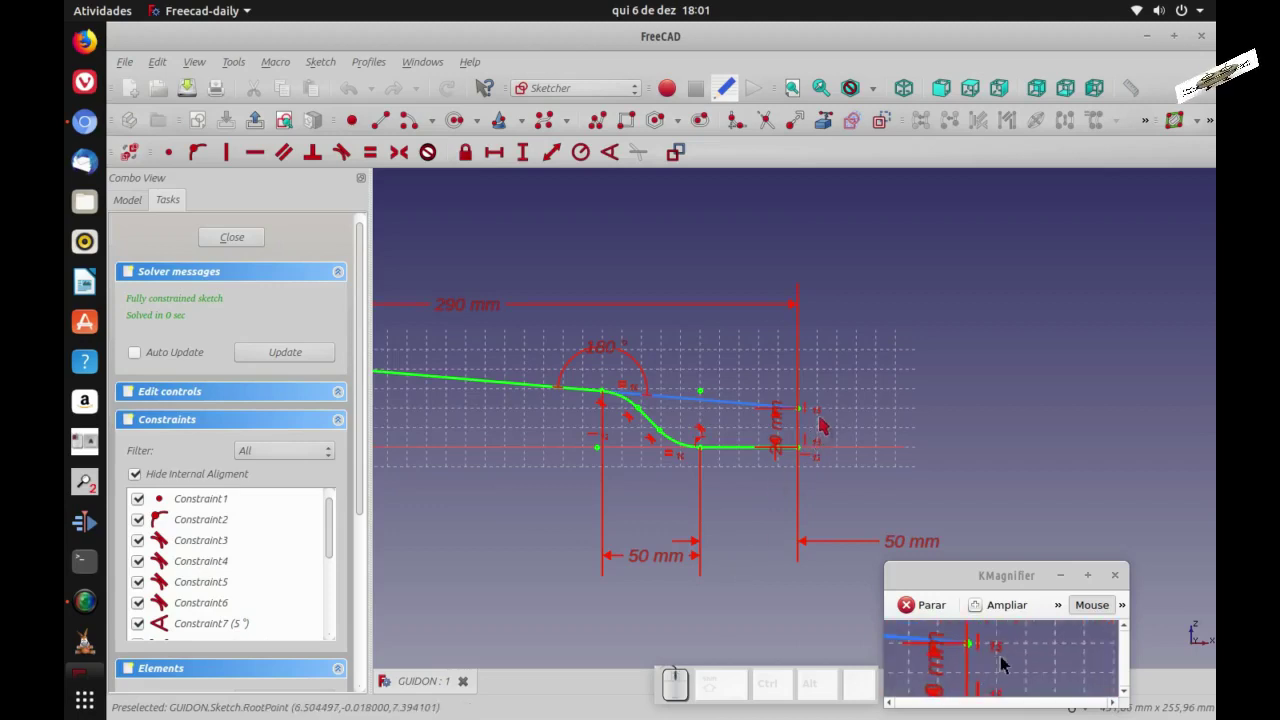
{"action": "scroll", "scroll_direction": "down", "scroll_amount": 3}
{"action": "scroll", "scroll_direction": "up", "scroll_amount": 3}
- Review the sketch's 180° arc, 50 mm and 20 mm constraints, then close the sketch
{"action": "left_click", "coordinate": [1009, 664]}
{"action": "left_click", "coordinate": [1009, 664]}
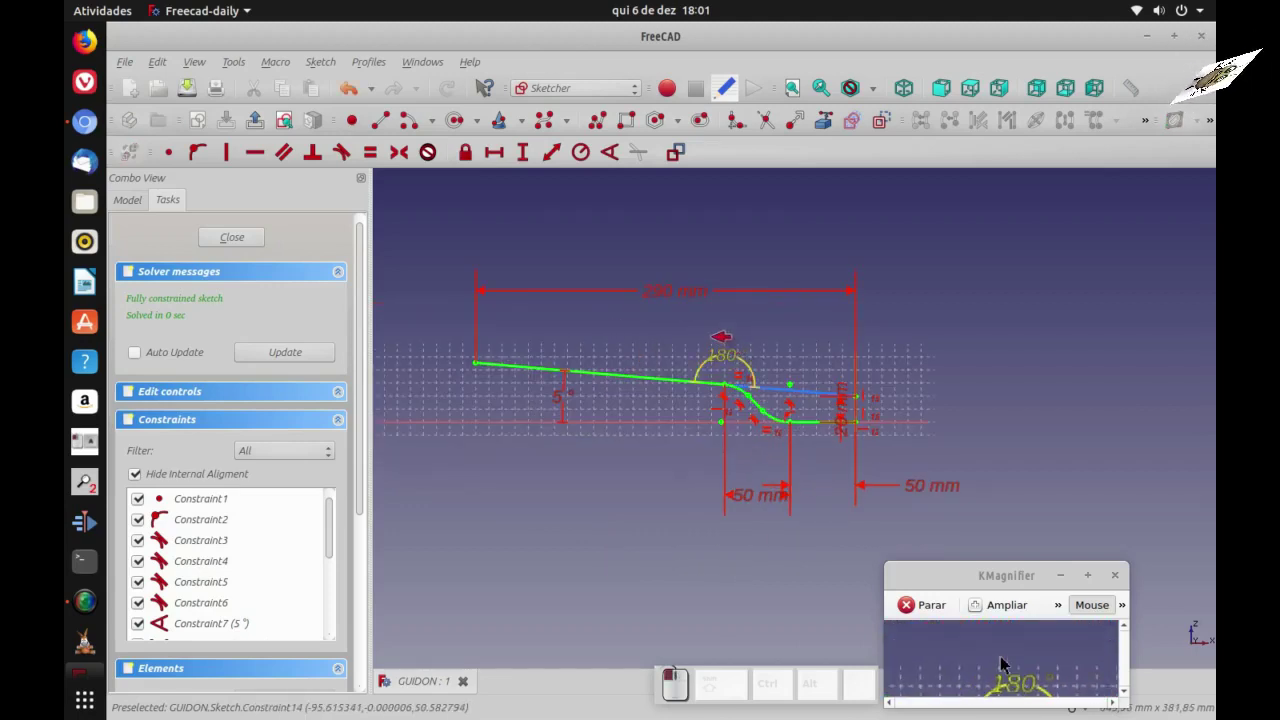
{"action": "left_click", "coordinate": [1009, 664]}
{"action": "left_click", "coordinate": [1009, 664]}
{"action": "left_click", "coordinate": [1009, 664]}
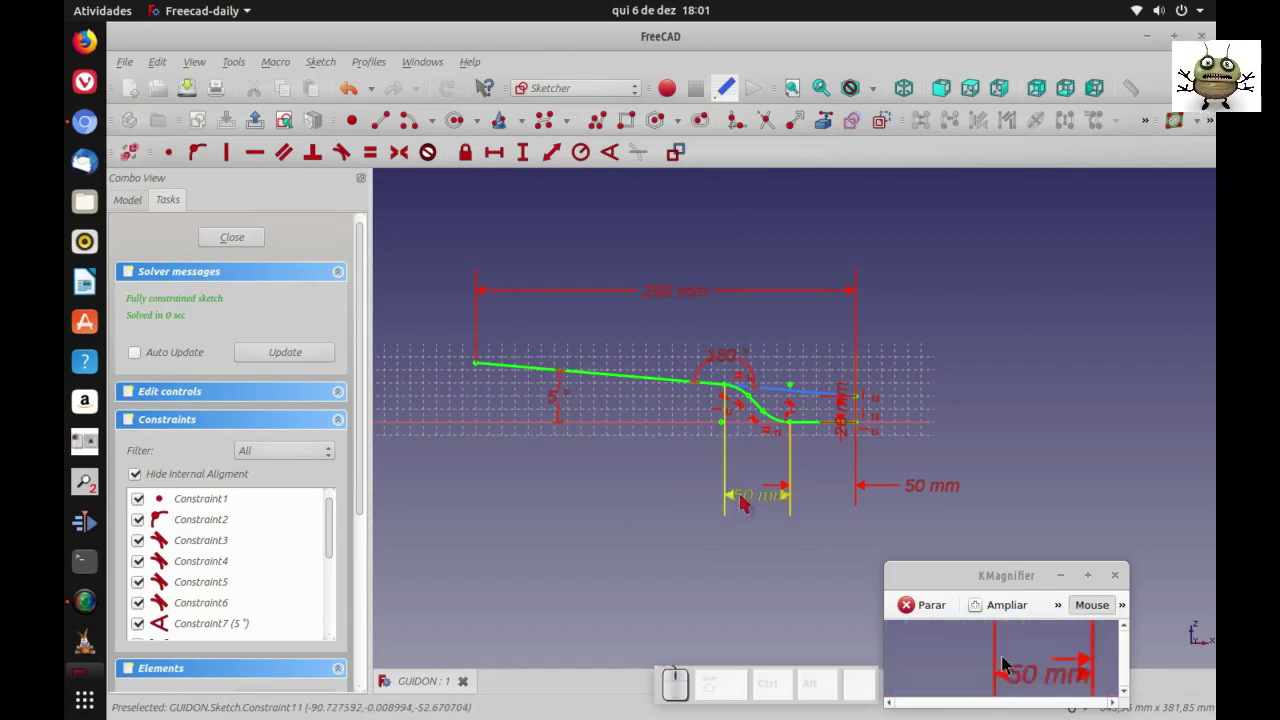
{"action": "left_click", "coordinate": [1009, 664]}
{"action": "left_click", "coordinate": [1009, 664]}
{"action": "left_click", "coordinate": [1009, 664]}
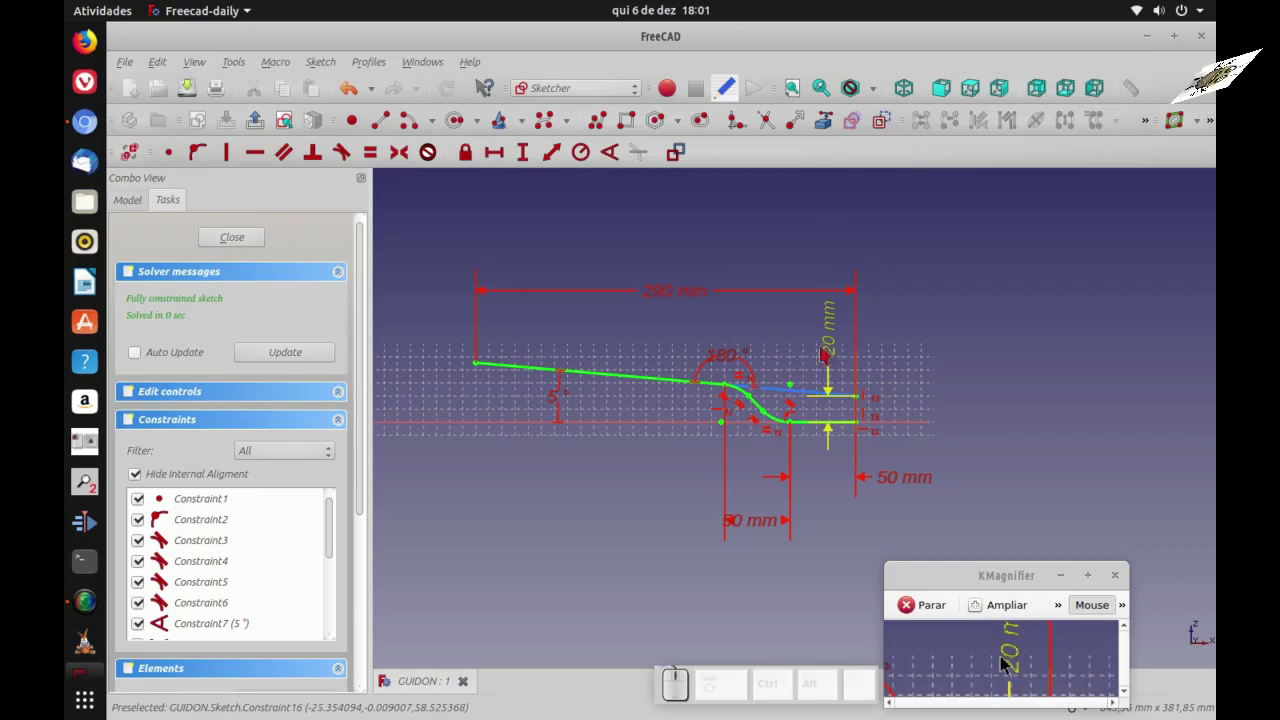
{"action": "left_click", "coordinate": [1001, 662]}
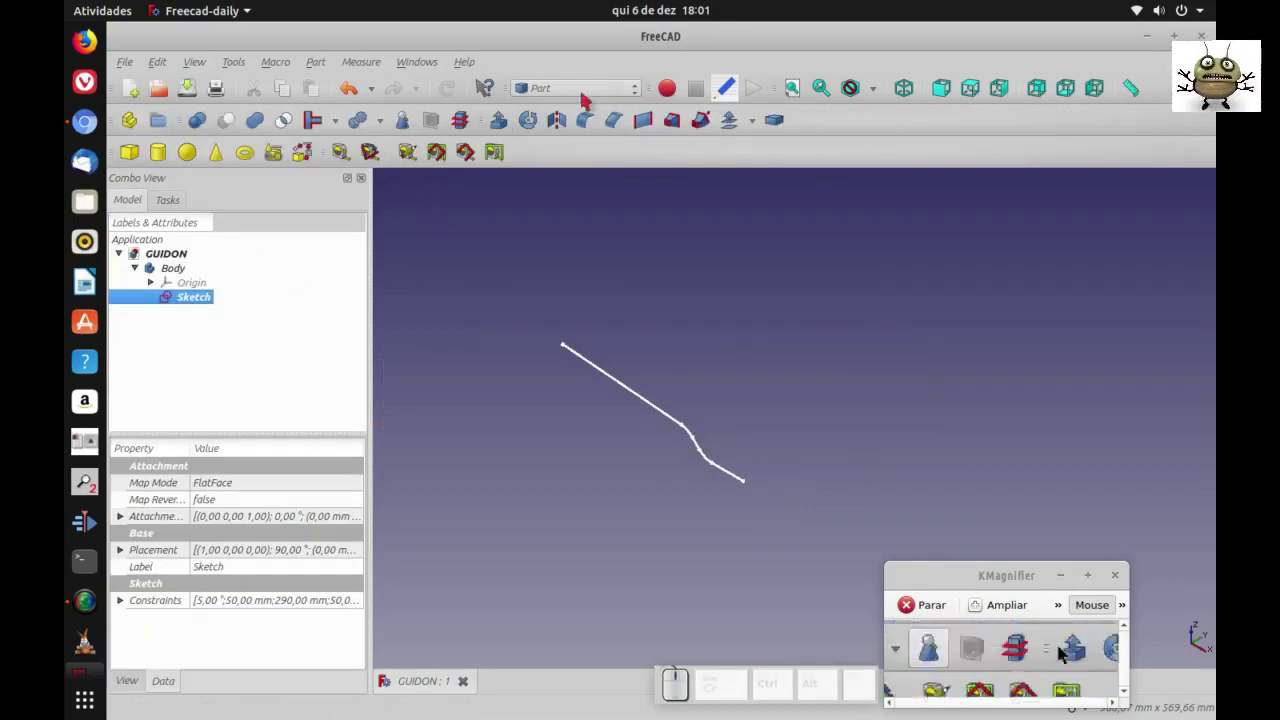
- Create two 11 mm radius circle primitives from Part Primitives
{"action": "left_click", "coordinate": [1009, 664]}
{"action": "left_click", "coordinate": [1009, 664]}
{"action": "left_click", "coordinate": [1009, 664]}
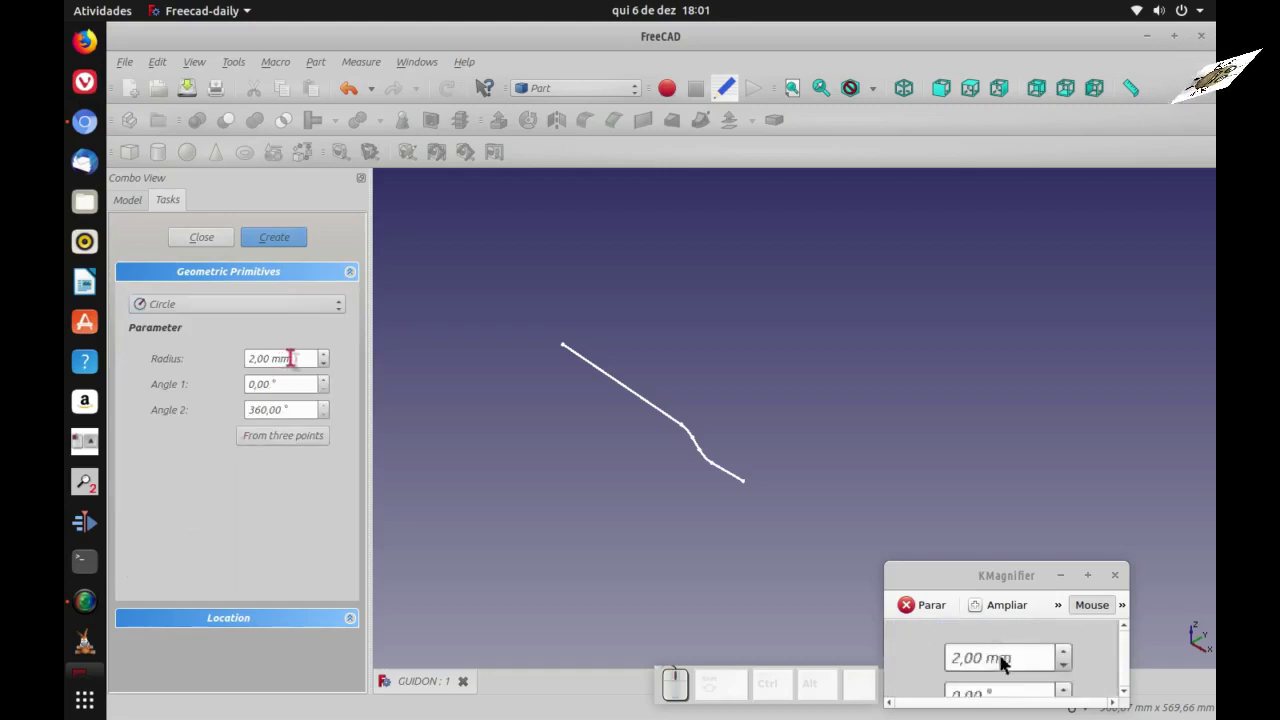
{"action": "left_click_drag", "start_coordinate": [1009, 664], "coordinate": [1001, 662]}
{"action": "key", "text": "1"}
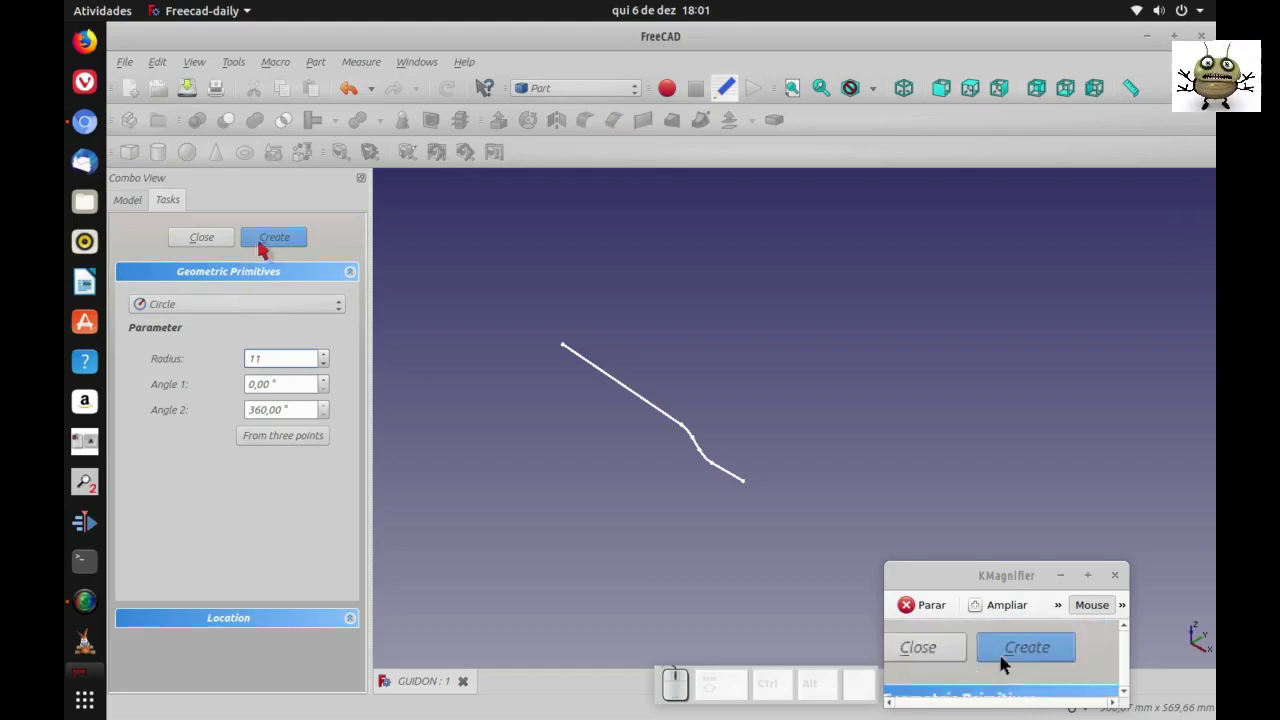
{"action": "left_click", "coordinate": [1009, 664]}
{"action": "left_click", "coordinate": [1009, 664]}
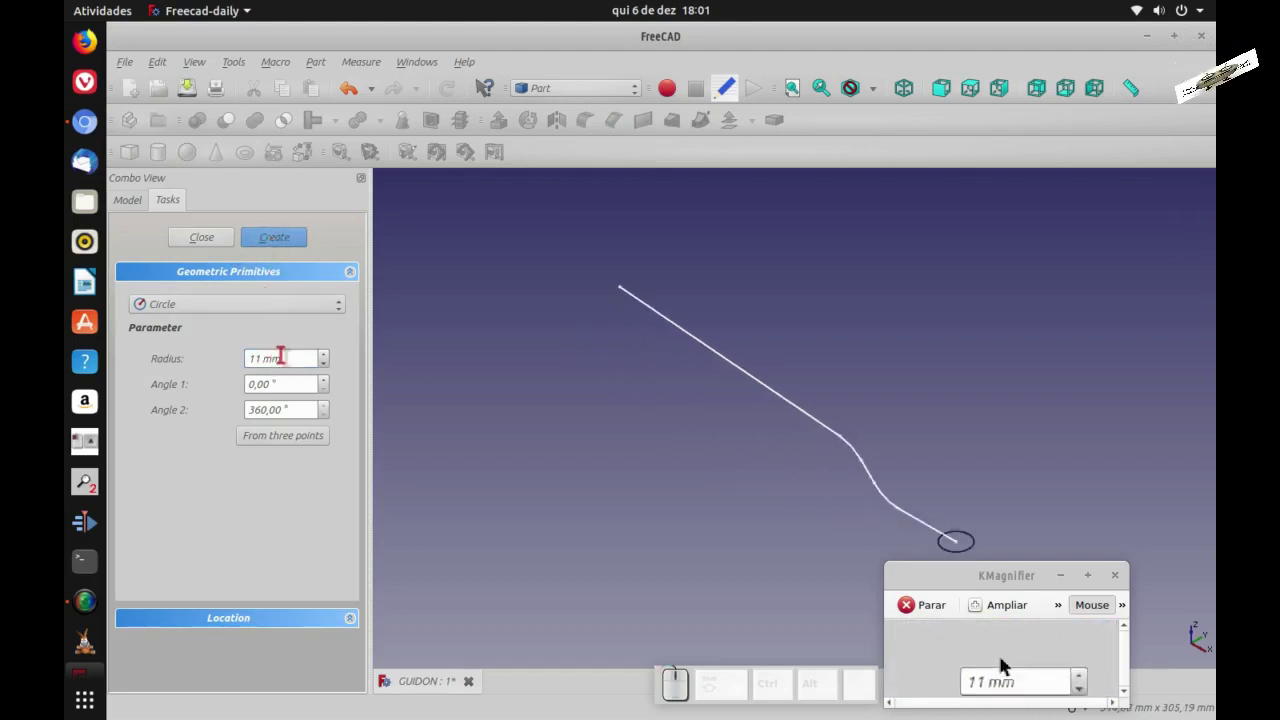
- Create two more circles with radius 12,5 mm and close the primitives dialog
{"action": "left_click", "coordinate": [1001, 662]}
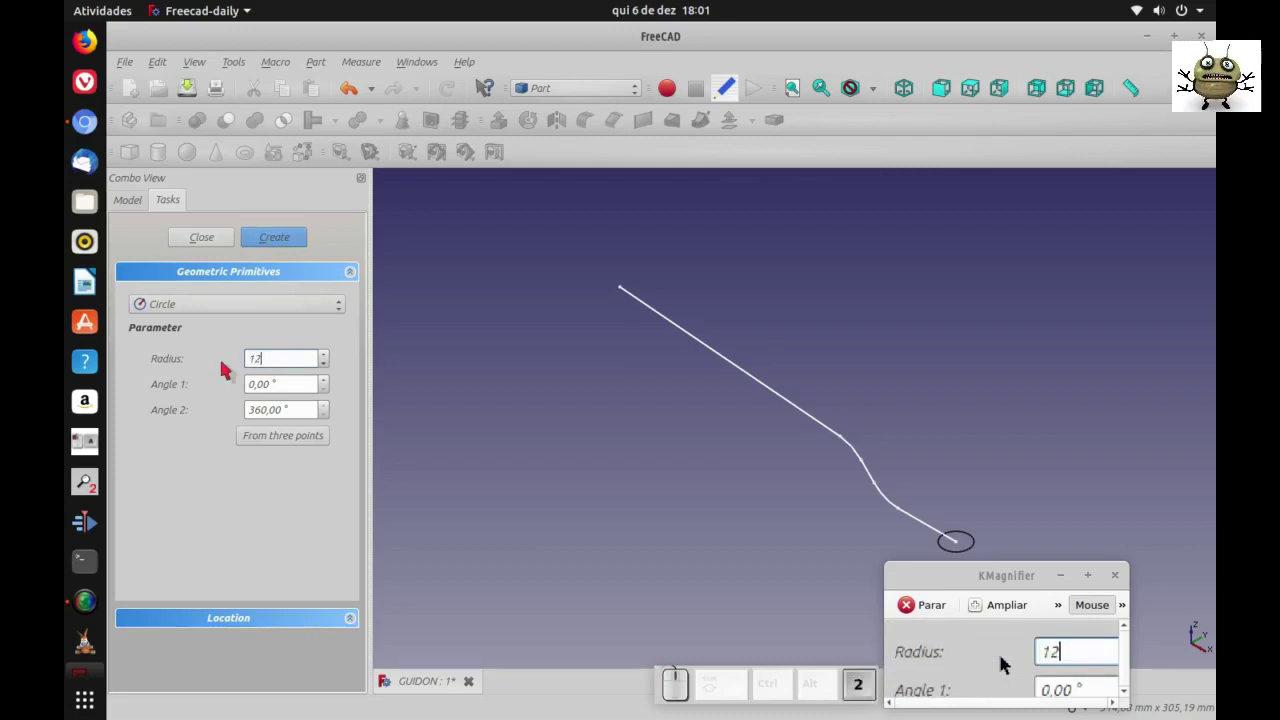
{"action": "key", "text": ","}
{"action": "key", "text": "5"}
{"action": "left_click", "coordinate": [1009, 664]}
{"action": "left_click", "coordinate": [1009, 664]}
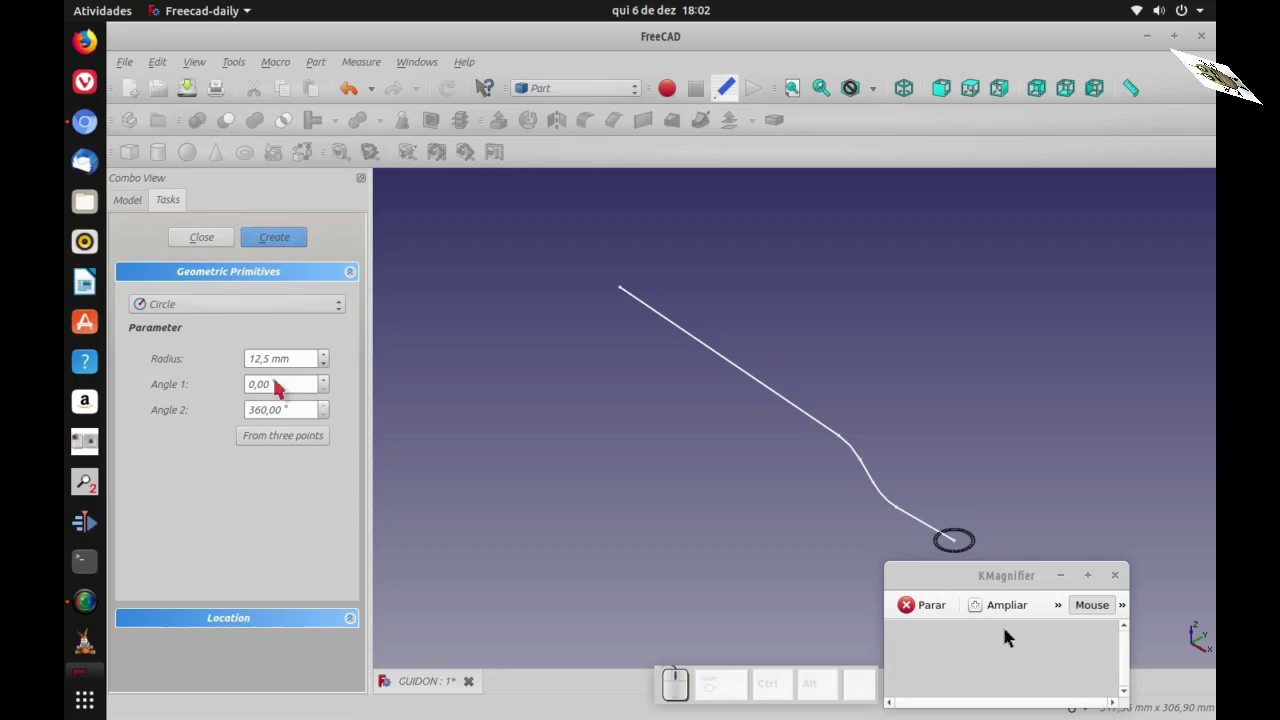
{"action": "left_click", "coordinate": [1009, 664]}
{"action": "scroll", "scroll_direction": "down", "scroll_amount": 3}
{"action": "scroll", "scroll_direction": "up", "scroll_amount": 3}
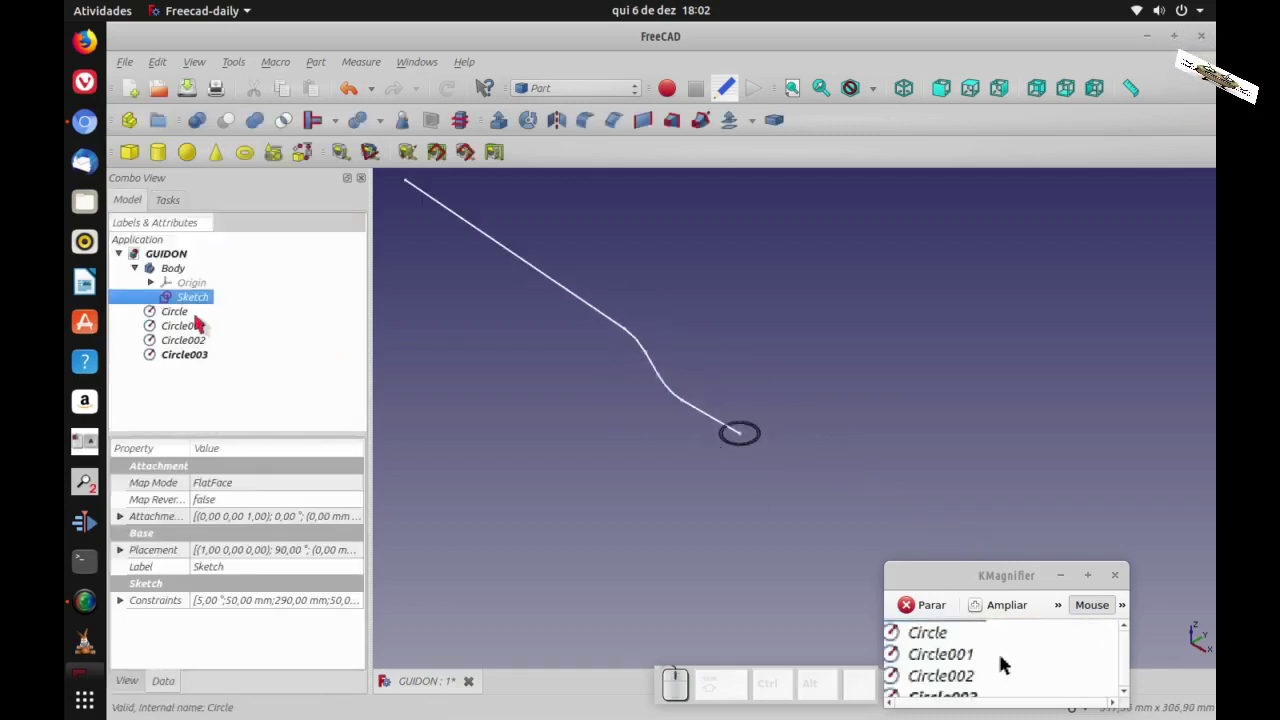
- Rotate Circle and Circle001 by 90° with the Transform gizmo at a 90° increment
{"action": "left_click", "coordinate": [1001, 661]}
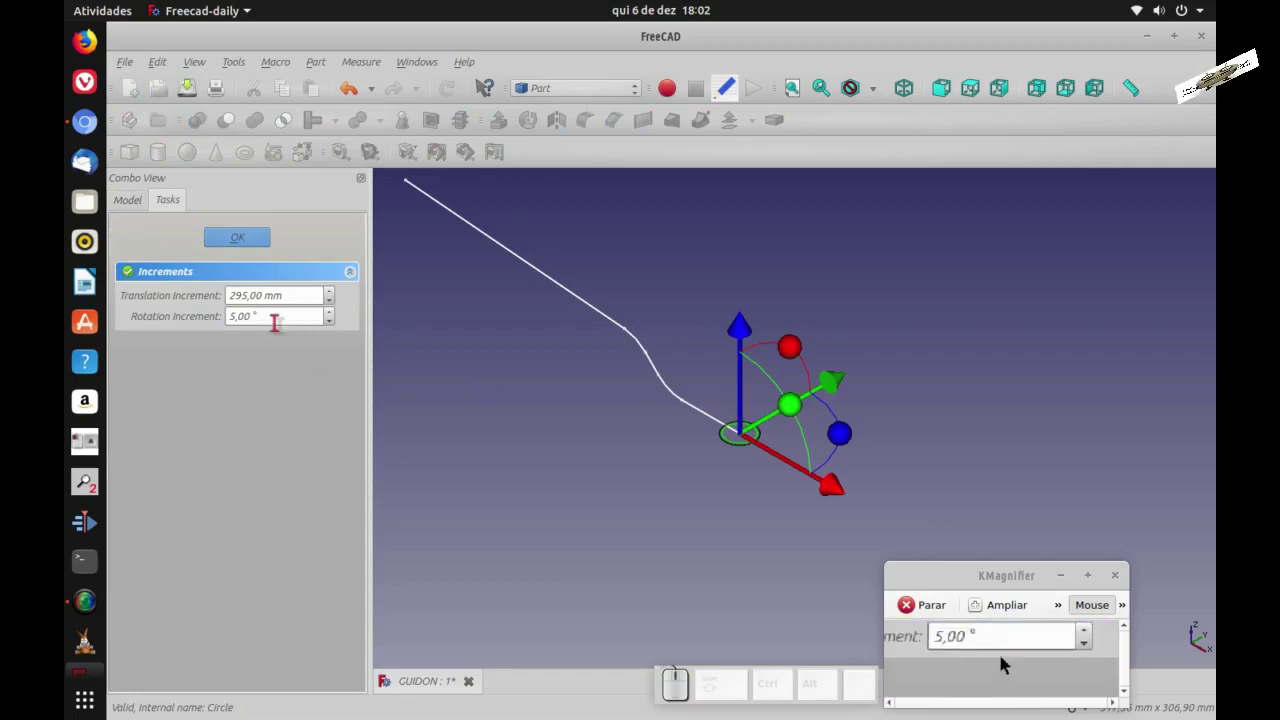
{"action": "left_click", "coordinate": [1001, 662]}
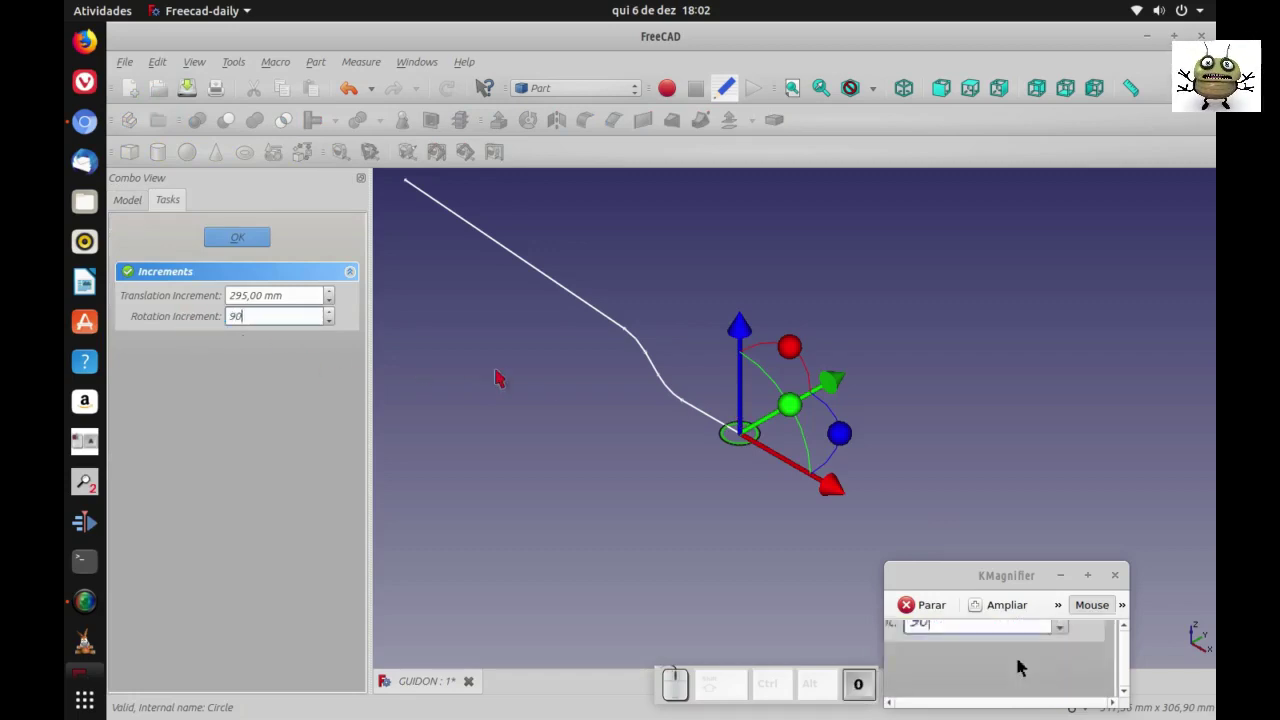
{"action": "left_click", "coordinate": [1009, 664]}
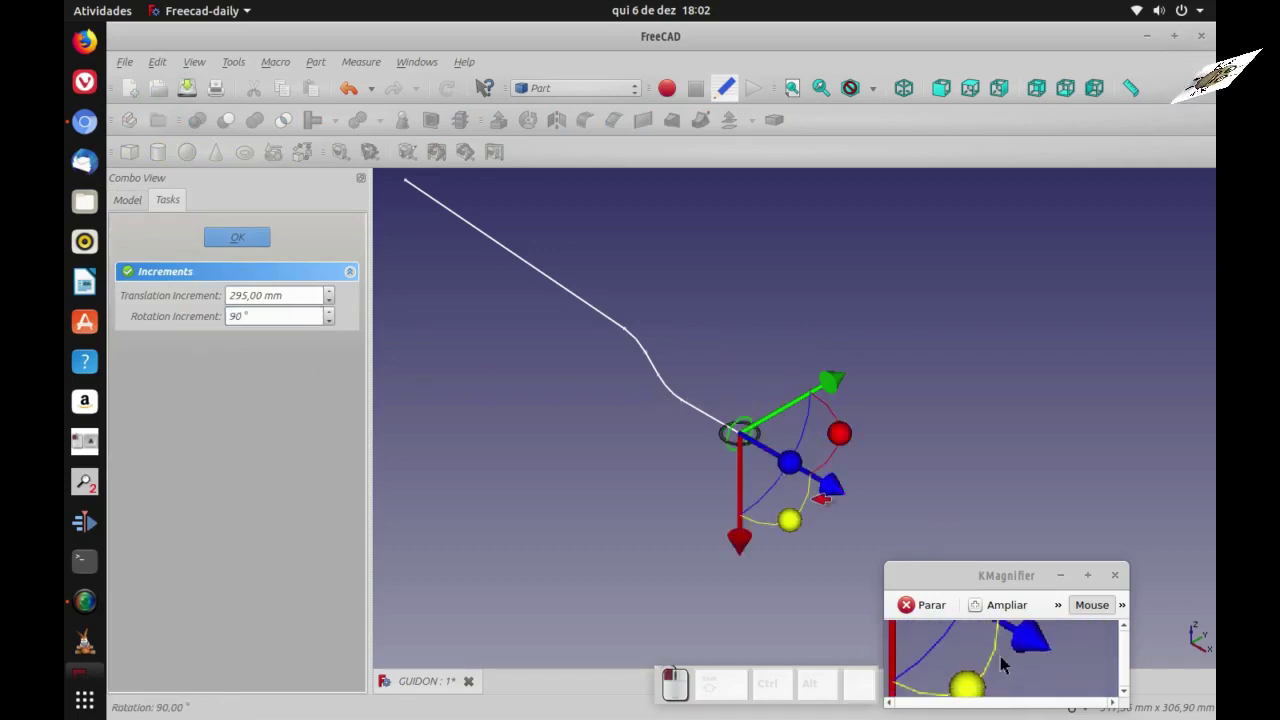
{"action": "left_click", "coordinate": [1009, 664]}
{"action": "left_click", "coordinate": [1001, 662]}
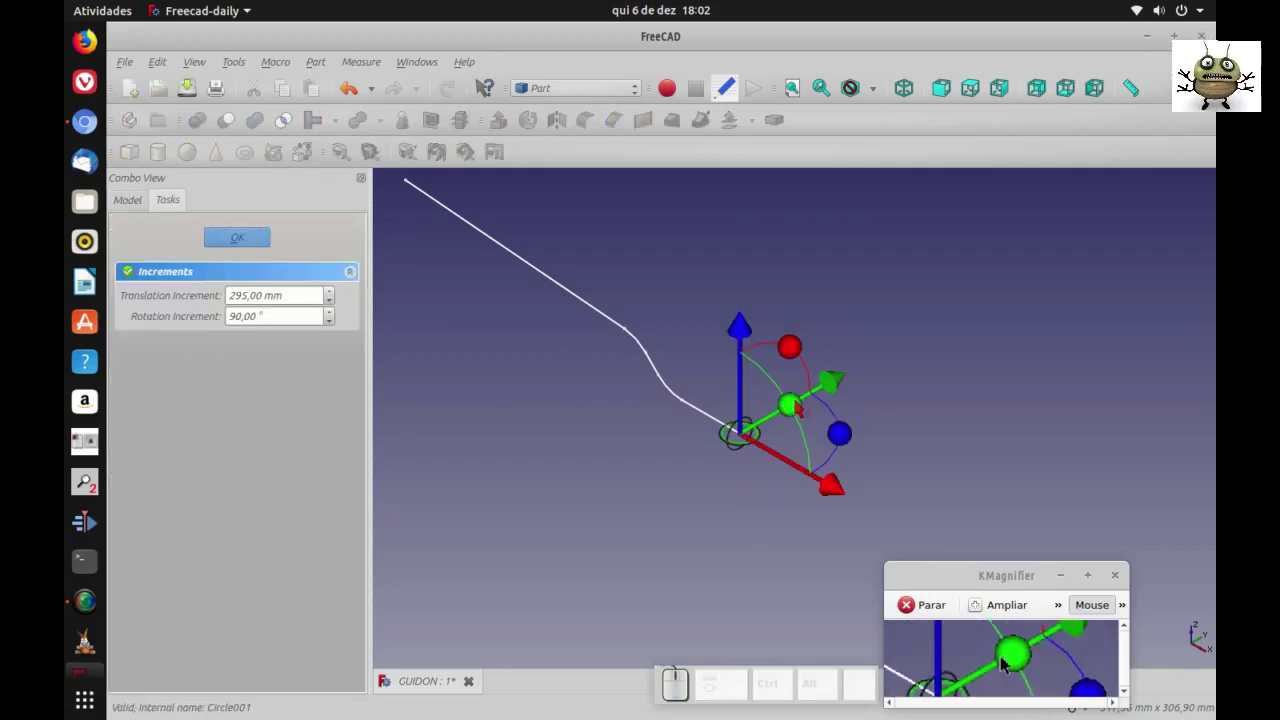
{"action": "left_click", "coordinate": [1009, 664]}
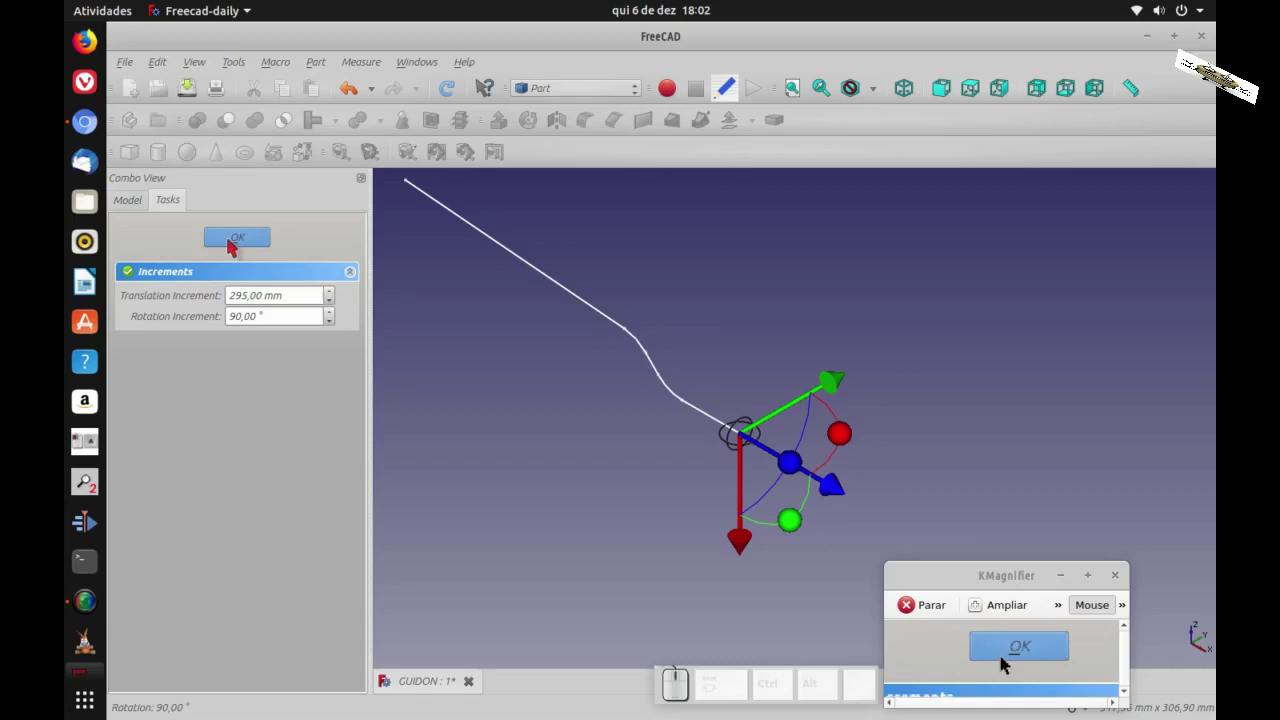
{"action": "left_click", "coordinate": [1009, 664]}
- Rotate Circle002 and Circle003 by 90° the same way so all circles stand upright
{"action": "left_click", "coordinate": [1009, 663]}
{"action": "left_click", "coordinate": [1009, 664]}
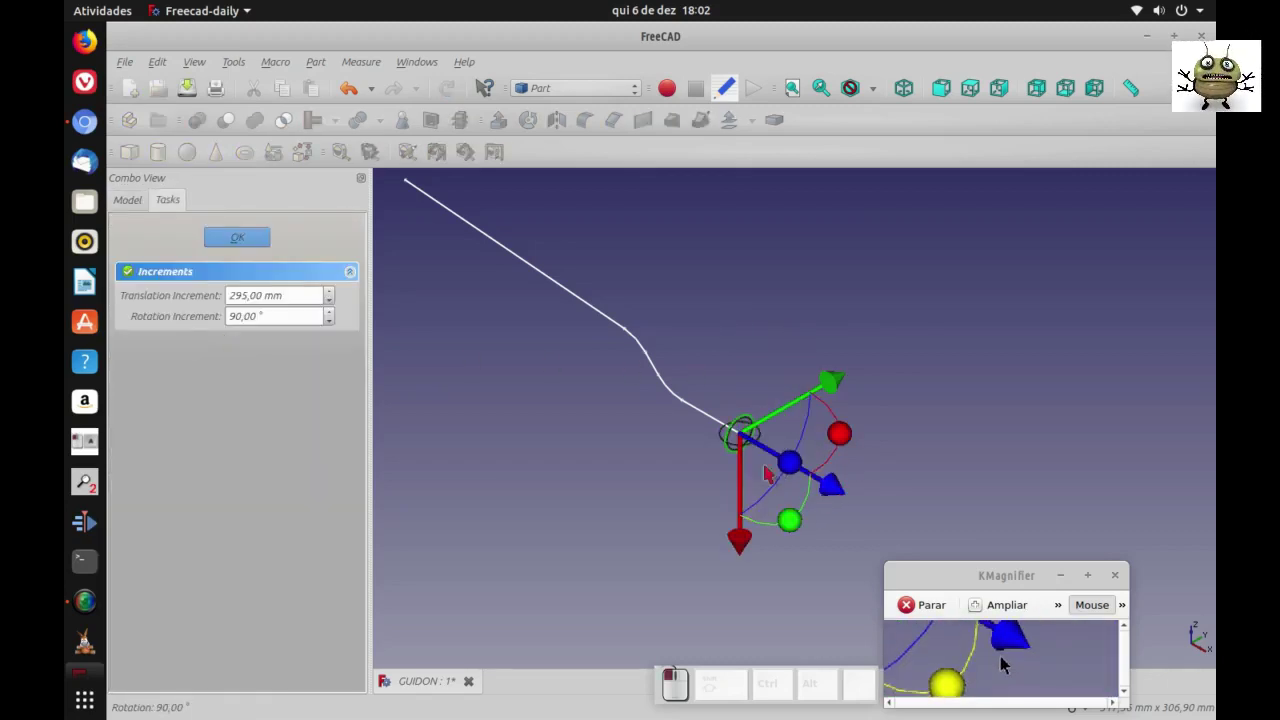
{"action": "left_click", "coordinate": [1009, 664]}
{"action": "left_click", "coordinate": [1001, 662]}
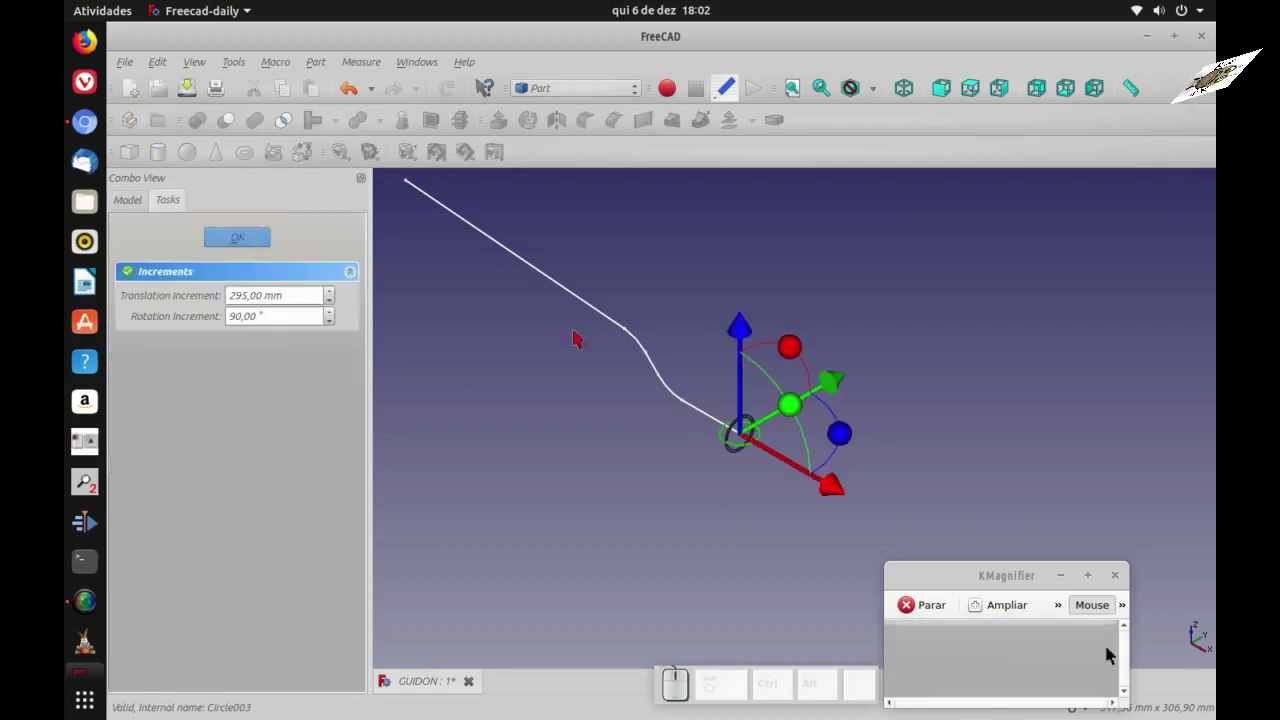
{"action": "left_click", "coordinate": [1009, 664]}
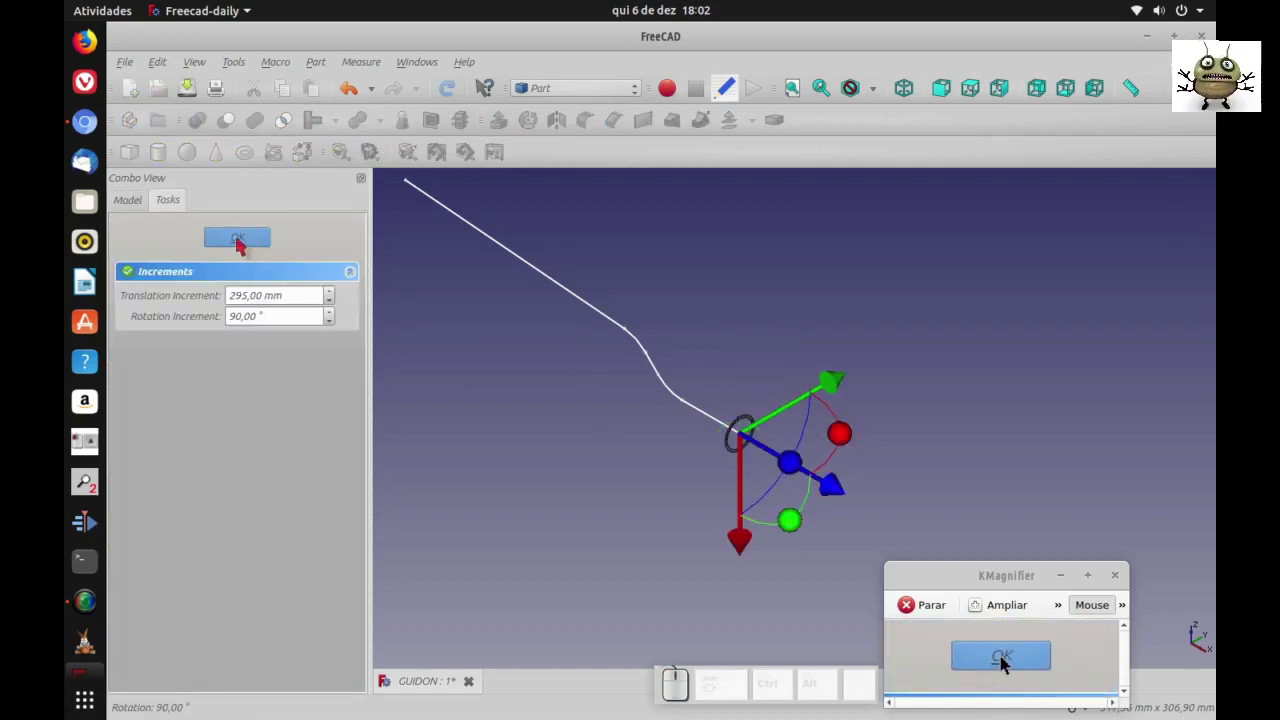
{"action": "left_click", "coordinate": [1009, 664]}
{"action": "left_click", "coordinate": [1001, 662]}
- Translate Circle001 30 mm along the path using a 30 mm increment
{"action": "left_click", "coordinate": [1009, 664]}
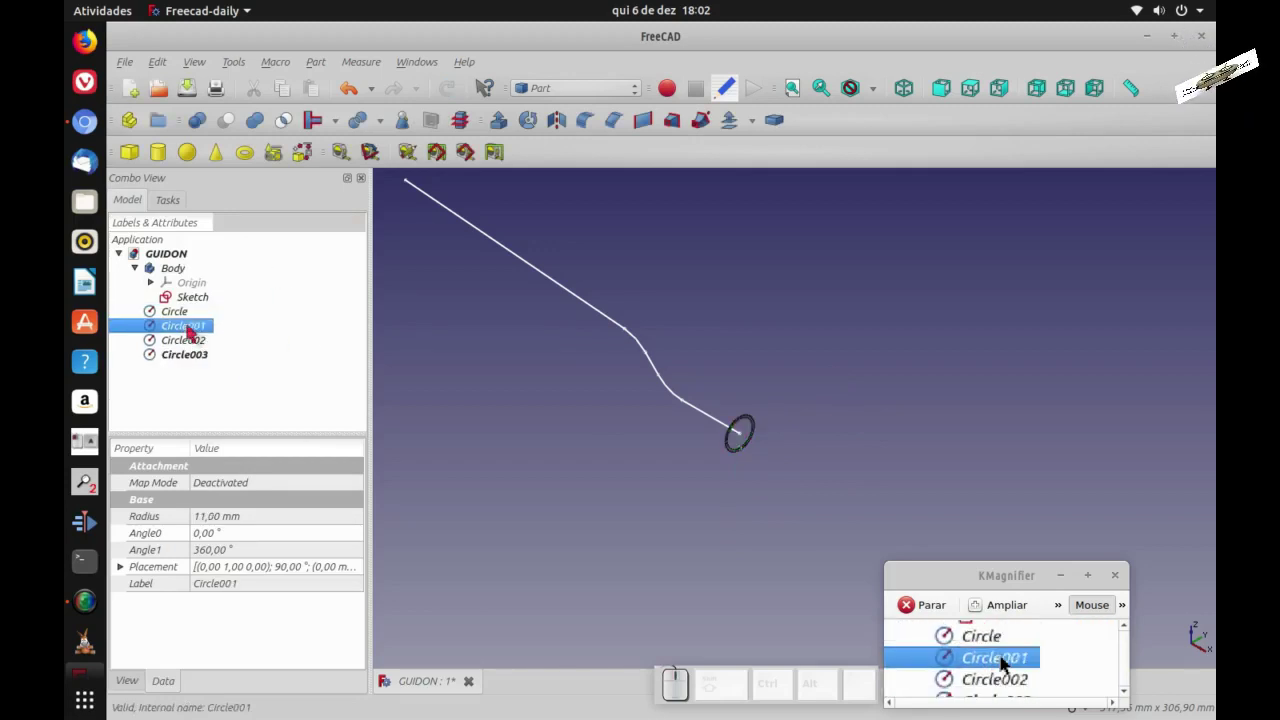
{"action": "left_click", "coordinate": [1009, 664]}
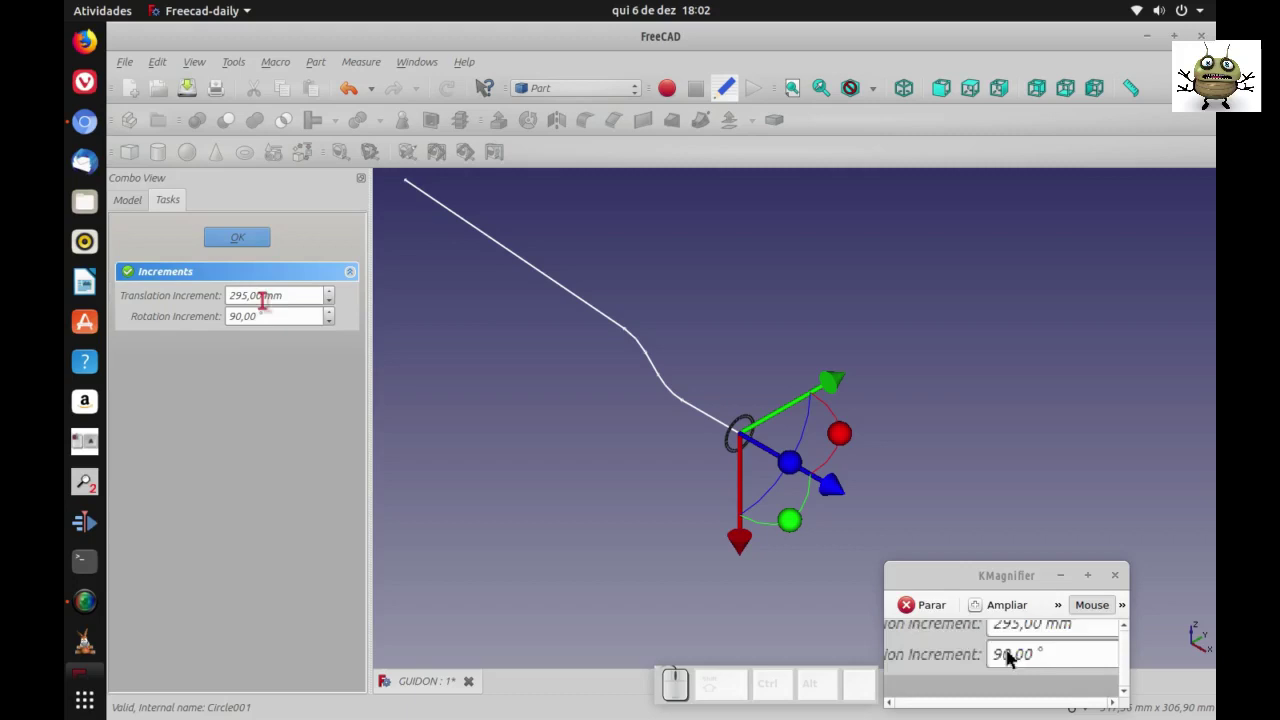
{"action": "left_click_drag", "start_coordinate": [1001, 662], "coordinate": [1001, 662]}
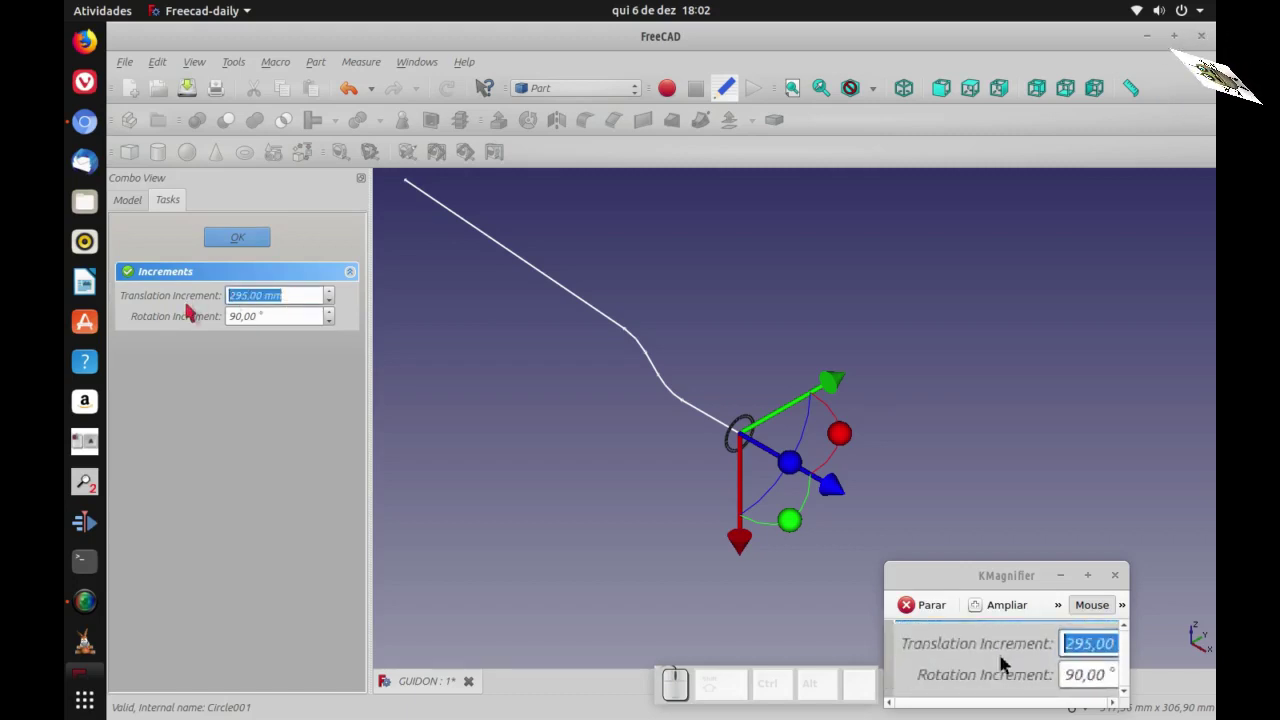
{"action": "key", "text": "3"}
{"action": "key", "text": "0"}
{"action": "left_click_drag", "start_coordinate": [1009, 664], "coordinate": [953, 628]}
{"action": "left_click", "coordinate": [1009, 664]}
- Translate Circle002 25 mm along the path, forming two separated ring pairs
{"action": "left_click", "coordinate": [1009, 664]}
{"action": "left_click", "coordinate": [1009, 664]}
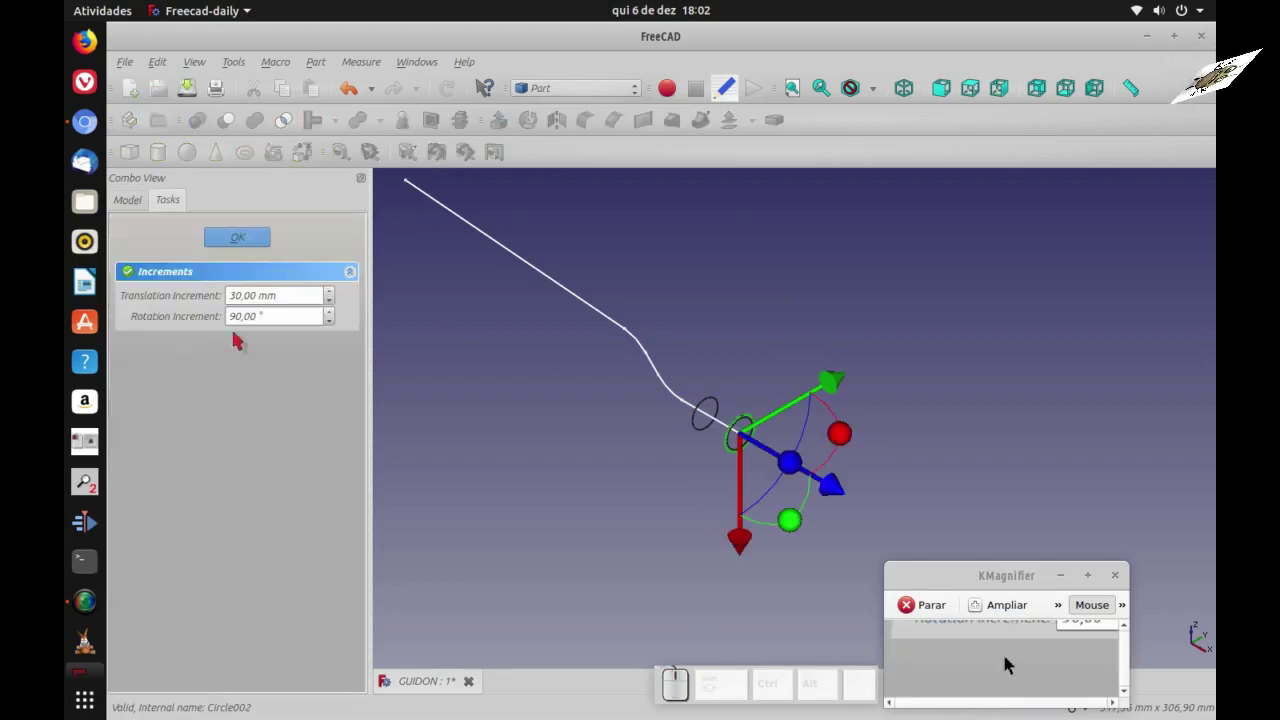
{"action": "left_click", "coordinate": [1001, 662]}
{"action": "key", "text": "2"}
{"action": "key", "text": "5"}
{"action": "left_click", "coordinate": [1009, 664]}
{"action": "left_click", "coordinate": [1009, 664]}
{"action": "left_click", "coordinate": [1010, 664]}
{"action": "scroll", "scroll_direction": "down", "scroll_amount": 3}
{"action": "scroll", "scroll_direction": "up", "scroll_amount": 3}
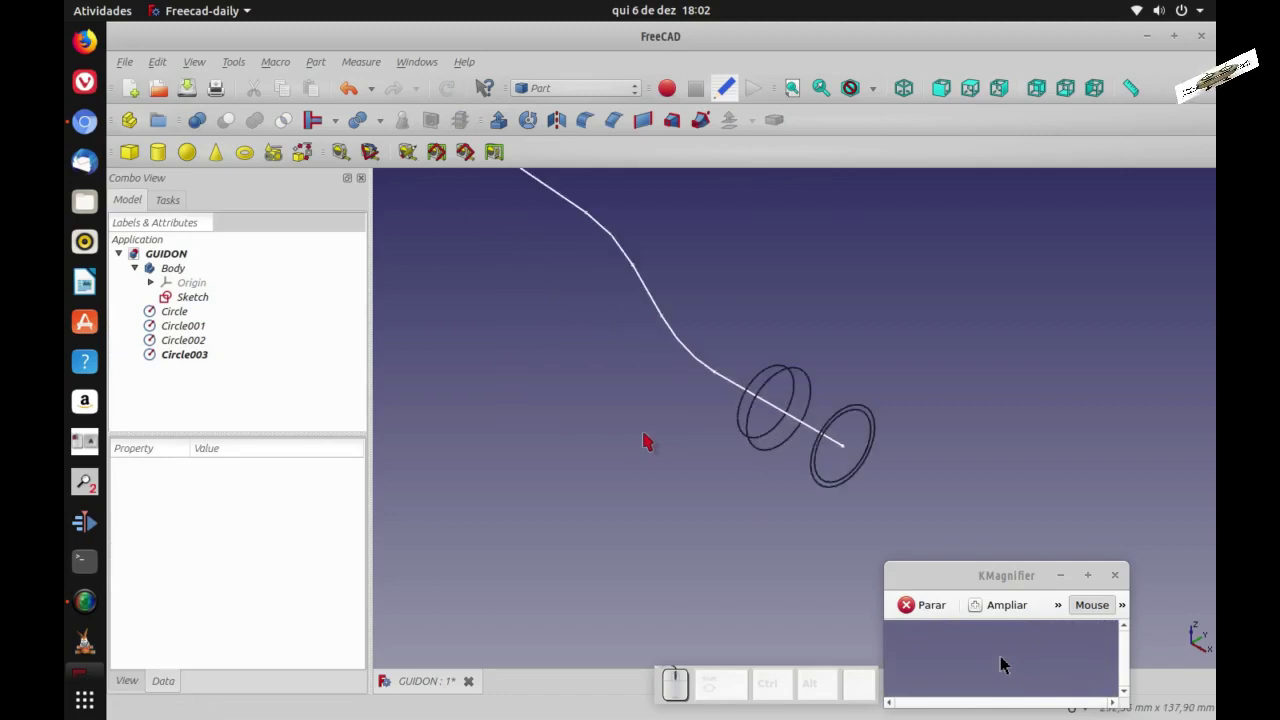
- Start a Sweep with Circle as profile, set to Solid with Frenet orientation
{"action": "scroll", "scroll_direction": "down", "scroll_amount": 3}
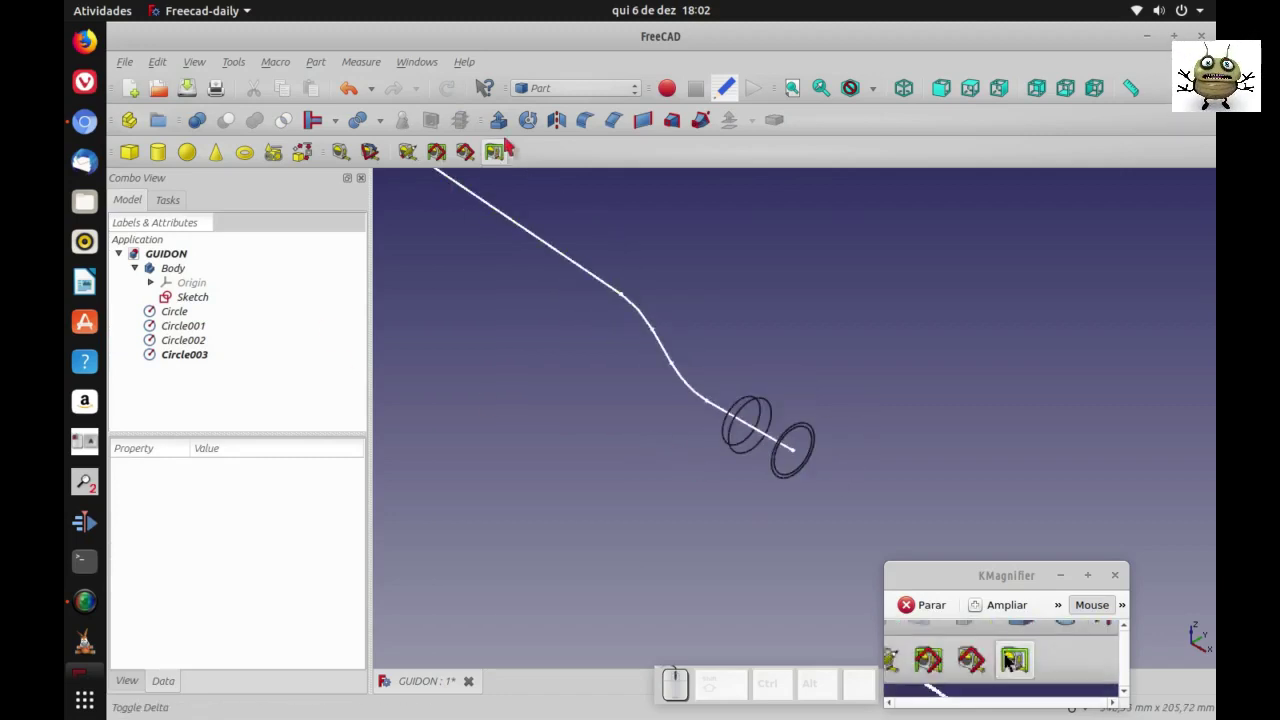
{"action": "left_click", "coordinate": [1009, 664]}
{"action": "left_click", "coordinate": [1001, 662]}
{"action": "left_click", "coordinate": [1010, 664]}
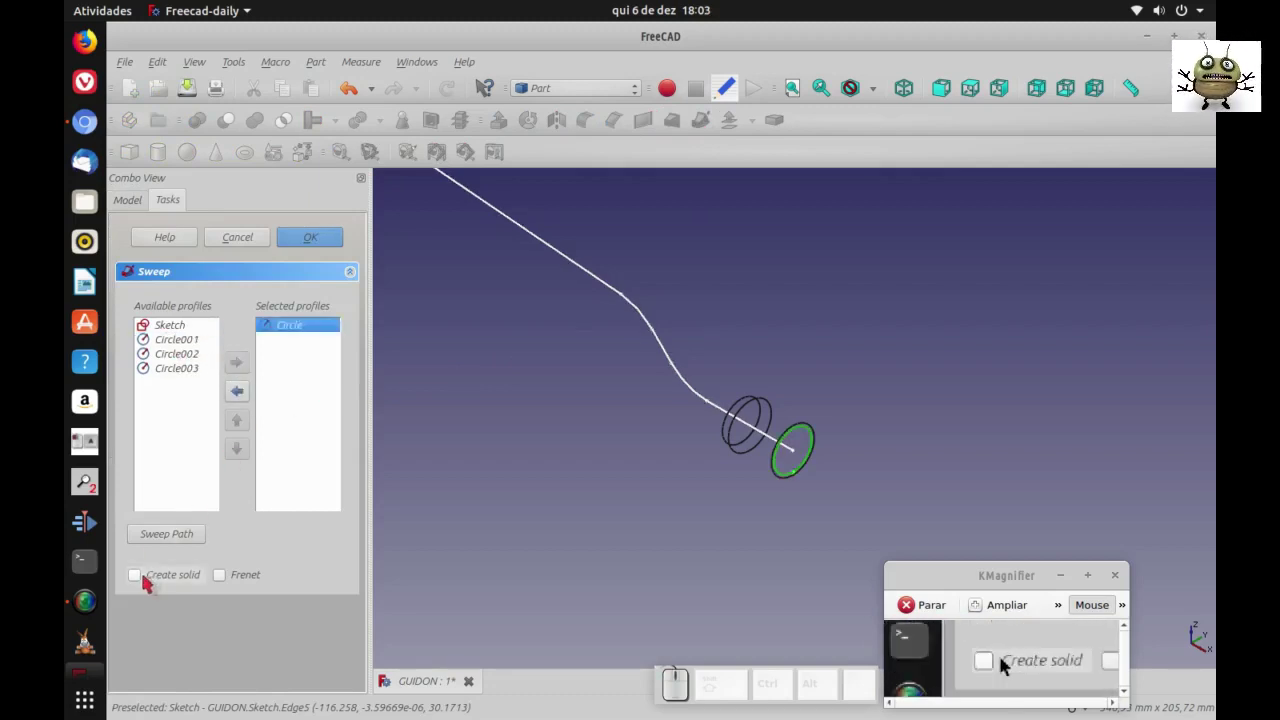
{"action": "left_click", "coordinate": [989, 662]}
{"action": "left_click", "coordinate": [1001, 662]}
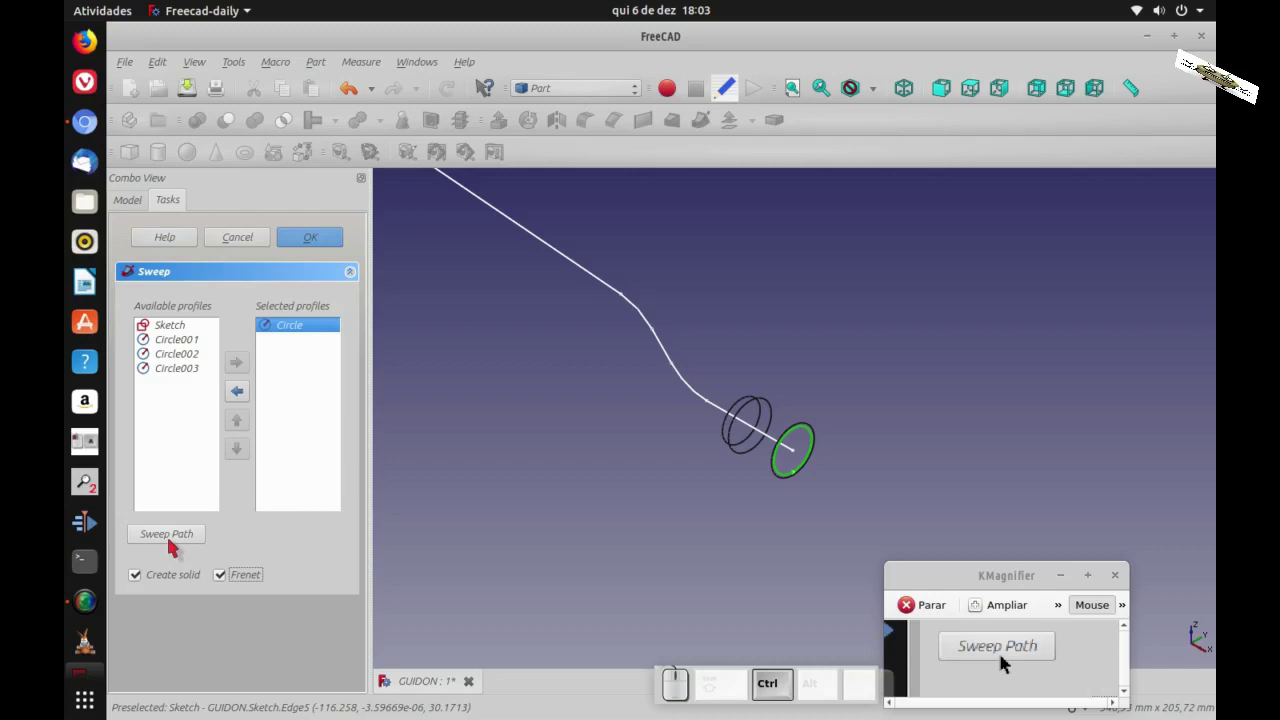
- Pick the bent sketch edges as sweep path and create the tube solid
{"action": "left_click", "coordinate": [1009, 664]}
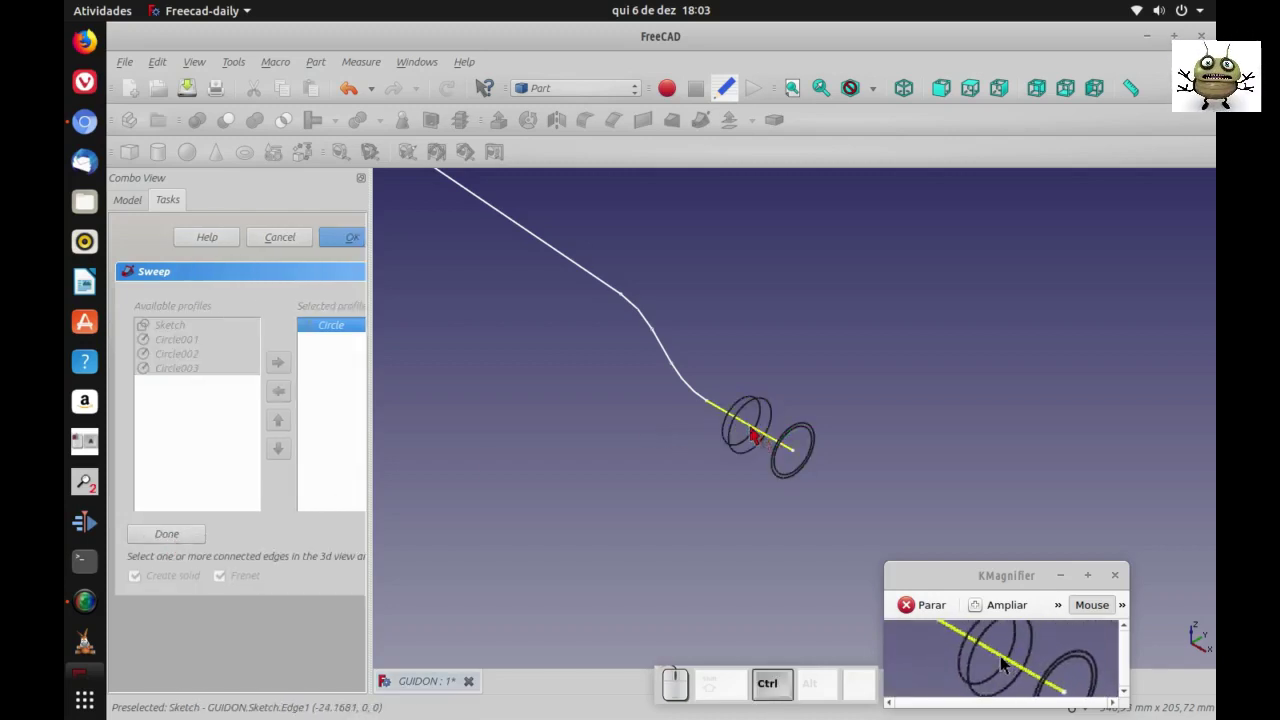
{"action": "left_click", "coordinate": [1009, 664]}
{"action": "left_click", "coordinate": [1009, 664]}
{"action": "left_click", "coordinate": [1009, 665]}
{"action": "left_click", "coordinate": [1009, 664]}
{"action": "left_click", "coordinate": [1009, 664]}
{"action": "left_click", "coordinate": [1008, 664]}
{"action": "left_click", "coordinate": [1009, 664]}
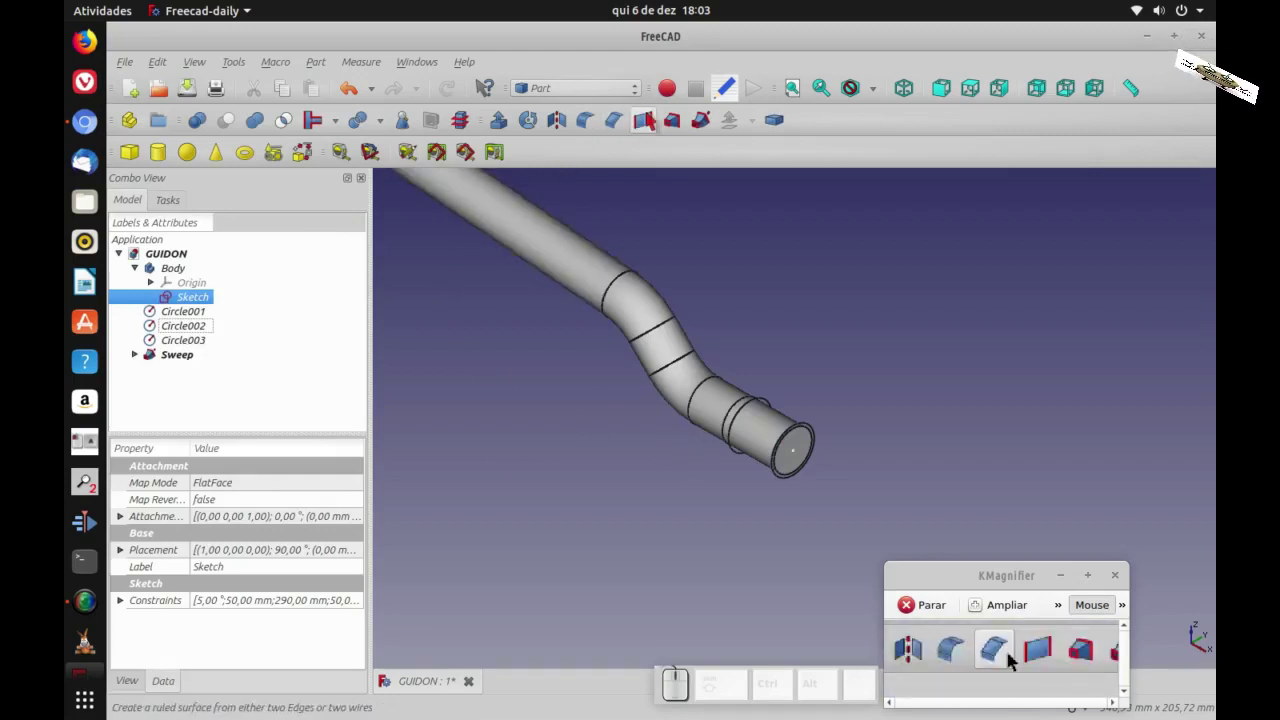
- Loft Circle003 to Circle002 as a solid, ruled surface
{"action": "left_click", "coordinate": [1009, 664]}
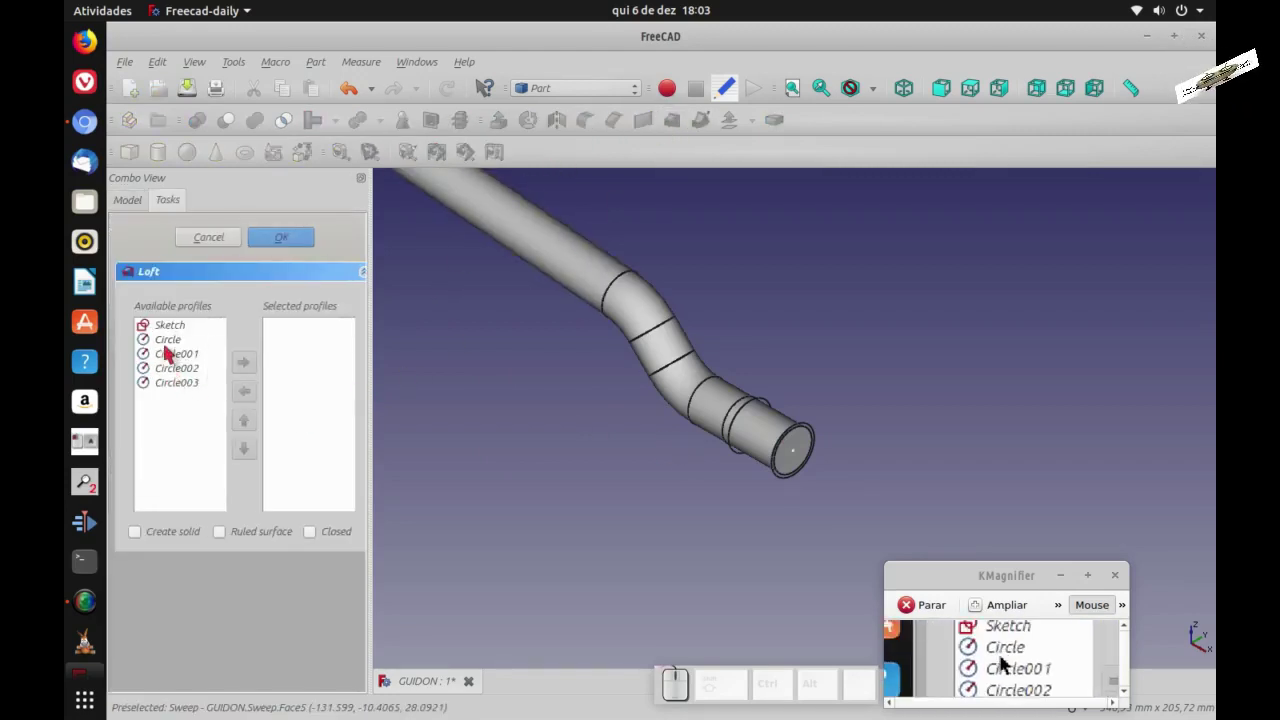
{"action": "left_click", "coordinate": [1001, 662]}
{"action": "left_click", "coordinate": [1001, 662]}
{"action": "left_click", "coordinate": [1001, 662]}
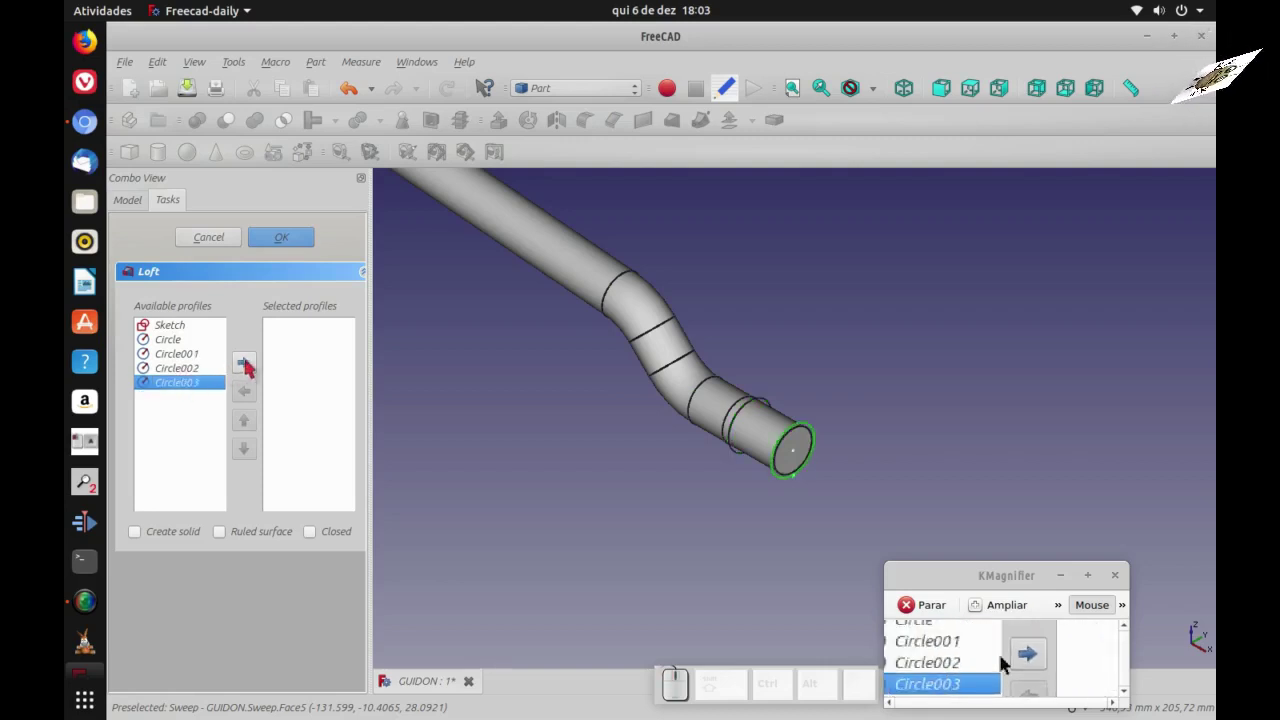
{"action": "left_click", "coordinate": [1009, 664]}
{"action": "left_click", "coordinate": [1001, 662]}
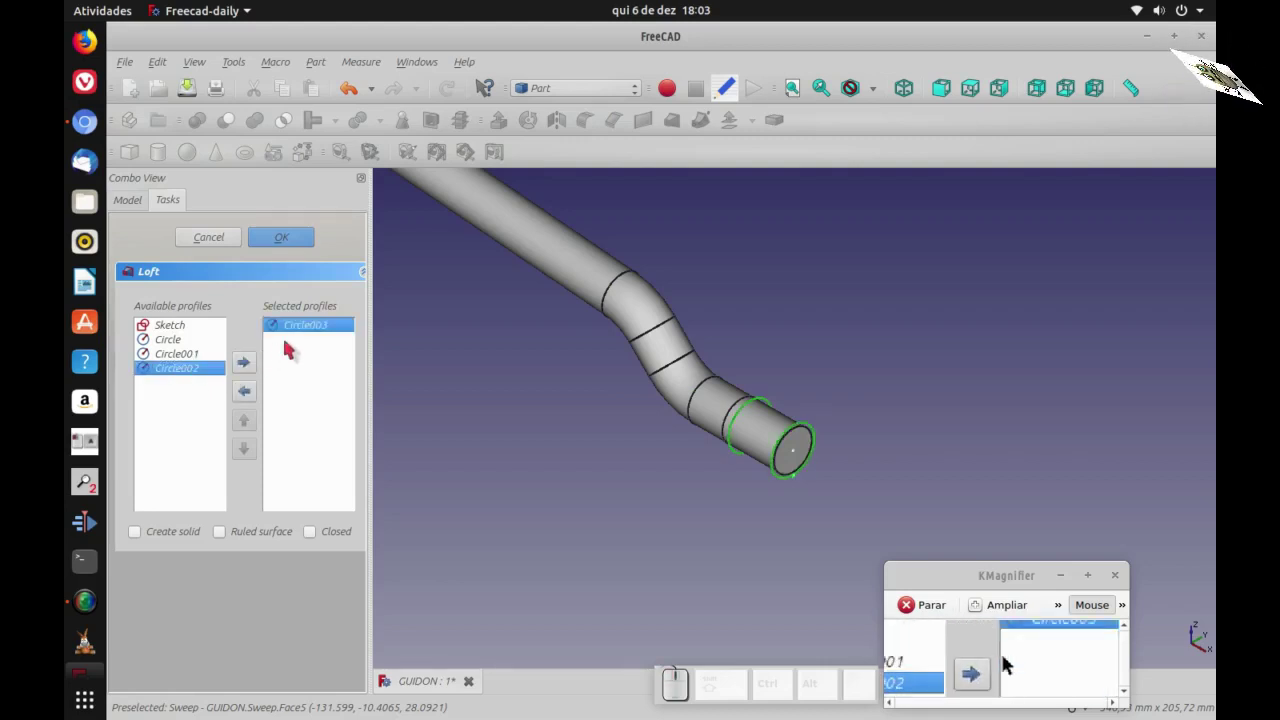
{"action": "left_click", "coordinate": [1009, 664]}
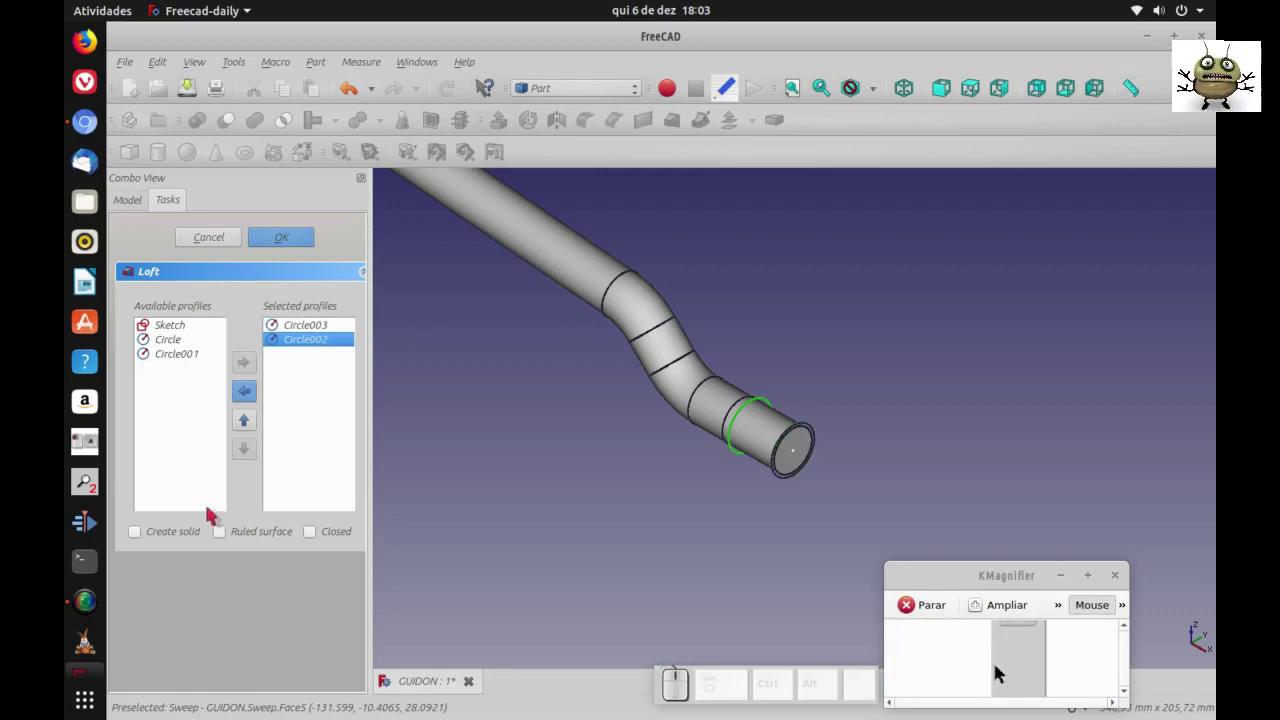
{"action": "left_click", "coordinate": [993, 662]}
{"action": "left_click", "coordinate": [1001, 662]}
{"action": "left_click", "coordinate": [1009, 664]}
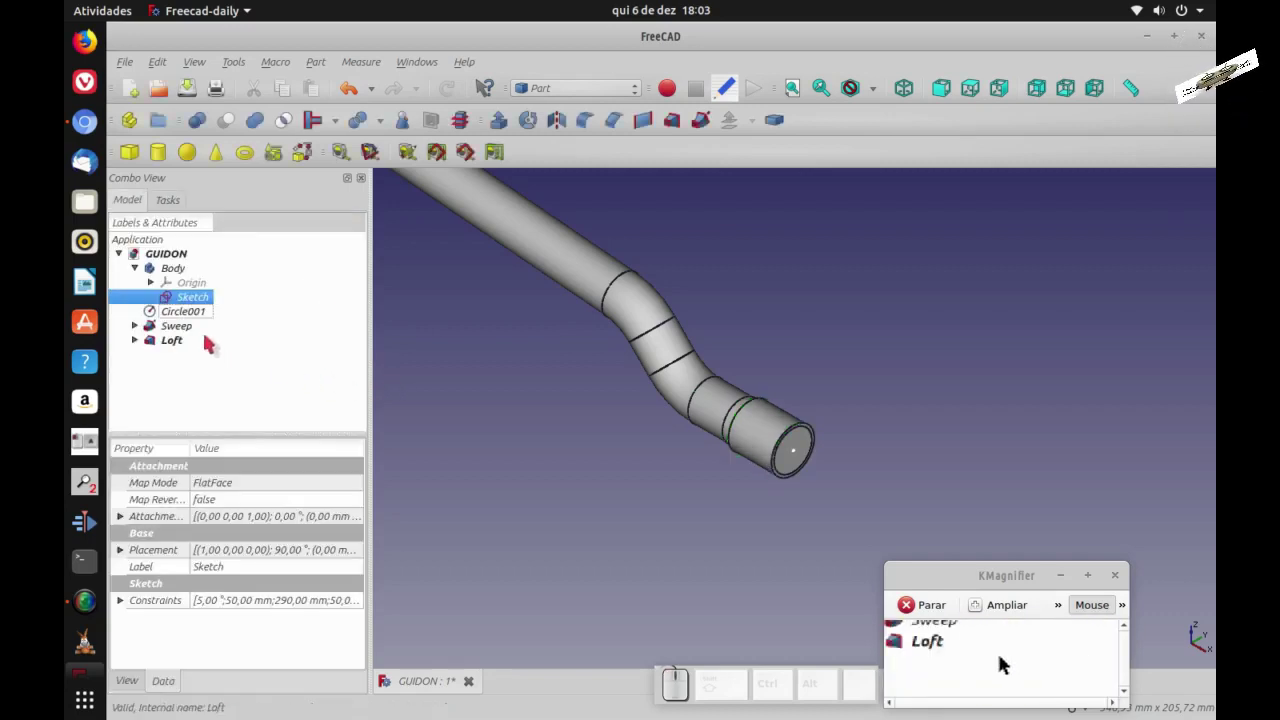
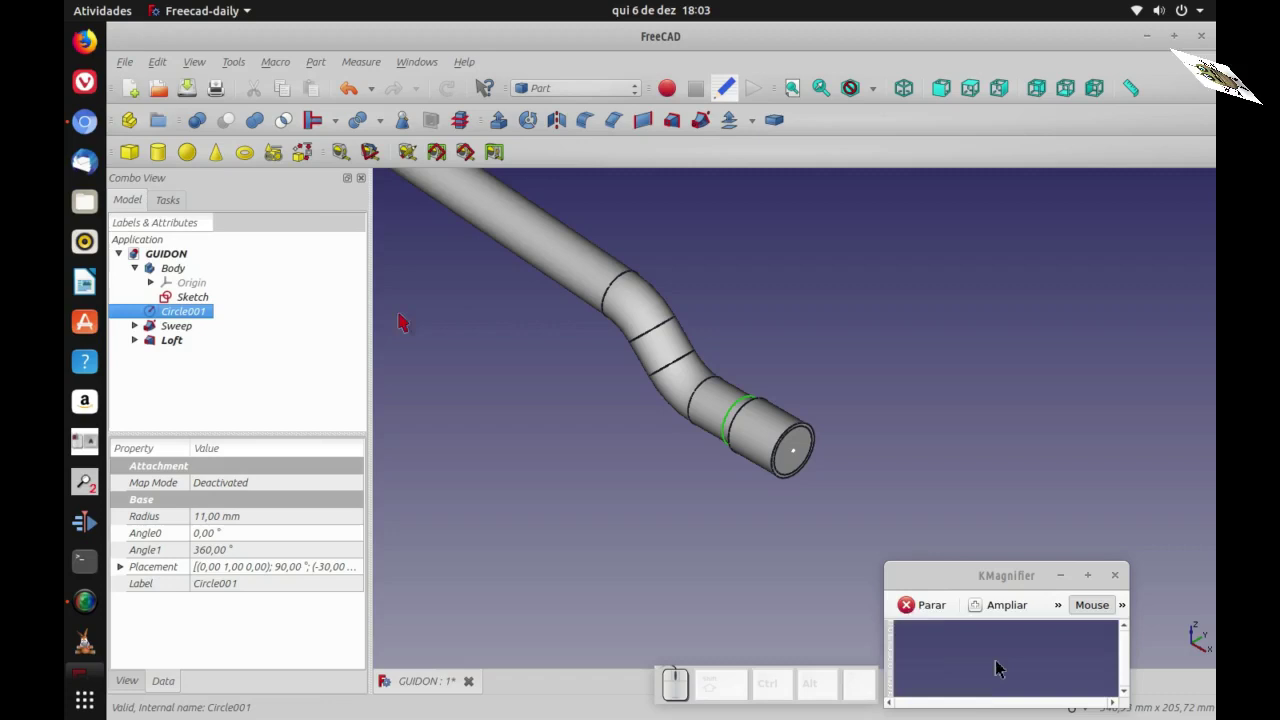
- Create a second solid ruled loft between Circle001 and Circle002
{"action": "left_click", "coordinate": [1009, 664]}
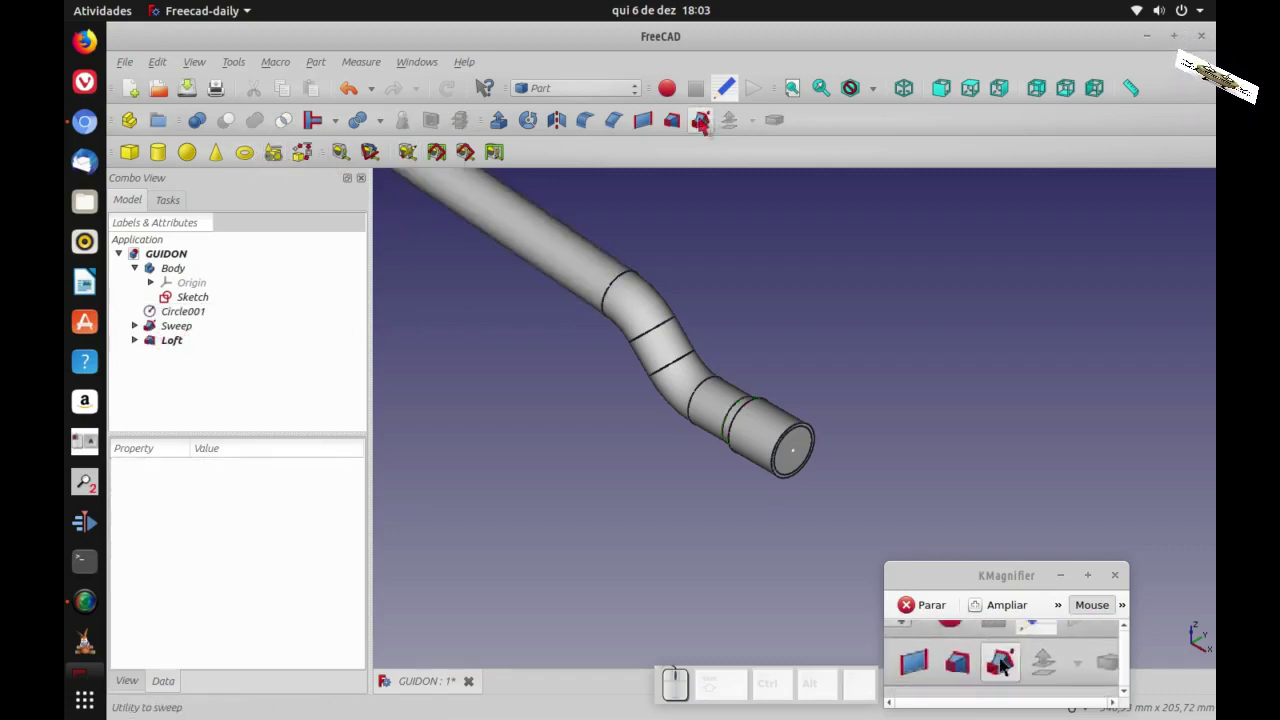
{"action": "left_click", "coordinate": [1009, 663]}
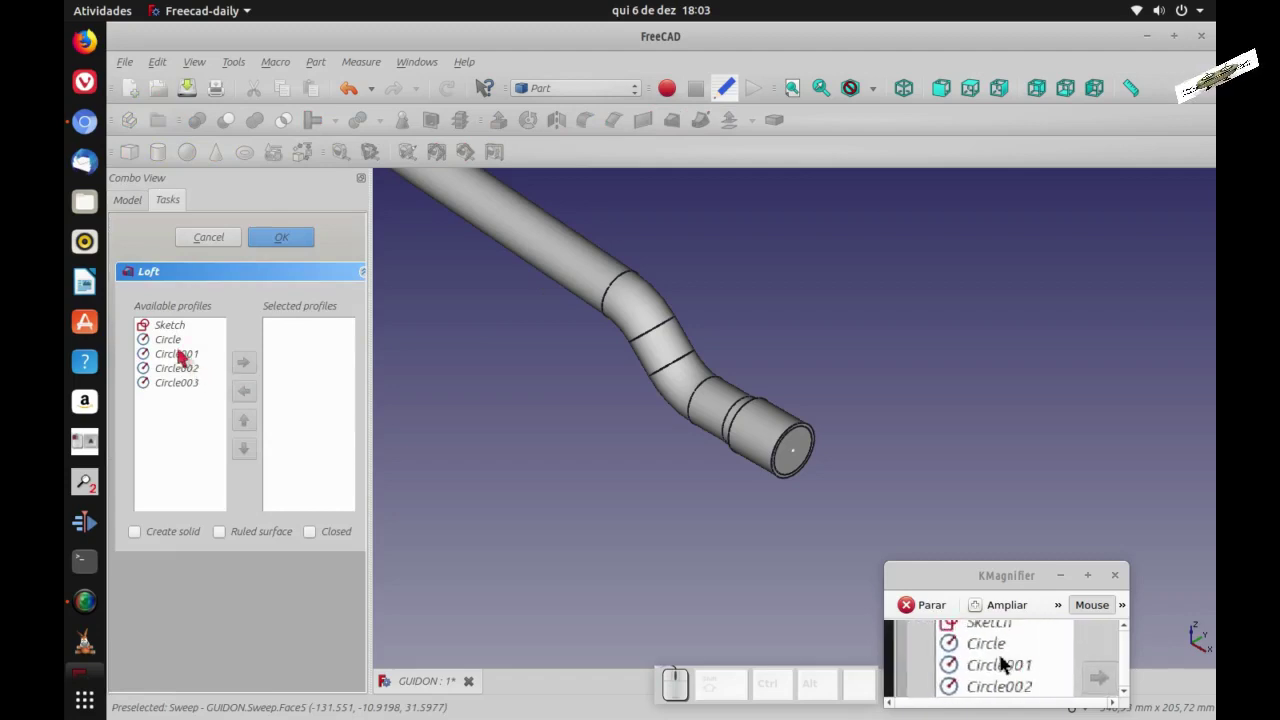
{"action": "left_click", "coordinate": [1001, 662]}
{"action": "left_click", "coordinate": [1001, 662]}
{"action": "left_click", "coordinate": [1001, 662]}
{"action": "left_click", "coordinate": [1001, 662]}
{"action": "left_click", "coordinate": [993, 662]}
{"action": "left_click", "coordinate": [1001, 662]}
{"action": "left_click", "coordinate": [1009, 664]}
{"action": "left_click", "coordinate": [1009, 664]}
- Inspect the tube end and select both Loft and Loft001
{"action": "left_click_drag", "start_coordinate": [1008, 664], "coordinate": [1044, 673]}
{"action": "scroll", "scroll_direction": "down", "scroll_amount": 3}
{"action": "scroll", "scroll_direction": "up", "scroll_amount": 3}
{"action": "left_click_drag", "start_coordinate": [1001, 662], "coordinate": [1001, 662]}
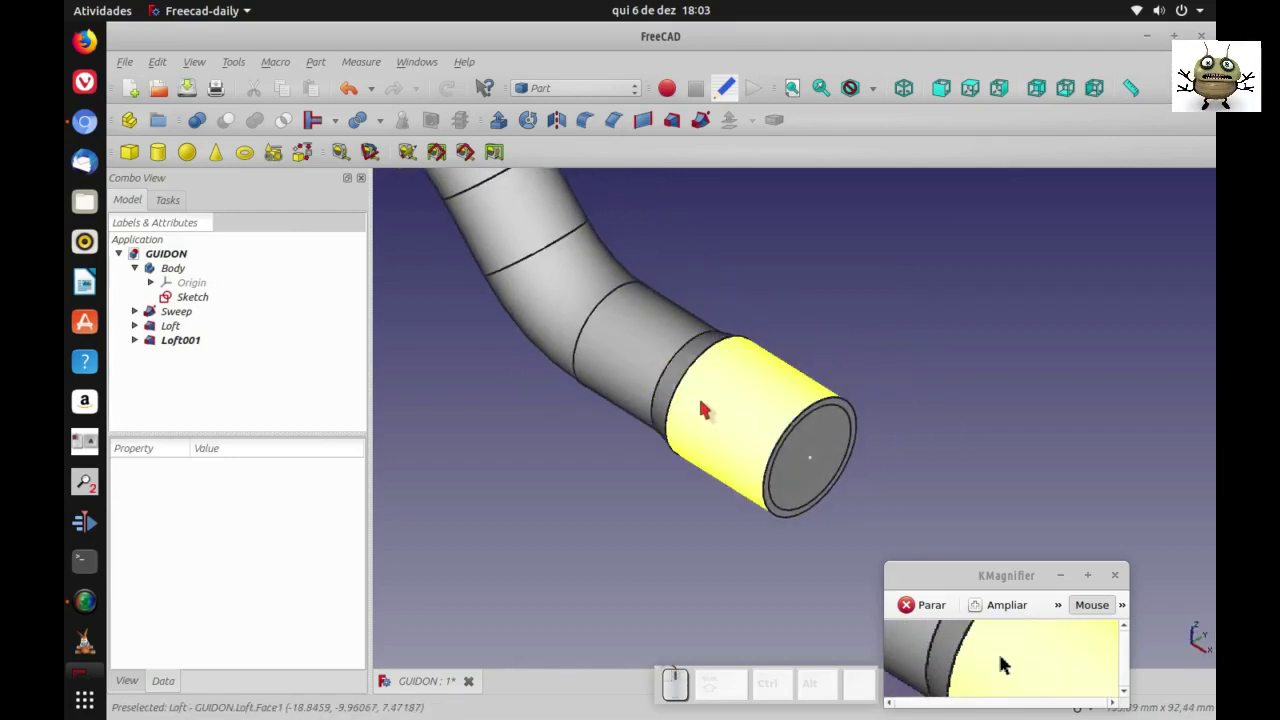
{"action": "key", "text": "0"}
{"action": "scroll", "scroll_direction": "down", "scroll_amount": 3}
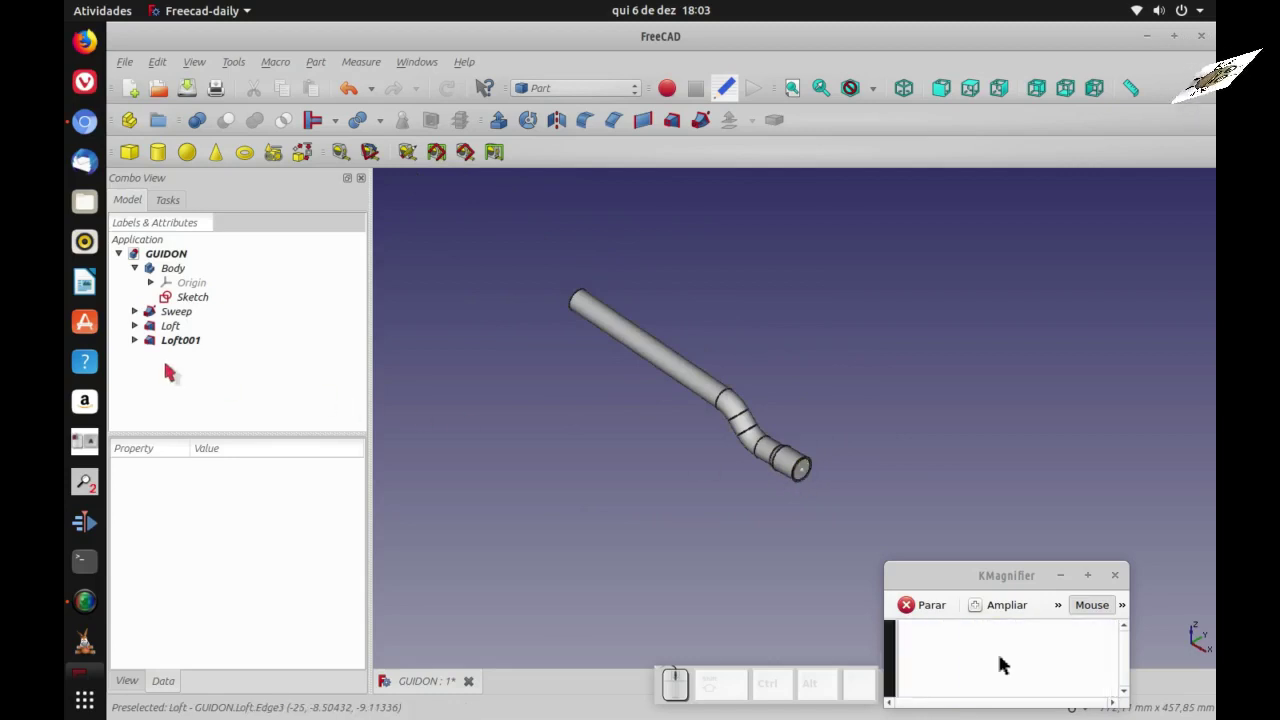
{"action": "left_click", "coordinate": [1001, 662]}
{"action": "left_click", "coordinate": [1001, 662]}
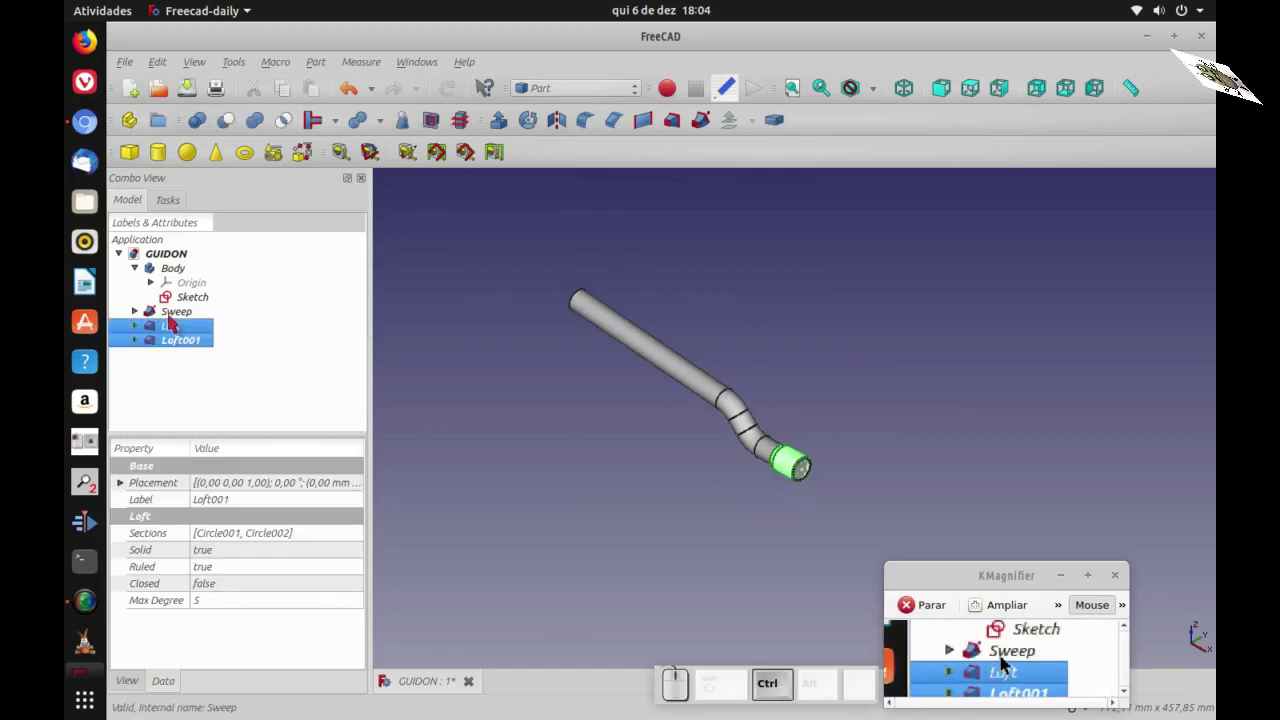
- Add Sweep to the selection and fuse it with both lofts into one Fusion
{"action": "left_click", "coordinate": [1009, 665]}
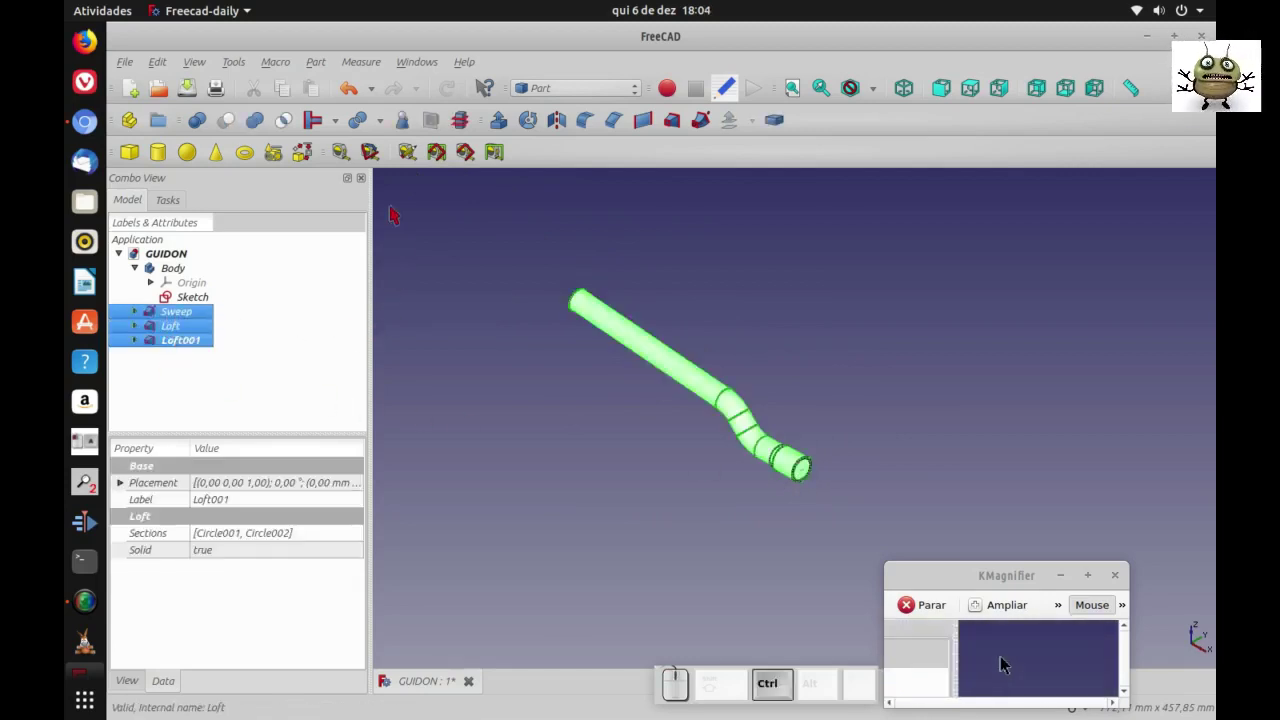
{"action": "left_click", "coordinate": [1009, 664]}
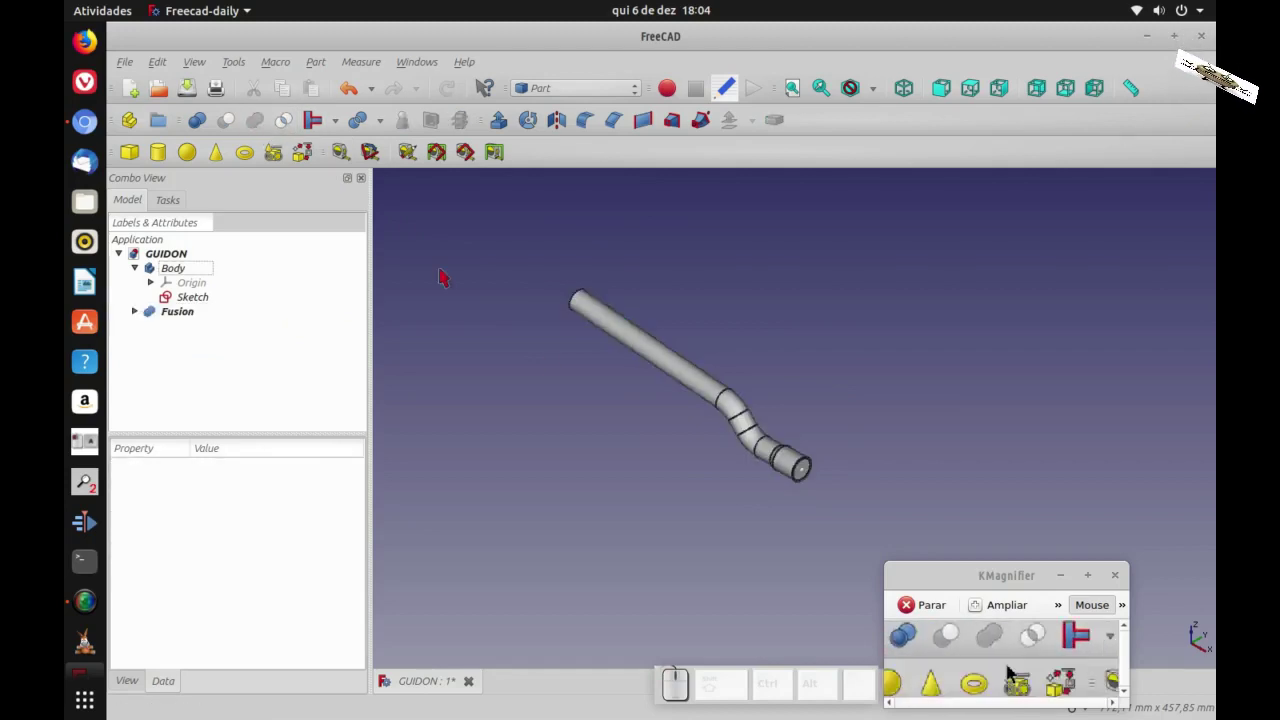
{"action": "scroll", "scroll_direction": "down", "scroll_amount": 3}
{"action": "scroll", "scroll_direction": "up", "scroll_amount": 3}
{"action": "scroll", "scroll_direction": "down", "scroll_amount": 3}
{"action": "scroll", "scroll_direction": "up", "scroll_amount": 3}
{"action": "scroll", "scroll_direction": "down", "scroll_amount": 3}
{"action": "scroll", "scroll_direction": "up", "scroll_amount": 3}
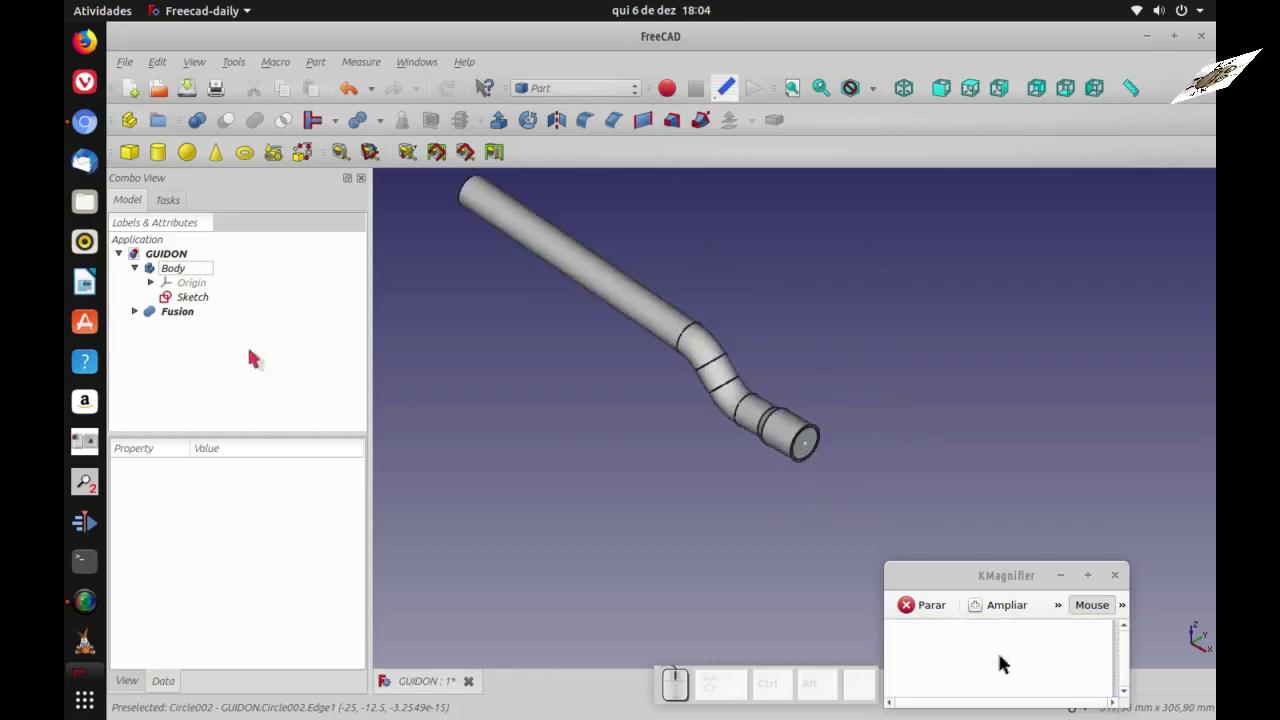
- Hide the Fusion and the end circles, then add a new Part cylinder
{"action": "left_click", "coordinate": [1001, 662]}
{"action": "key", "text": "space"}
{"action": "left_click", "coordinate": [991, 662]}
{"action": "left_click", "coordinate": [991, 662]}
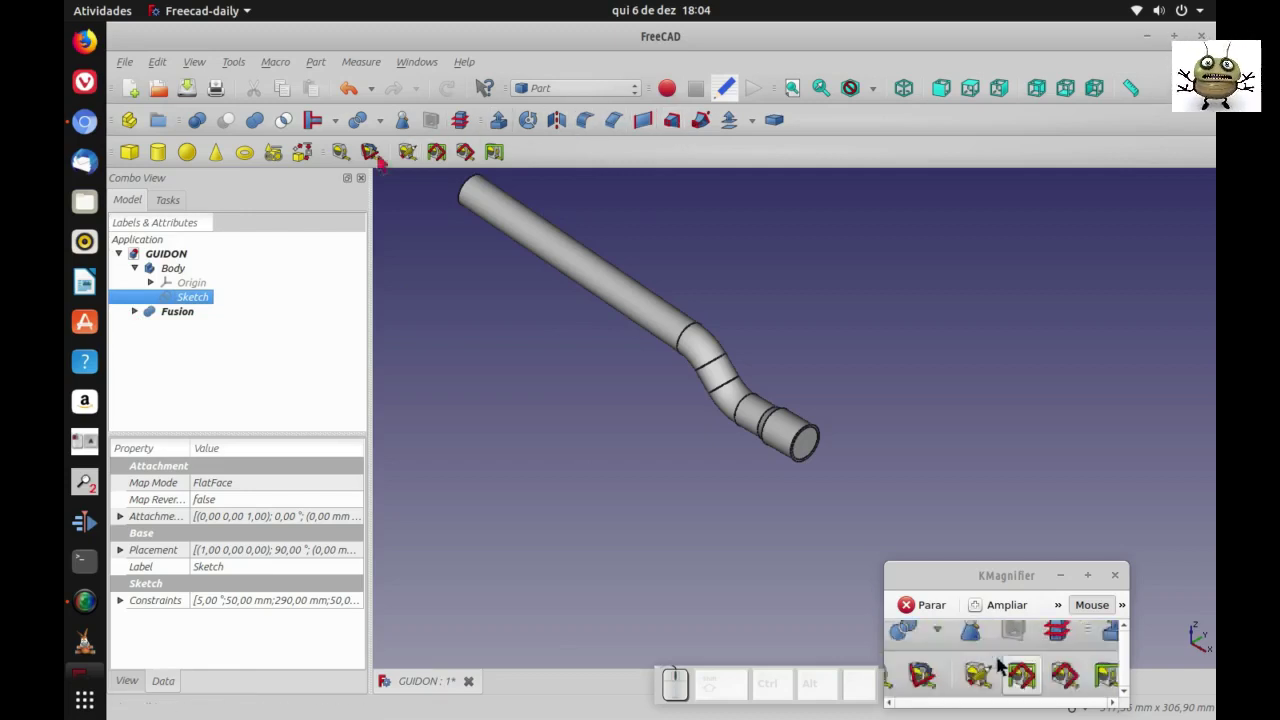
{"action": "left_click", "coordinate": [1009, 664]}
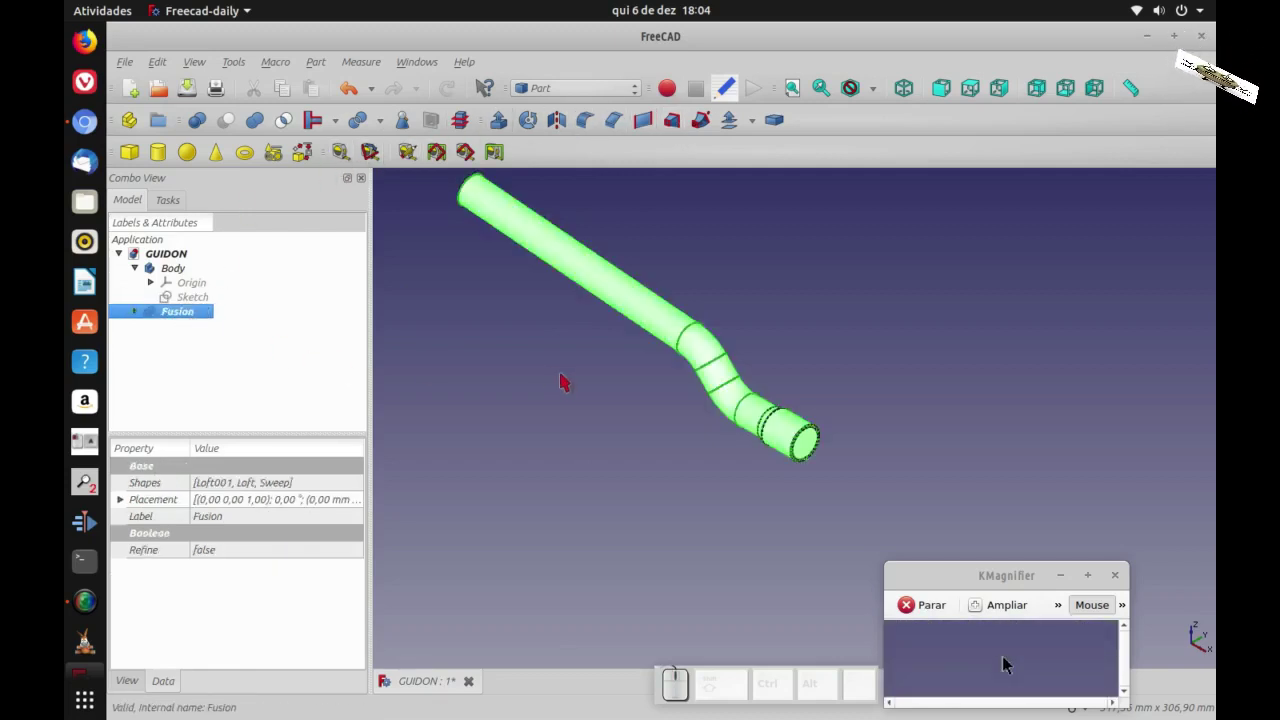
{"action": "key", "text": "space"}
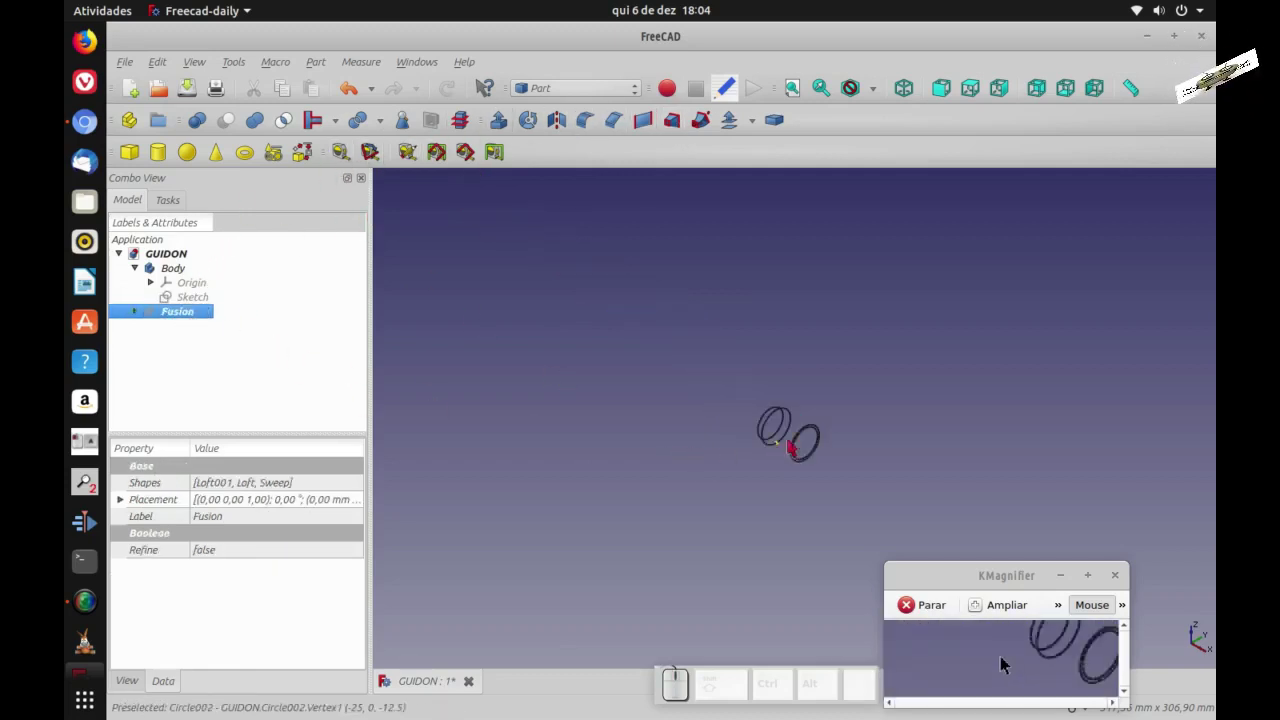
{"action": "scroll", "scroll_direction": "up", "scroll_amount": 3}
{"action": "left_click", "coordinate": [1009, 664]}
{"action": "key", "text": "space"}
{"action": "left_click", "coordinate": [1009, 664]}
{"action": "key", "text": "space"}
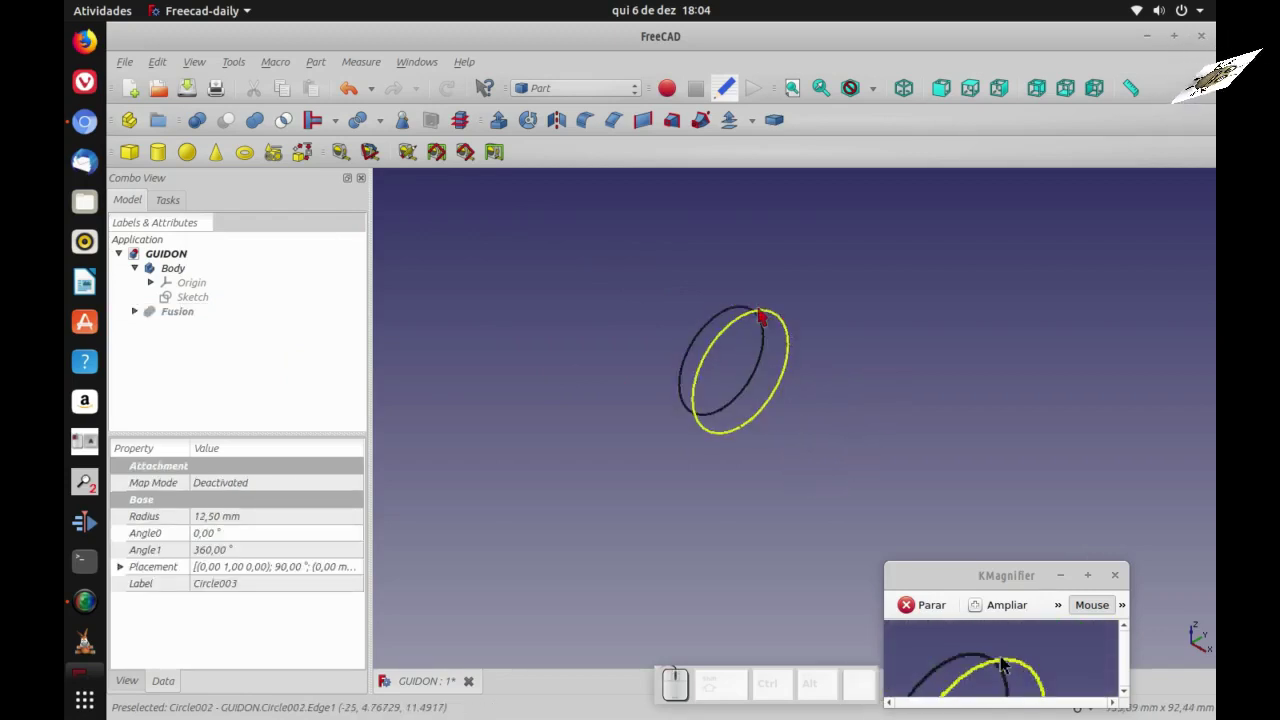
{"action": "left_click", "coordinate": [1009, 664]}
{"action": "key", "text": "space"}
{"action": "left_click", "coordinate": [1009, 664]}
{"action": "key", "text": "space"}
{"action": "scroll", "scroll_direction": "down", "scroll_amount": 3}
{"action": "left_click", "coordinate": [1009, 664]}
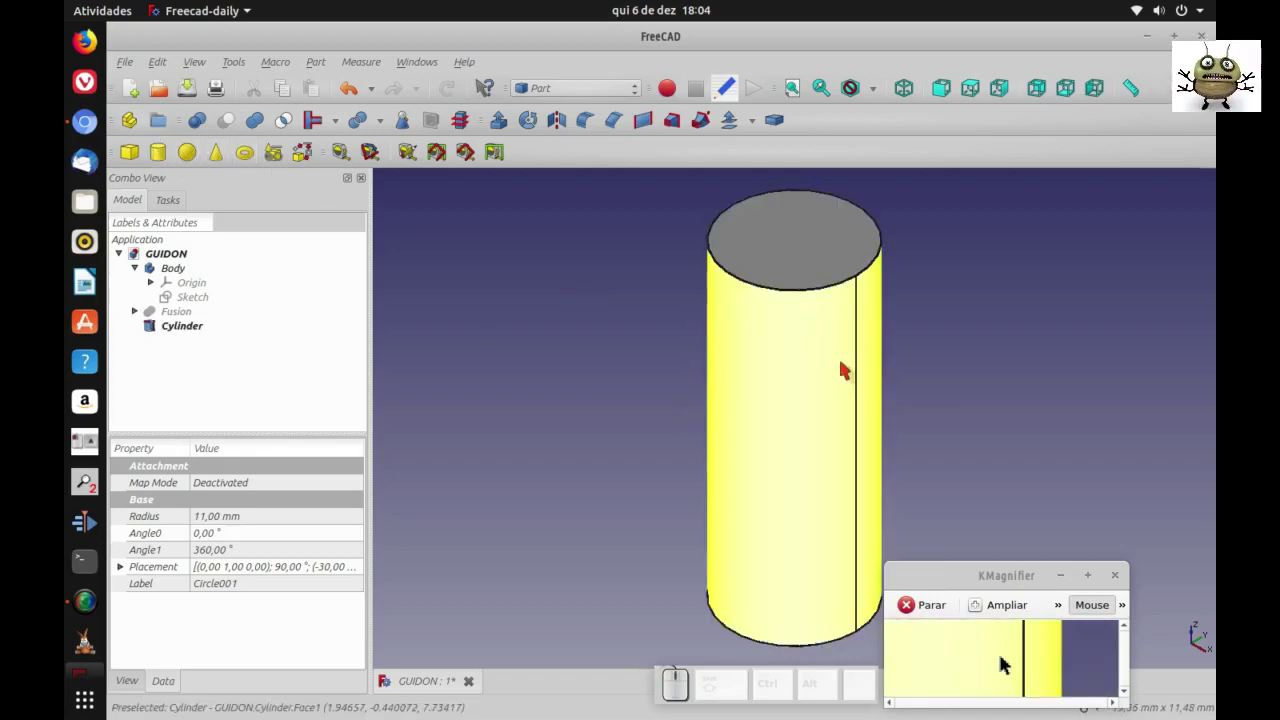
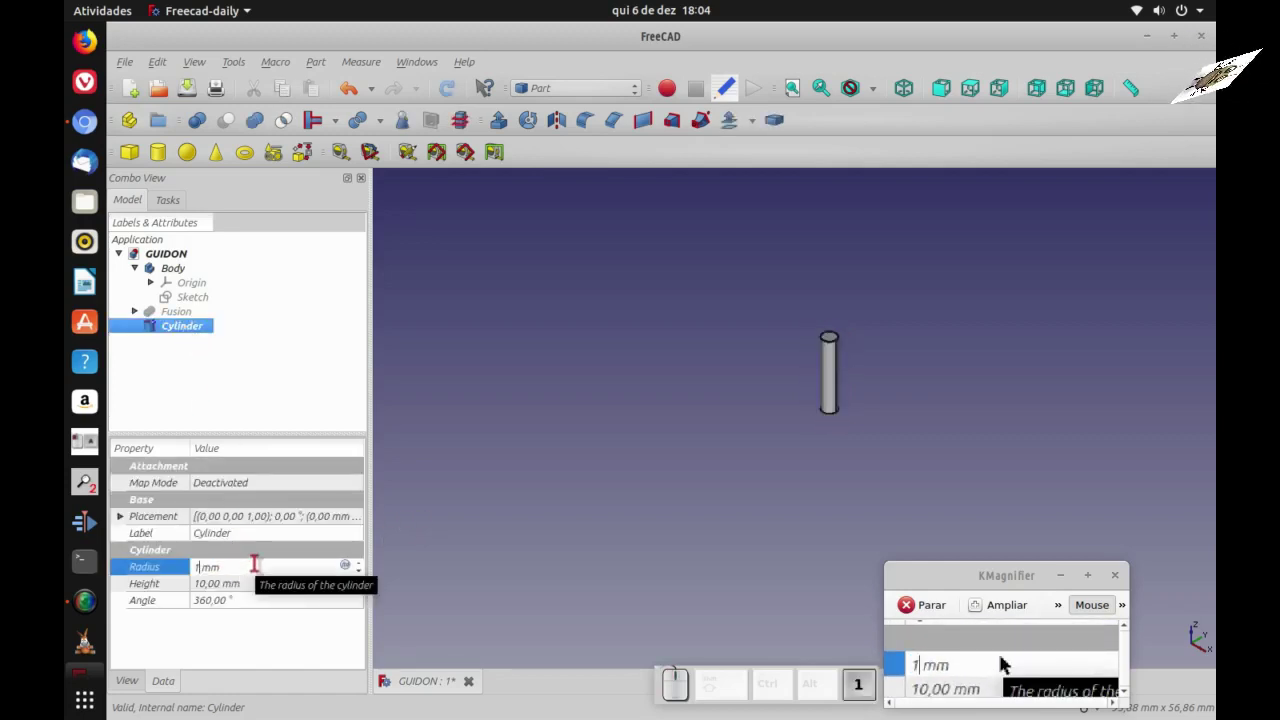
- Set the cylinder's Radius property to 20 mm
{"action": "key", "text": "5"}
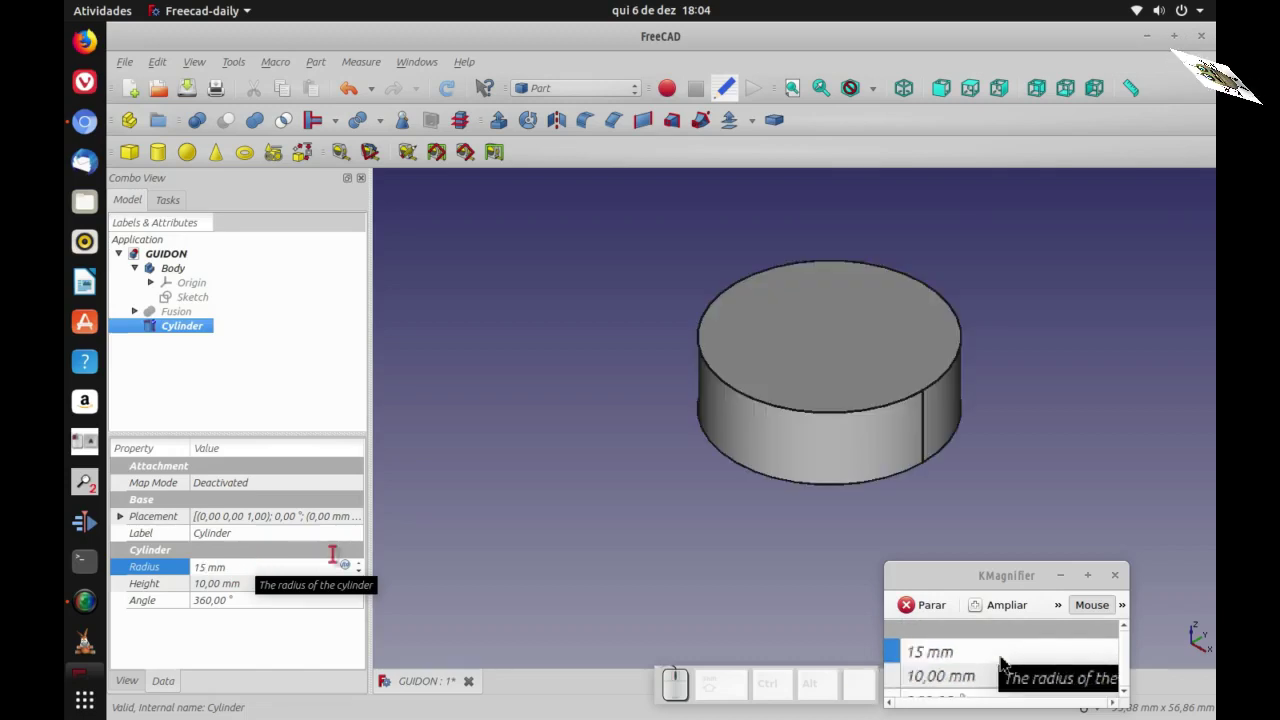
{"action": "left_click", "coordinate": [1001, 662]}
{"action": "key", "text": "2"}
{"action": "key", "text": "0"}
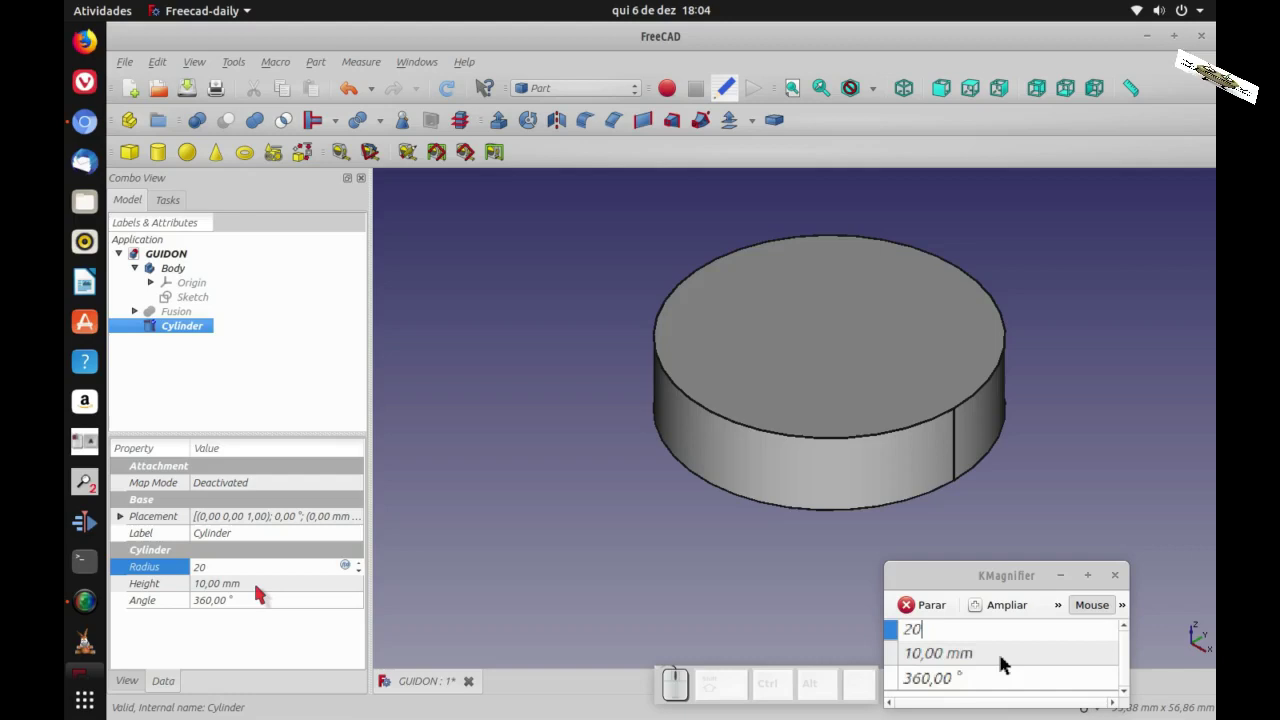
- Set the cylinder's Height to 140 mm and clear the selection
{"action": "left_click", "coordinate": [1001, 662]}
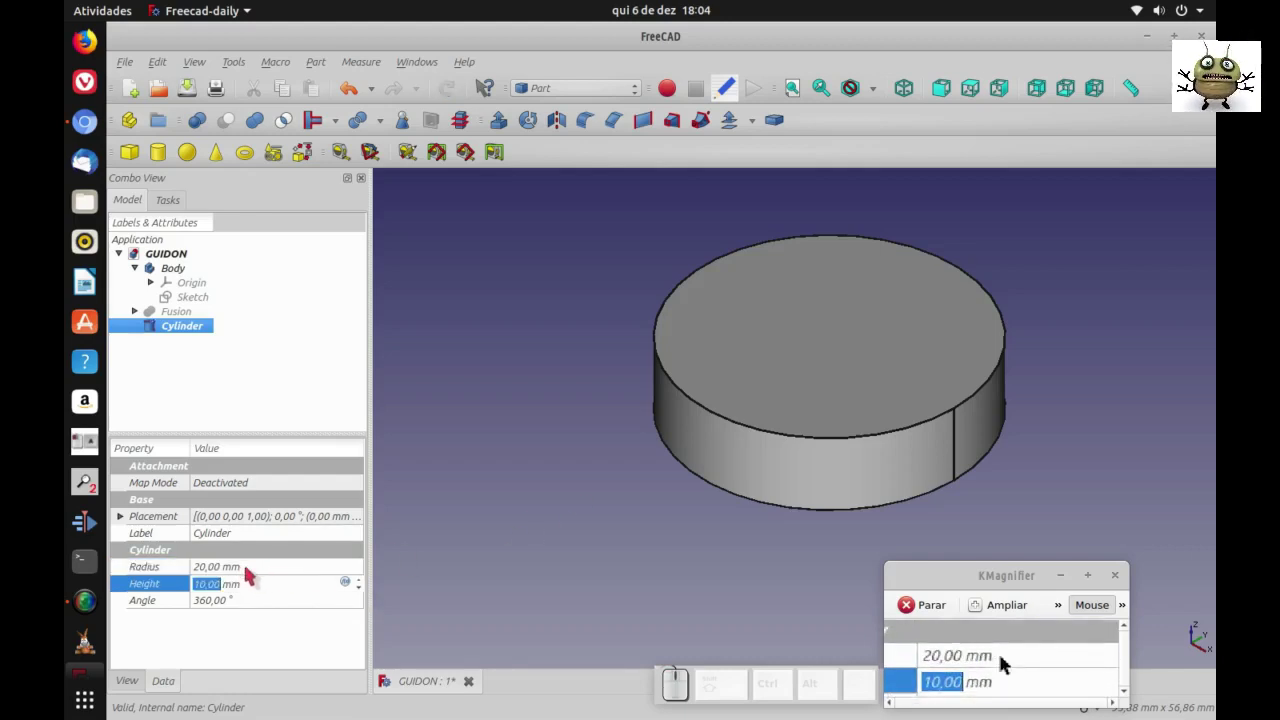
{"action": "left_click", "coordinate": [1001, 662]}
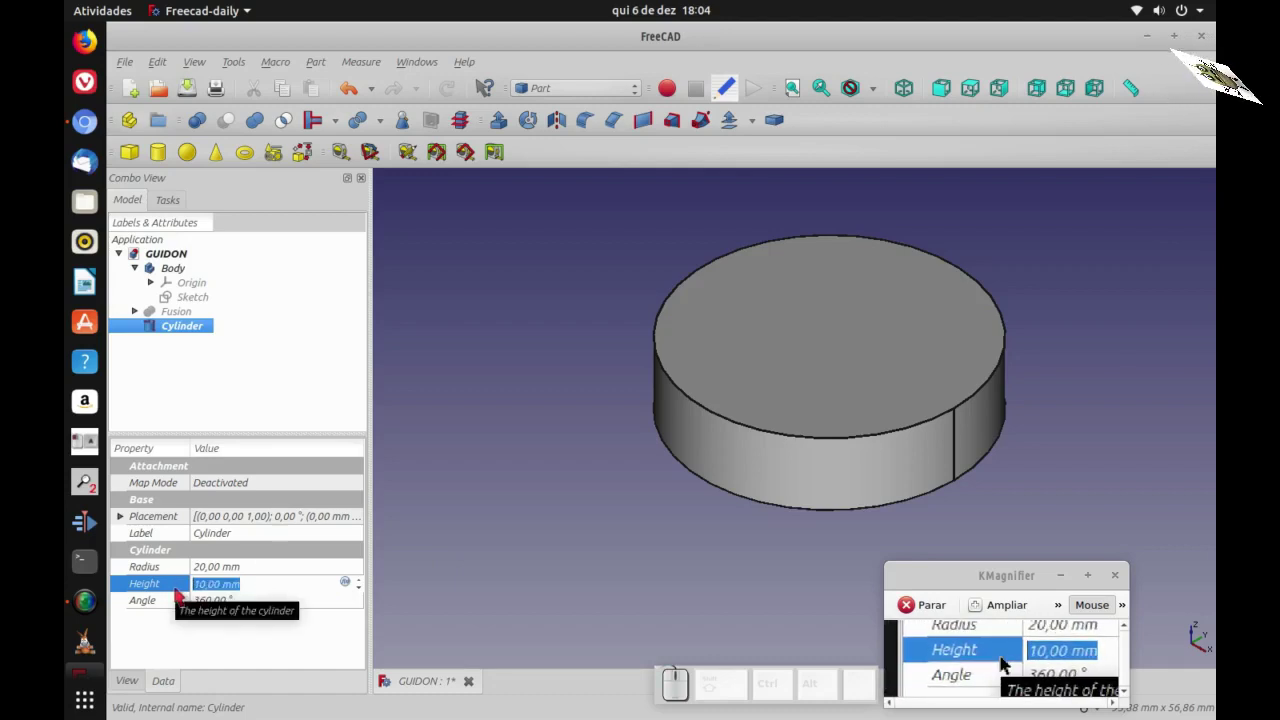
{"action": "key", "text": "1"}
{"action": "key", "text": "4"}
{"action": "key", "text": "0"}
{"action": "scroll", "scroll_direction": "down", "scroll_amount": 3}
{"action": "left_click", "coordinate": [1009, 664]}
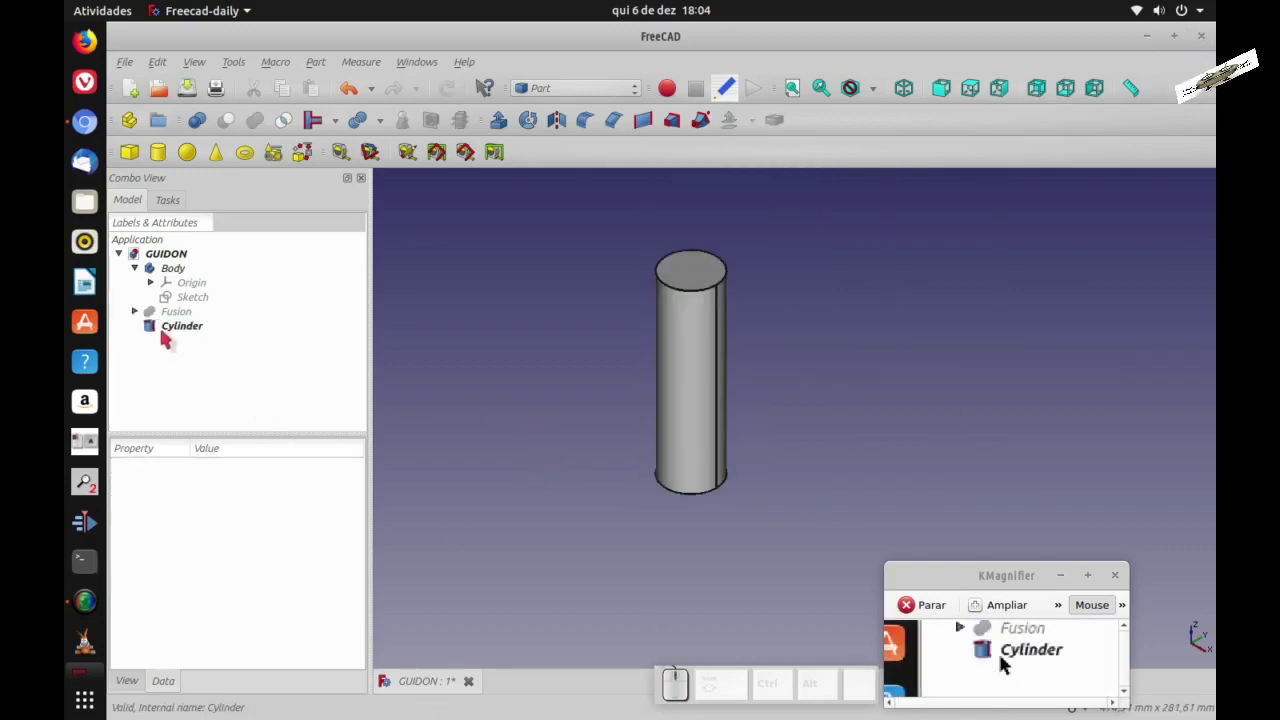
- Duplicate the tube cylinder to create Cylinder001 and select it for editing
{"action": "left_click", "coordinate": [1001, 662]}
{"action": "left_click", "coordinate": [1001, 662]}
{"action": "left_click", "coordinate": [1001, 662]}
{"action": "left_click", "coordinate": [1001, 662]}
{"action": "left_click", "coordinate": [1001, 662]}
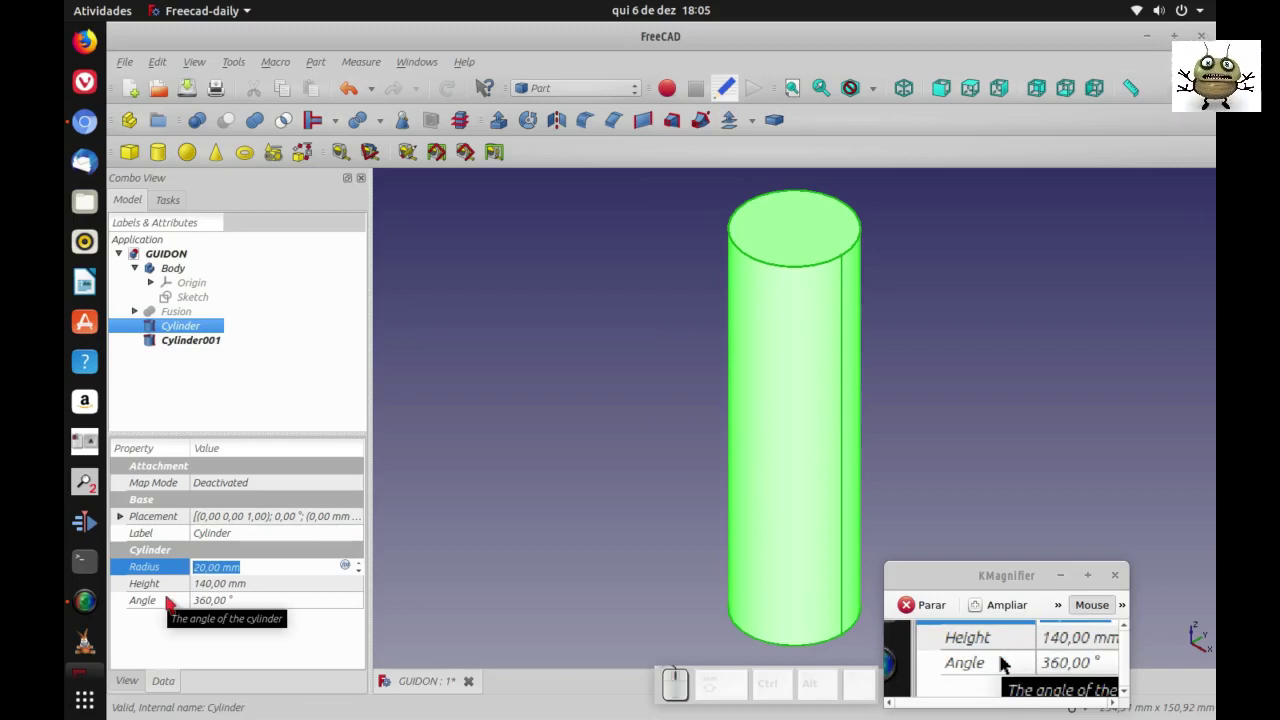
{"action": "key", "text": "2"}
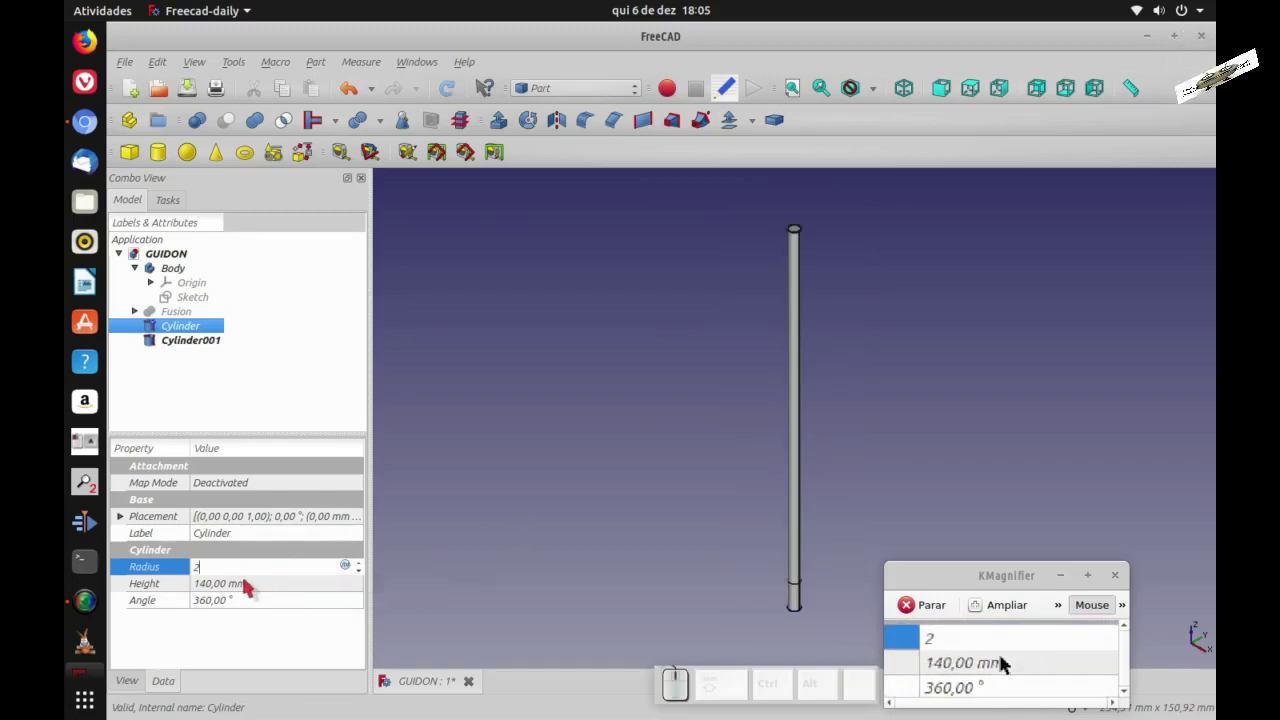
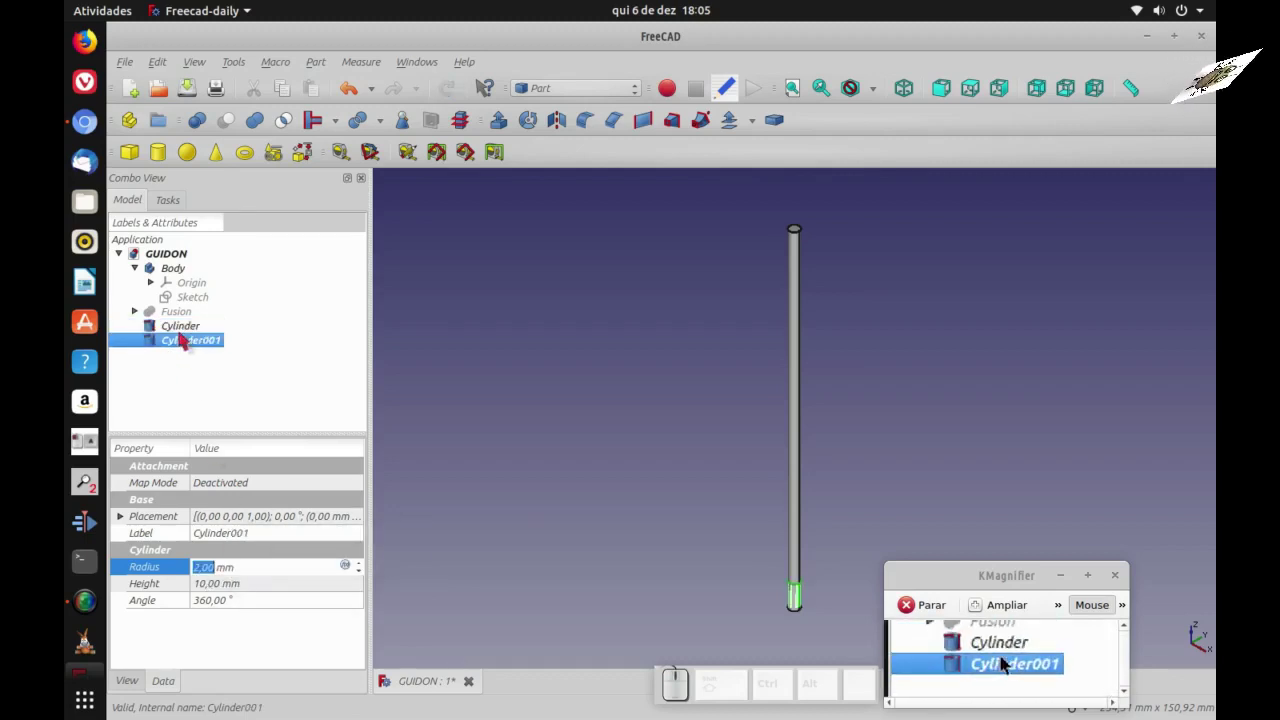
{"action": "left_click", "coordinate": [1009, 664]}
{"action": "left_click", "coordinate": [1001, 662]}
{"action": "left_click", "coordinate": [1009, 664]}
- Set Cylinder001's radius to 25 mm in the property panel
{"action": "left_click", "coordinate": [1001, 662]}
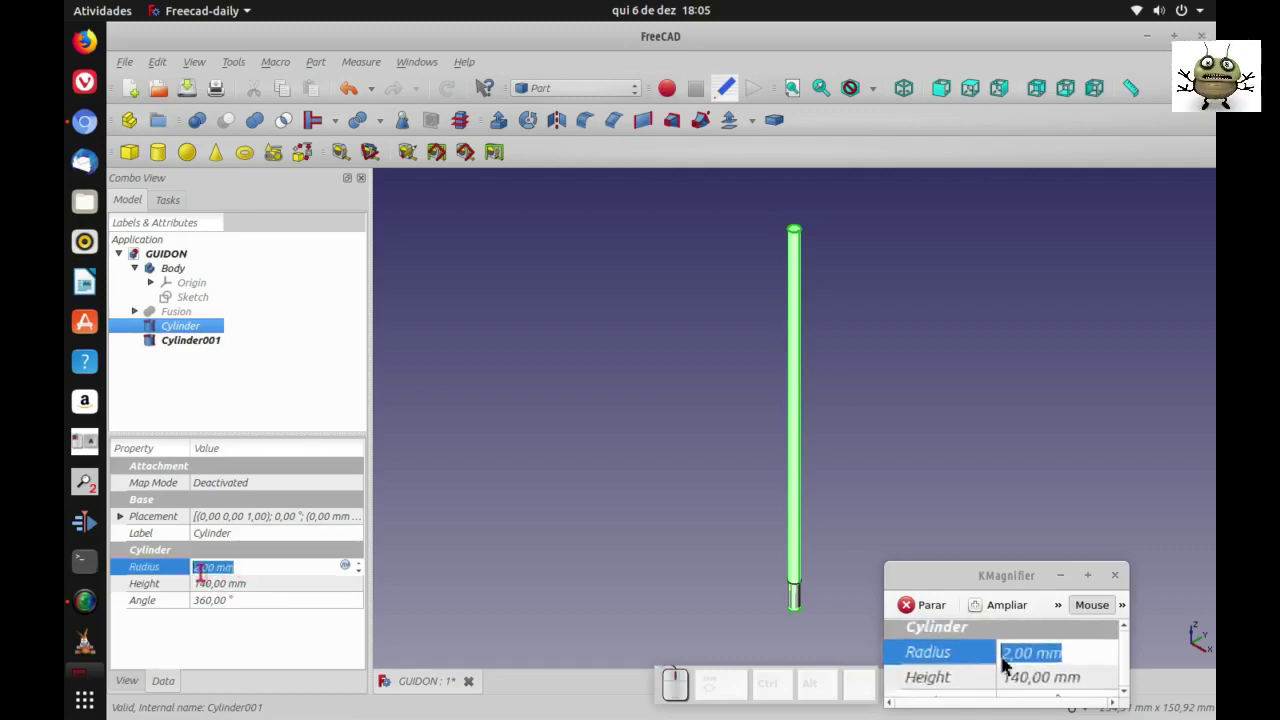
{"action": "key", "text": "1"}
{"action": "key", "text": "5"}
{"action": "left_click", "coordinate": [1009, 664]}
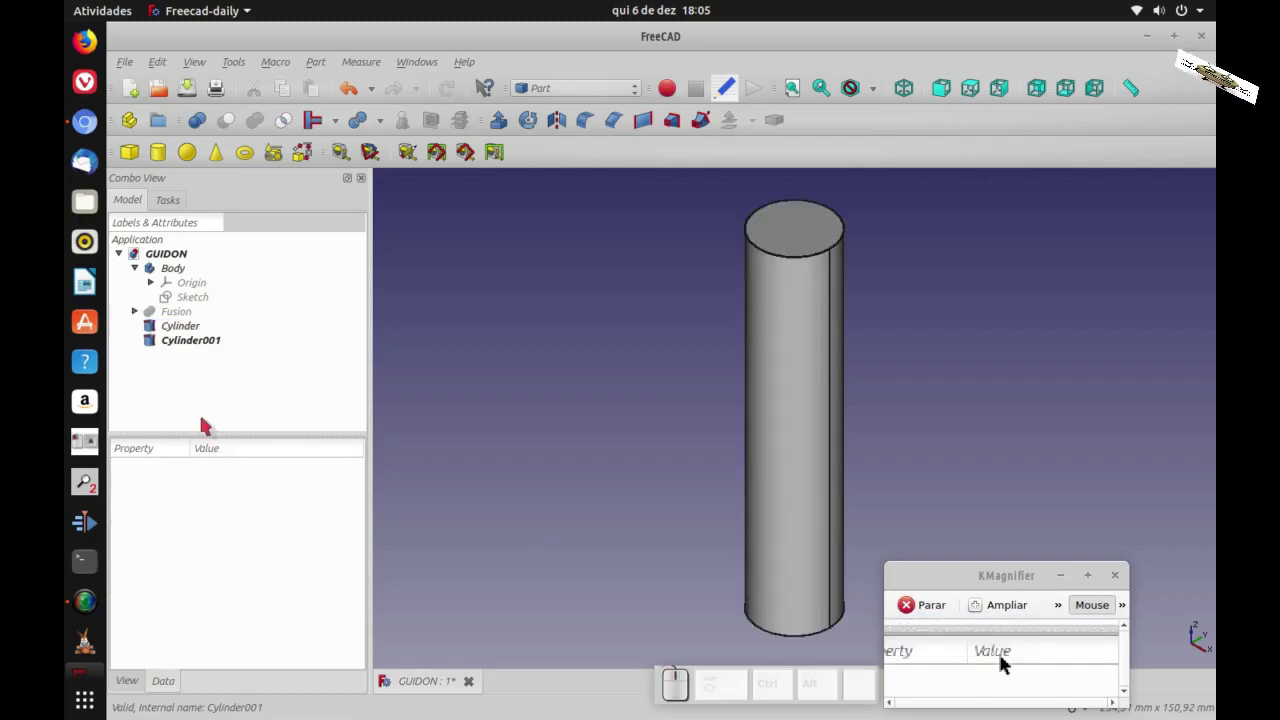
{"action": "left_click", "coordinate": [1001, 662]}
{"action": "left_click", "coordinate": [1001, 662]}
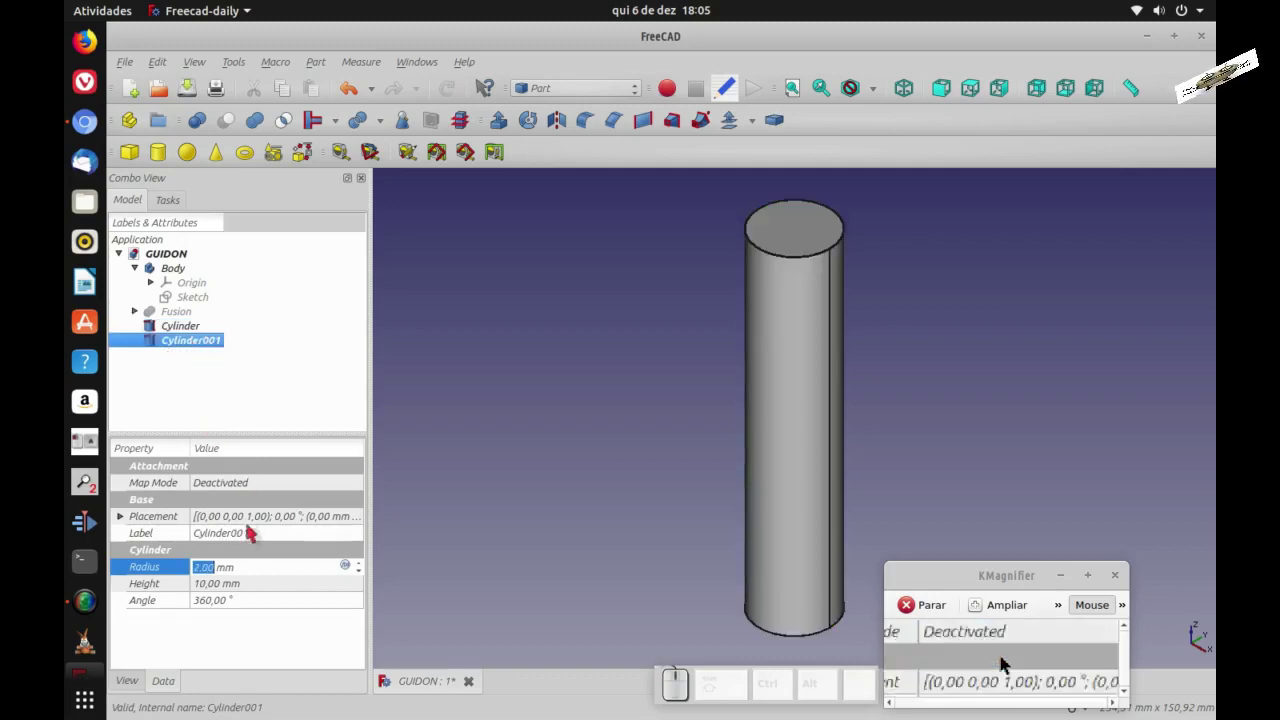
{"action": "left_click_drag", "start_coordinate": [1001, 662], "coordinate": [1009, 664]}
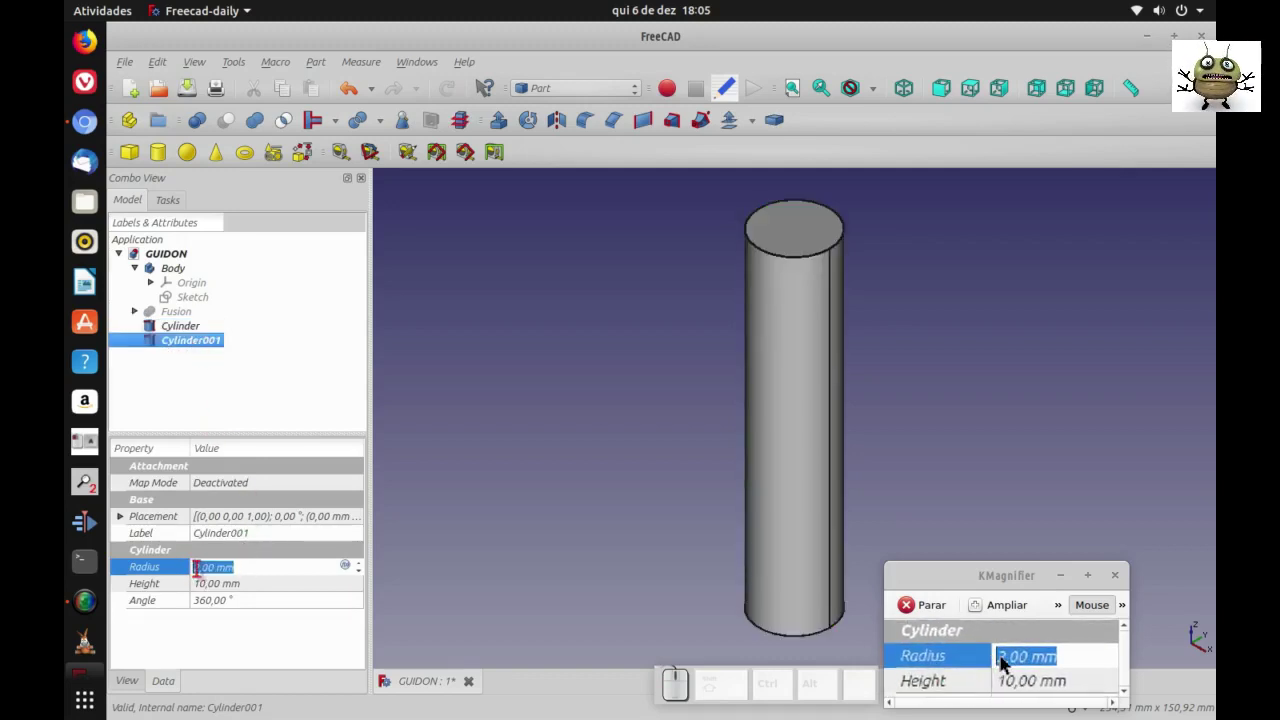
{"action": "key", "text": "2"}
{"action": "key", "text": "5"}
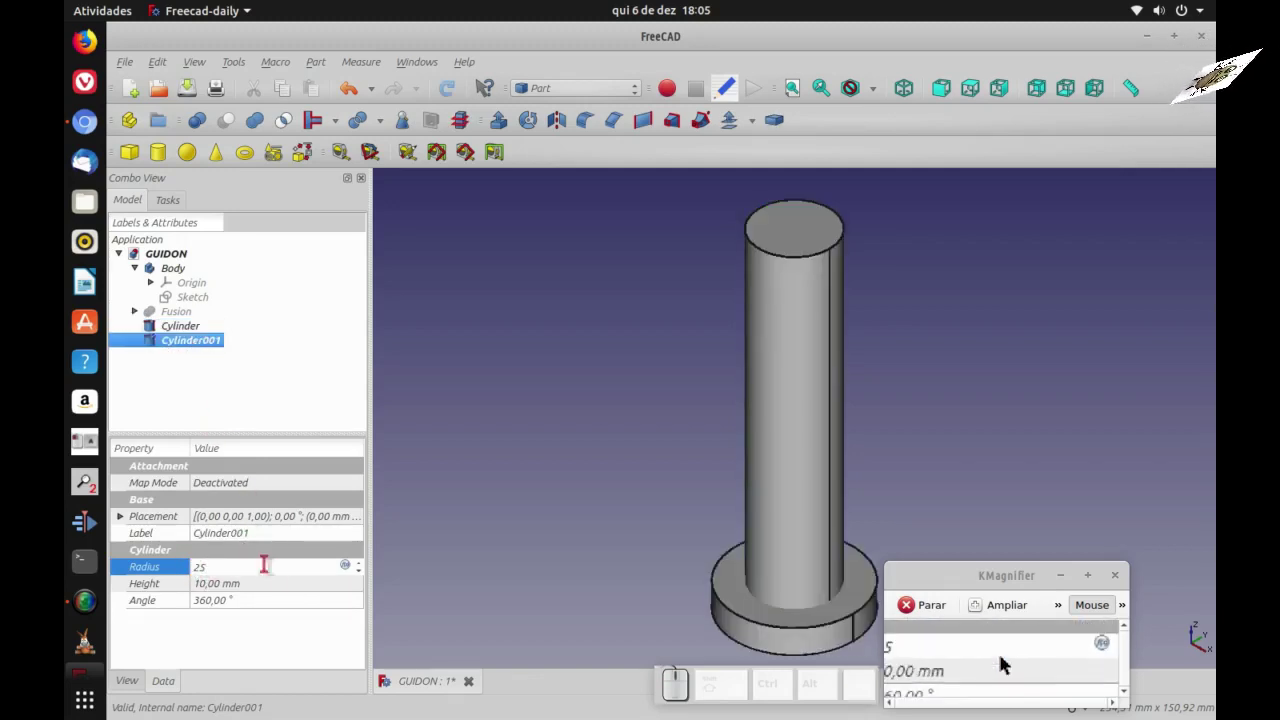
{"action": "left_click", "coordinate": [1001, 662]}
{"action": "key", "text": "0"}
- Move Cylinder001 up 140 mm with Transform so it caps the top of the tube
{"action": "left_click", "coordinate": [1001, 662]}
{"action": "left_click", "coordinate": [1009, 664]}
{"action": "left_click", "coordinate": [1009, 664]}
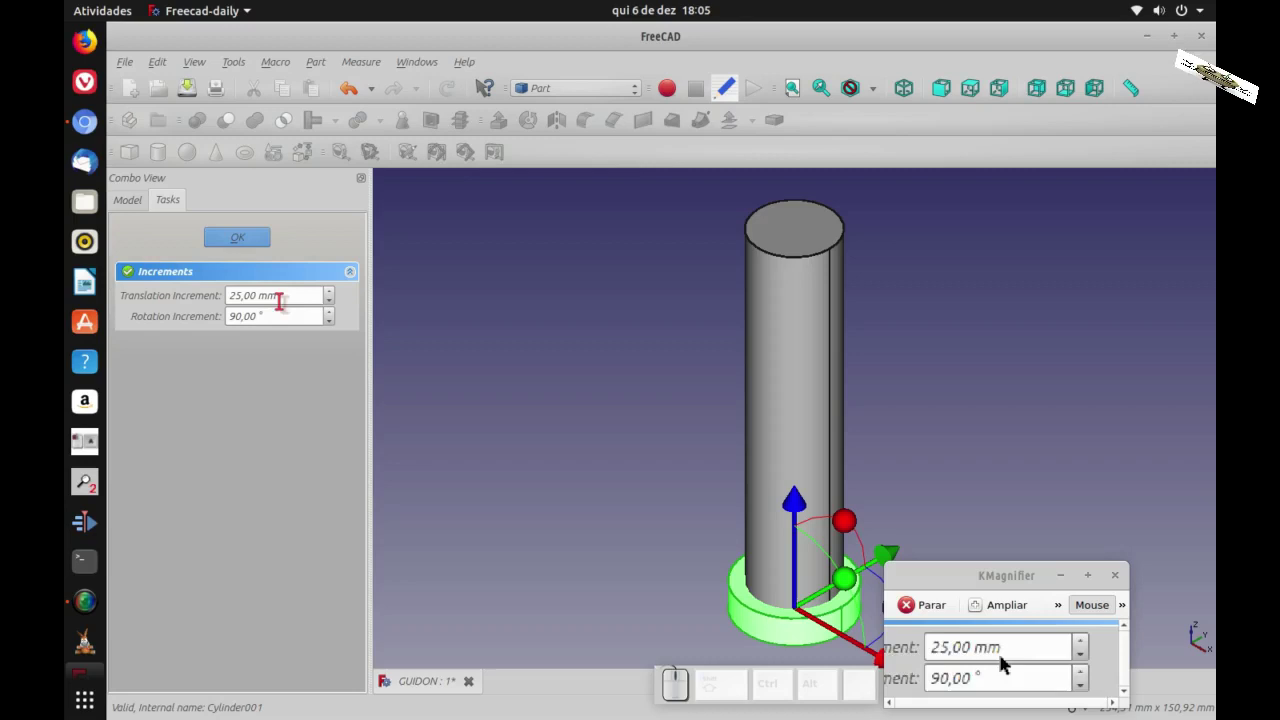
{"action": "left_click", "coordinate": [1001, 662]}
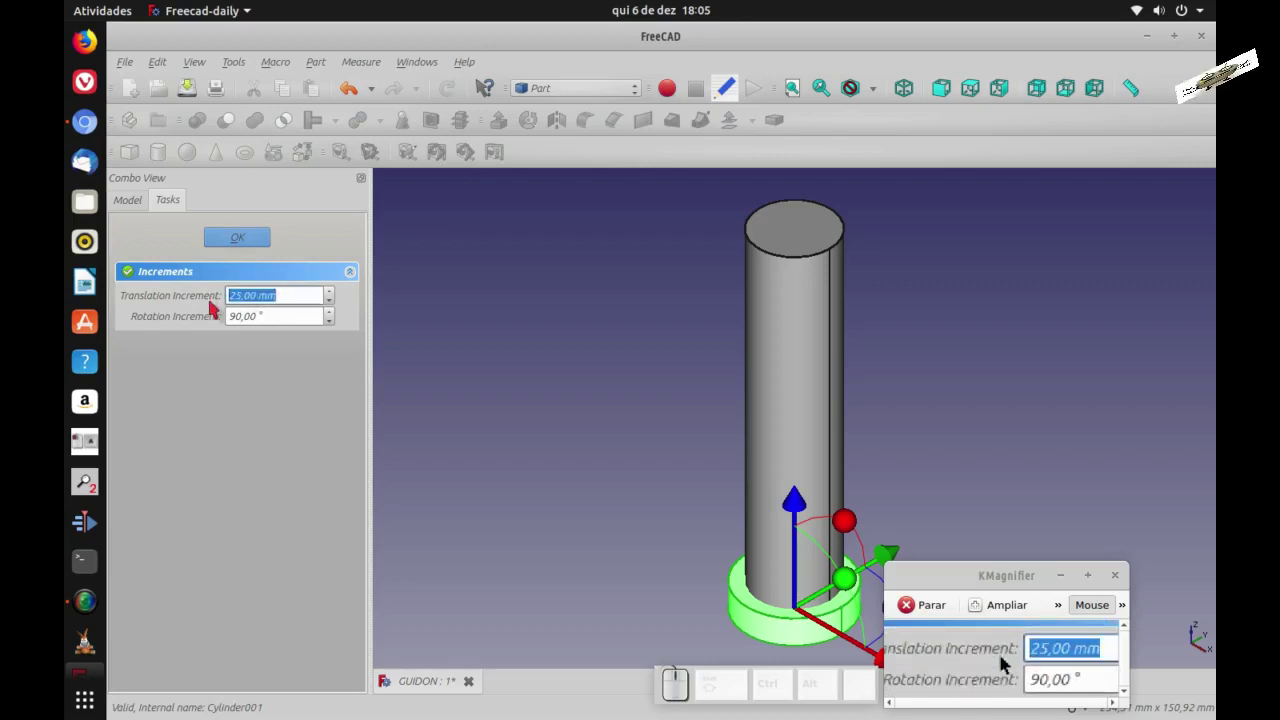
{"action": "key", "text": "1"}
{"action": "key", "text": "4"}
{"action": "key", "text": "0"}
{"action": "left_click_drag", "start_coordinate": [1009, 664], "coordinate": [1009, 664]}
{"action": "left_click", "coordinate": [1009, 664]}
{"action": "left_click", "coordinate": [1009, 664]}
{"action": "scroll", "scroll_direction": "down", "scroll_amount": 3}
{"action": "left_click_drag", "start_coordinate": [1009, 664], "coordinate": [987, 664]}
{"action": "scroll", "scroll_direction": "up", "scroll_amount": 3}
{"action": "middle_click", "coordinate": [1009, 664]}
- Add a Torus primitive with Radius1 20 mm and Radius2 5 mm
{"action": "key", "text": "0"}
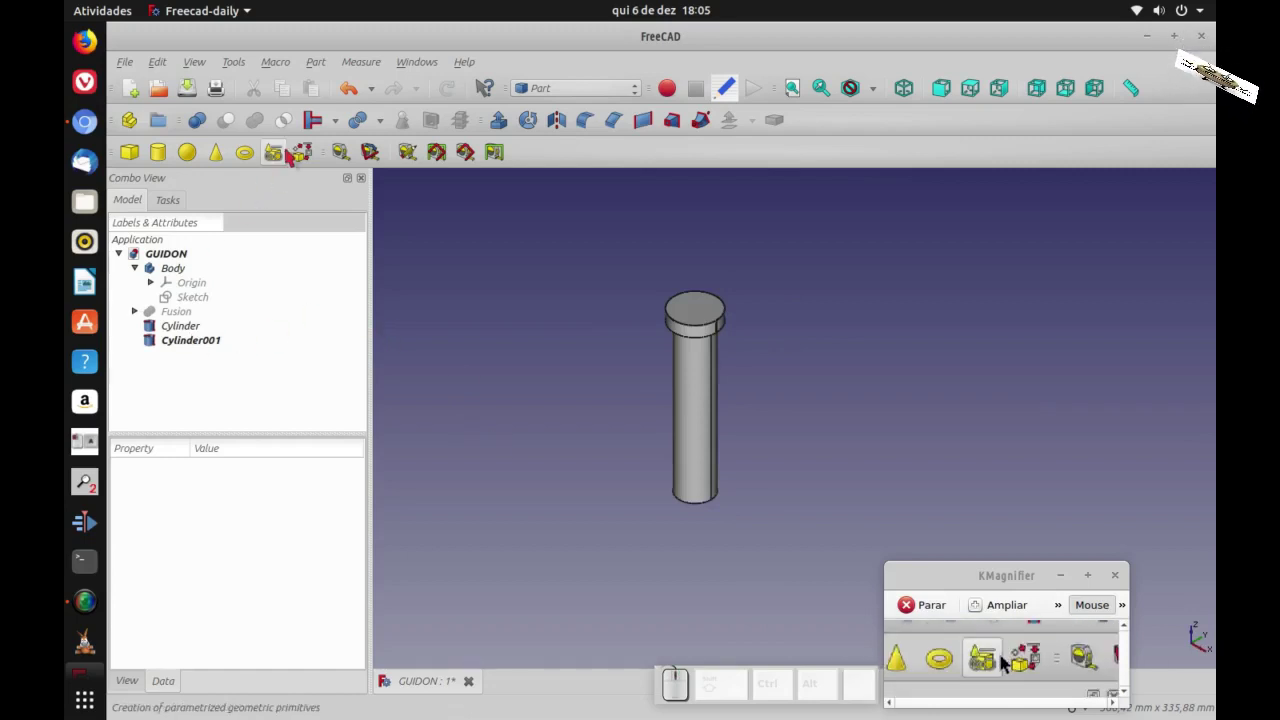
{"action": "left_click", "coordinate": [1009, 664]}
{"action": "left_click", "coordinate": [1009, 664]}
{"action": "left_click", "coordinate": [1001, 662]}
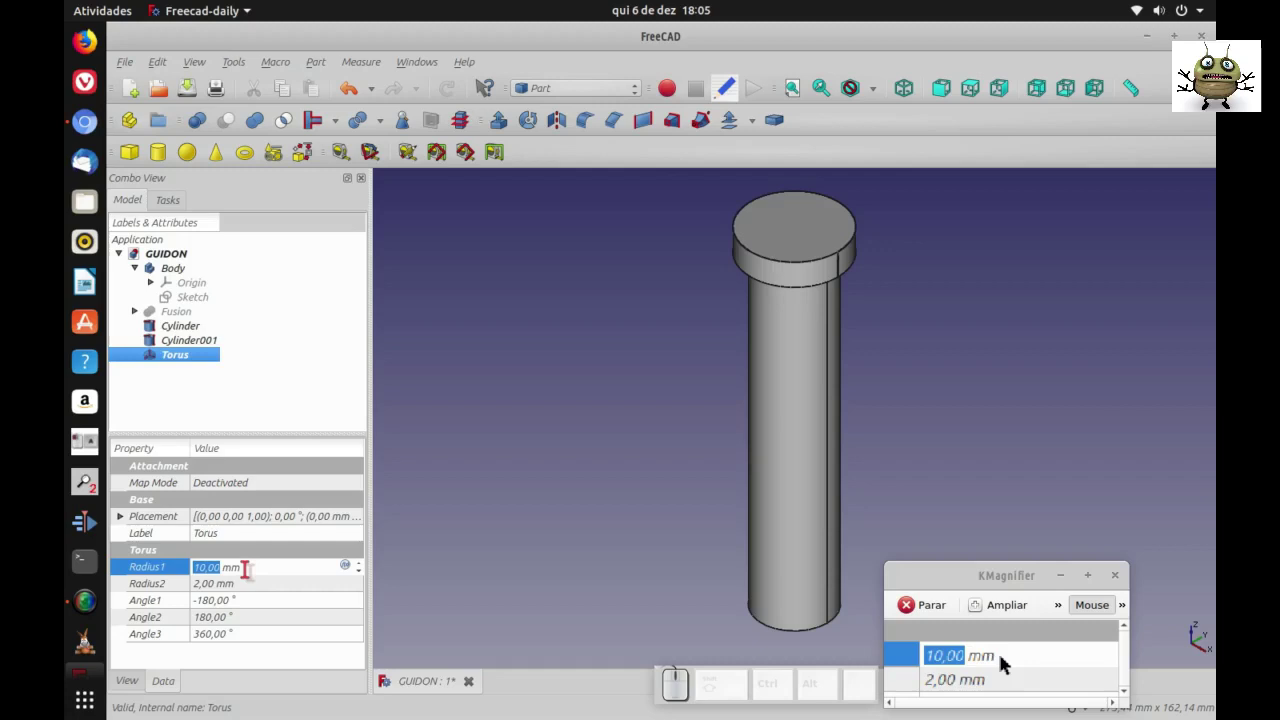
{"action": "key", "text": "2"}
{"action": "key", "text": "0"}
{"action": "left_click", "coordinate": [1001, 662]}
{"action": "key", "text": "5"}
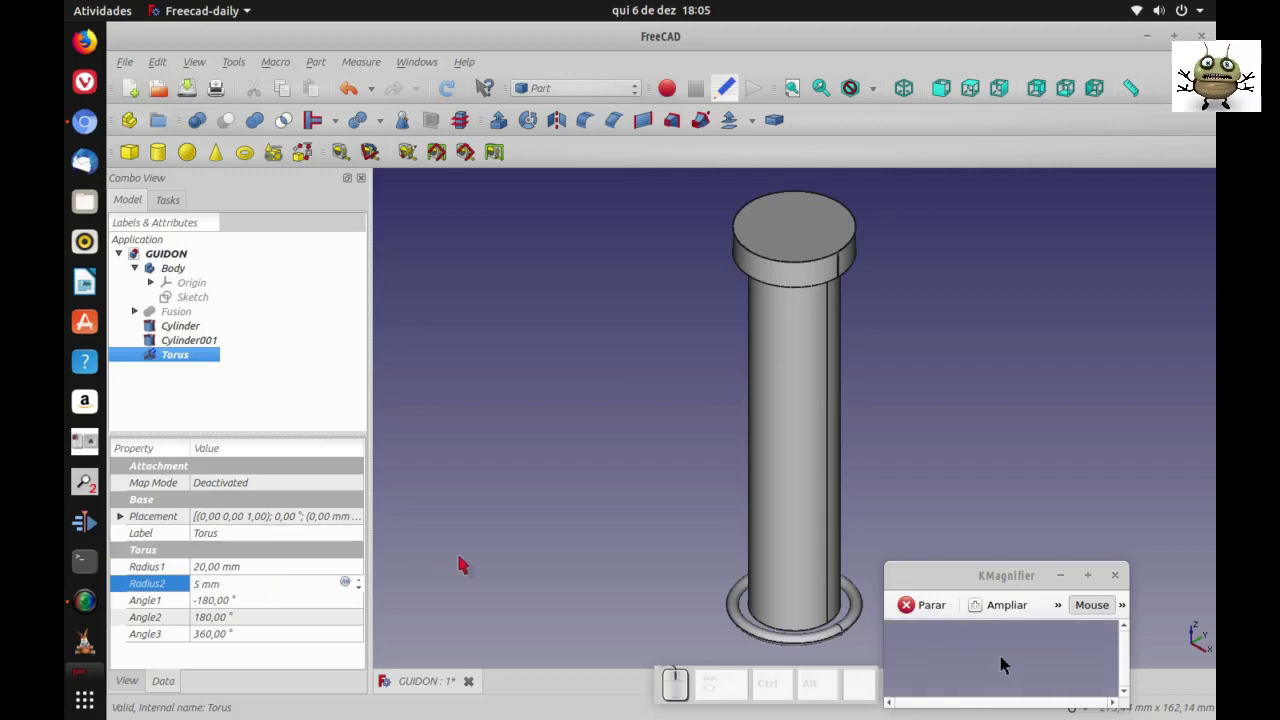
{"action": "left_click", "coordinate": [1001, 662]}
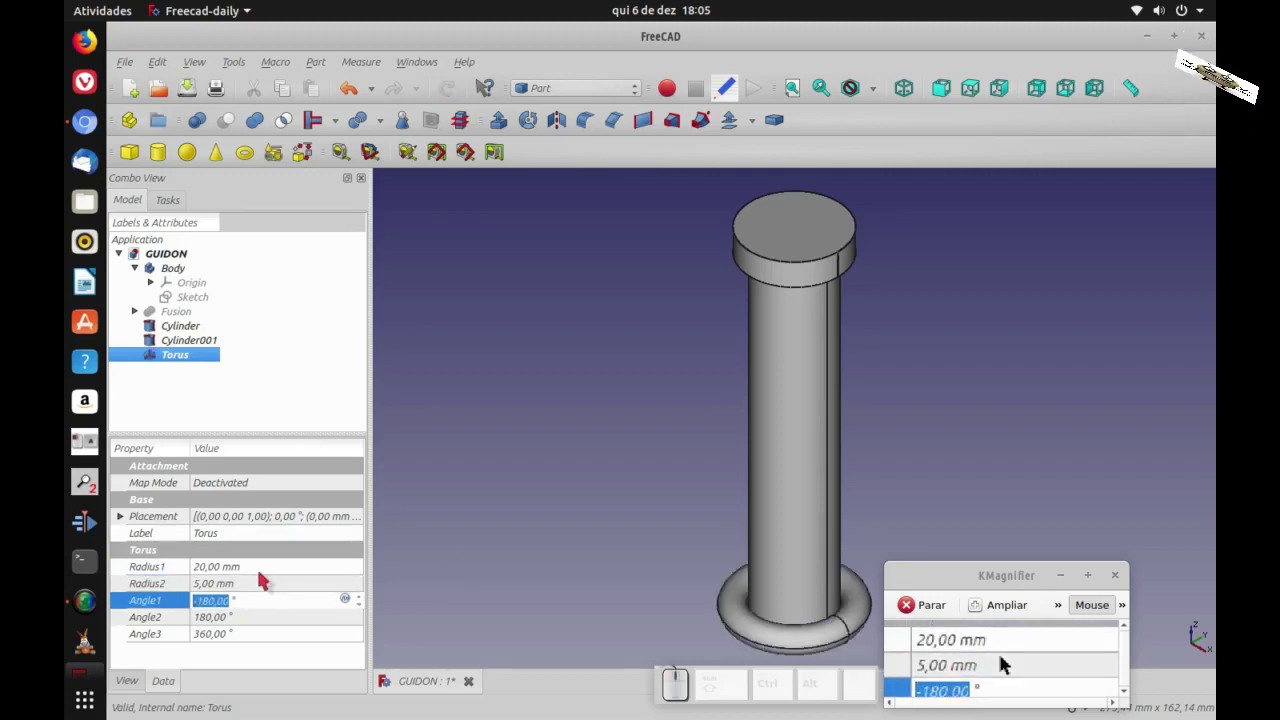
- Raise the torus with a 140 mm Transform step to ring the tube's top end
{"action": "left_click", "coordinate": [1009, 664]}
{"action": "left_click", "coordinate": [1001, 662]}
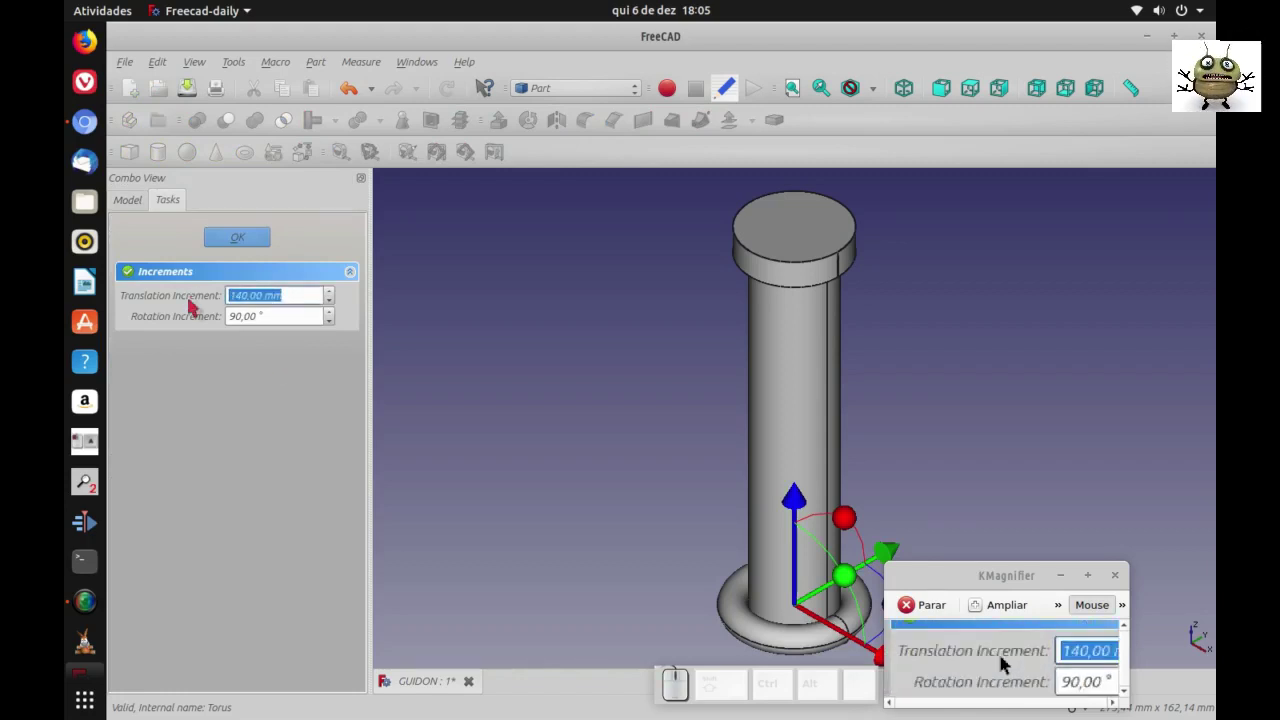
{"action": "left_click", "coordinate": [1009, 664]}
{"action": "left_click", "coordinate": [1009, 664]}
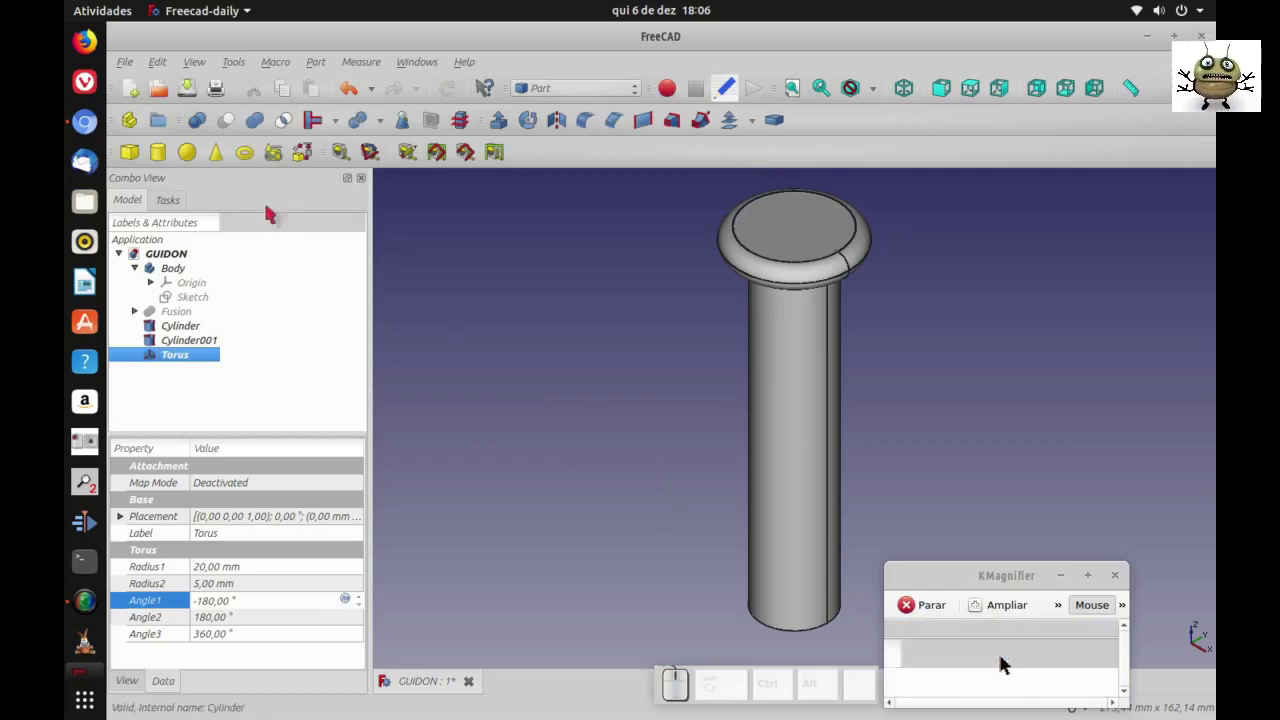
- Add a second torus, Torus001, with a 15 mm main radius and a smaller tube radius
{"action": "left_click", "coordinate": [1001, 662]}
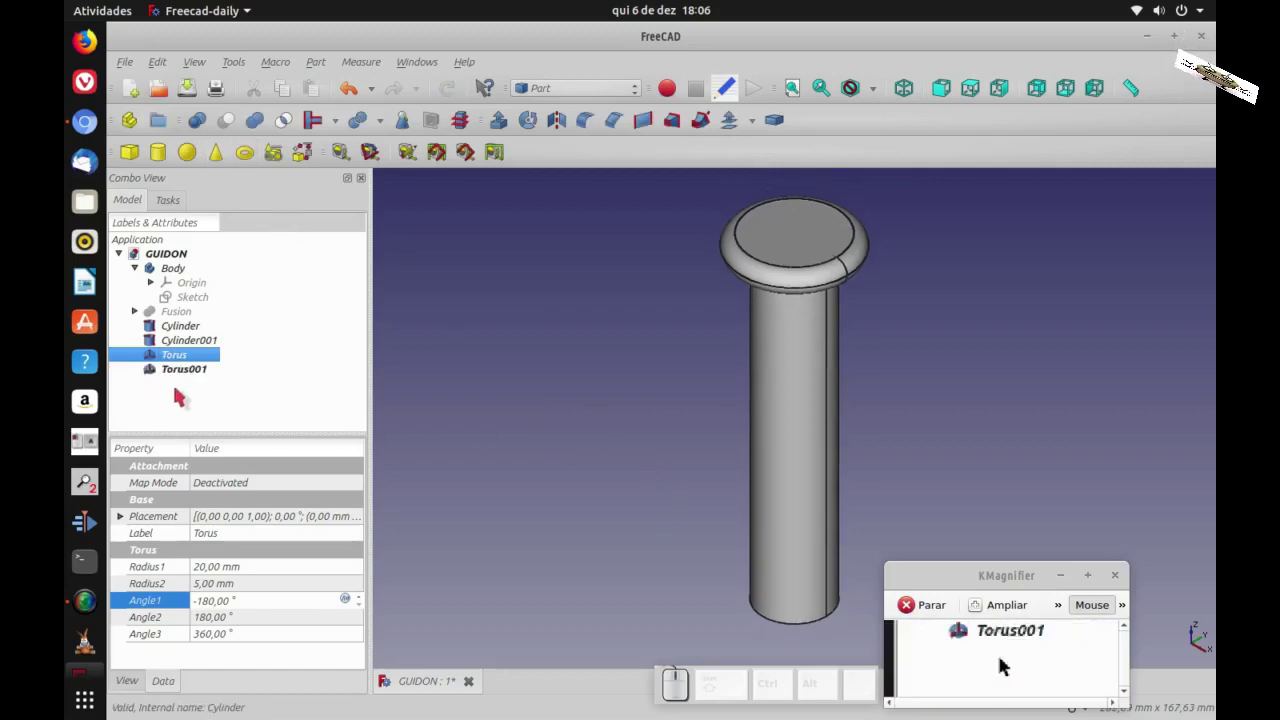
{"action": "left_click", "coordinate": [1001, 662]}
{"action": "left_click", "coordinate": [1001, 662]}
{"action": "key", "text": "1"}
{"action": "key", "text": "5"}
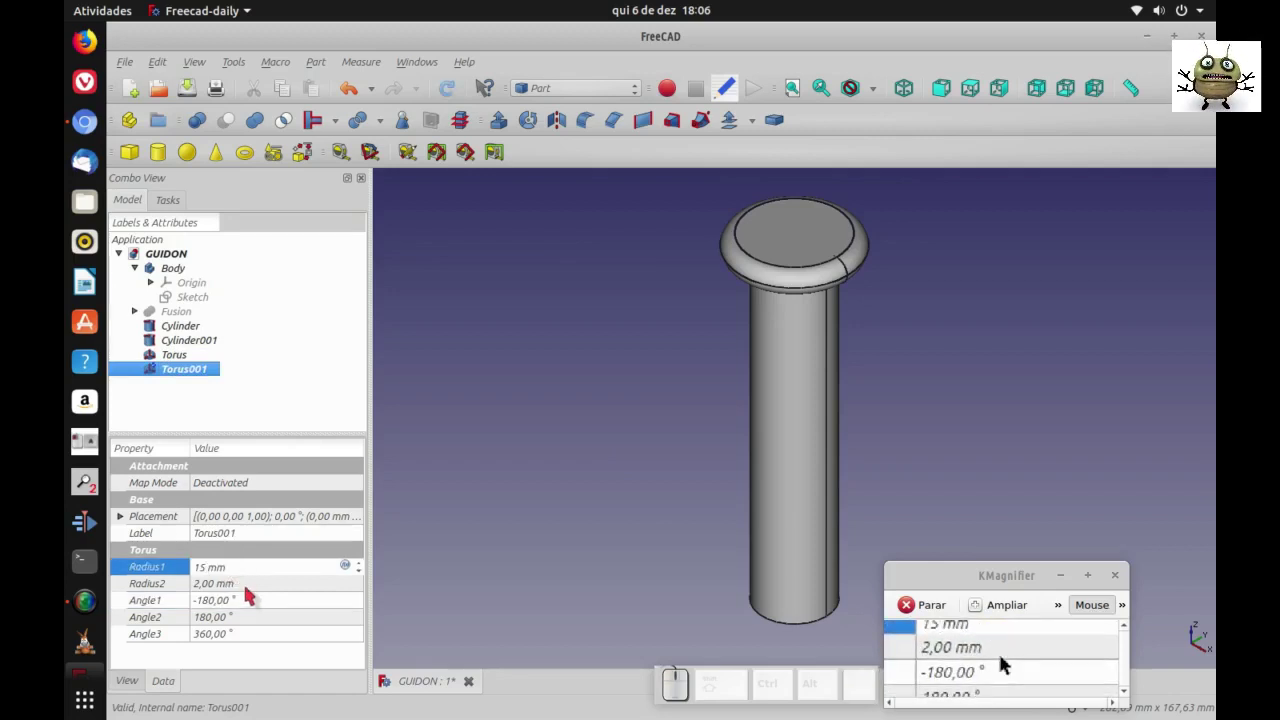
{"action": "left_click", "coordinate": [1001, 662]}
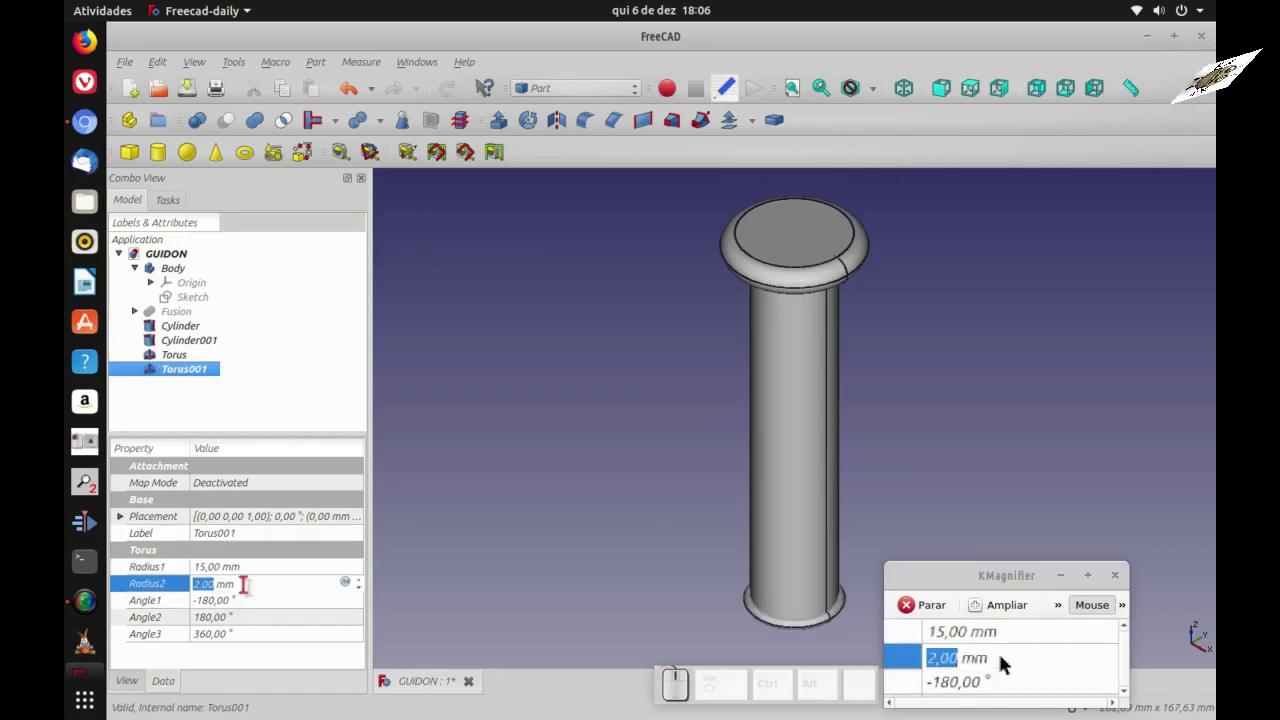
{"action": "key", "text": "4"}
{"action": "left_click", "coordinate": [1009, 664]}
{"action": "key", "text": "1"}
- Nudge Torus001 into place at the tube end using 2 mm Transform steps
{"action": "left_click", "coordinate": [1001, 662]}
{"action": "left_click", "coordinate": [1001, 662]}
{"action": "key", "text": "2"}
{"action": "left_click", "coordinate": [1009, 664]}
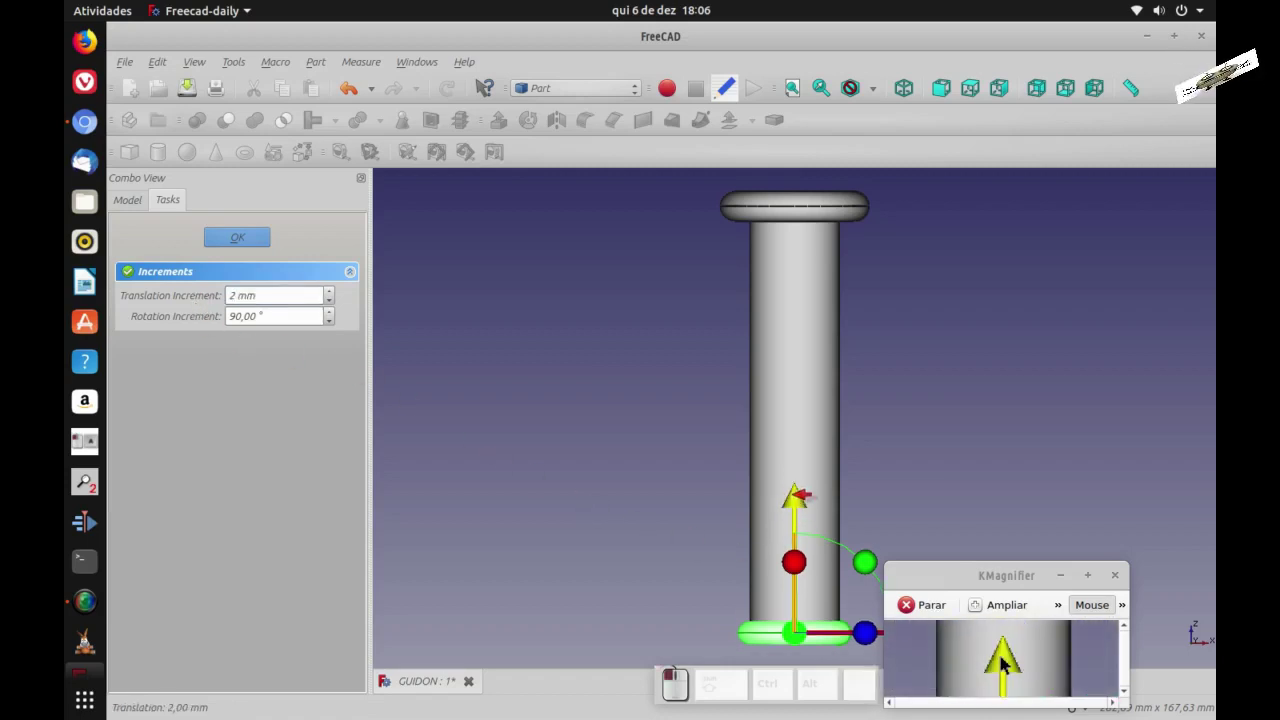
{"action": "left_click", "coordinate": [1009, 664]}
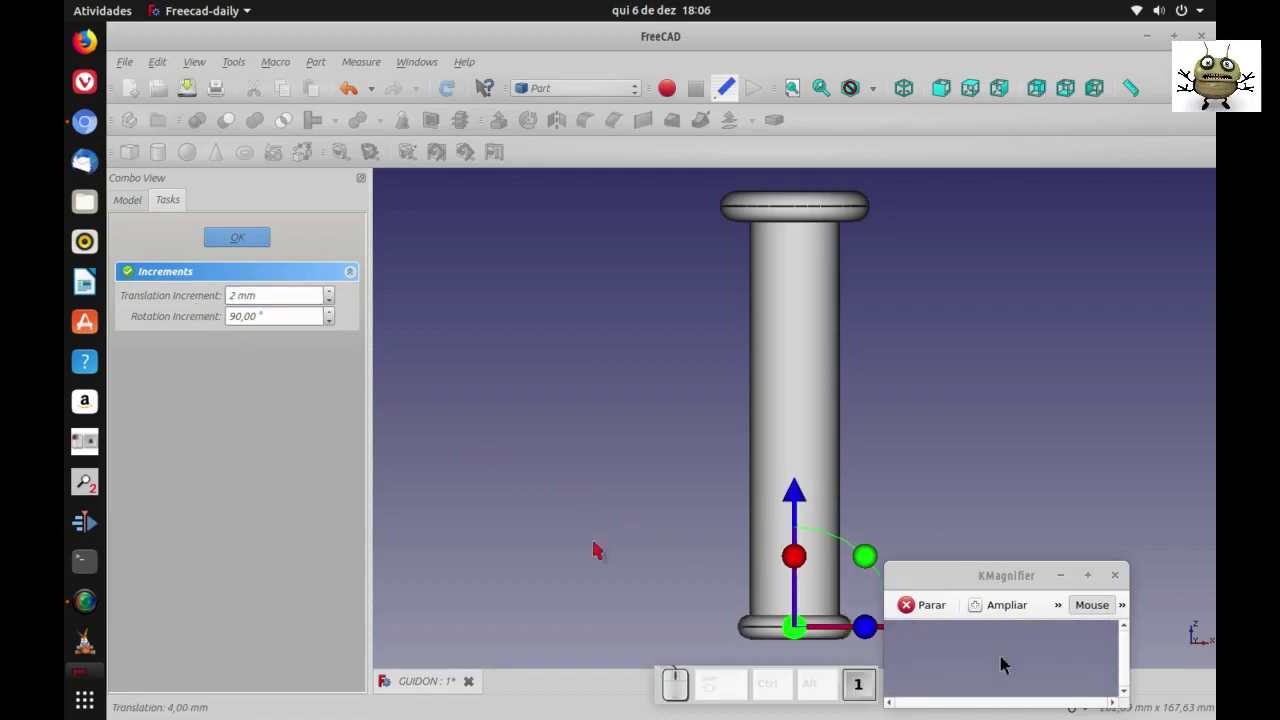
{"action": "scroll", "scroll_direction": "down", "scroll_amount": 3}
{"action": "left_click", "coordinate": [1009, 664]}
{"action": "scroll", "scroll_direction": "down", "scroll_amount": 3}
{"action": "scroll", "scroll_direction": "up", "scroll_amount": 3}
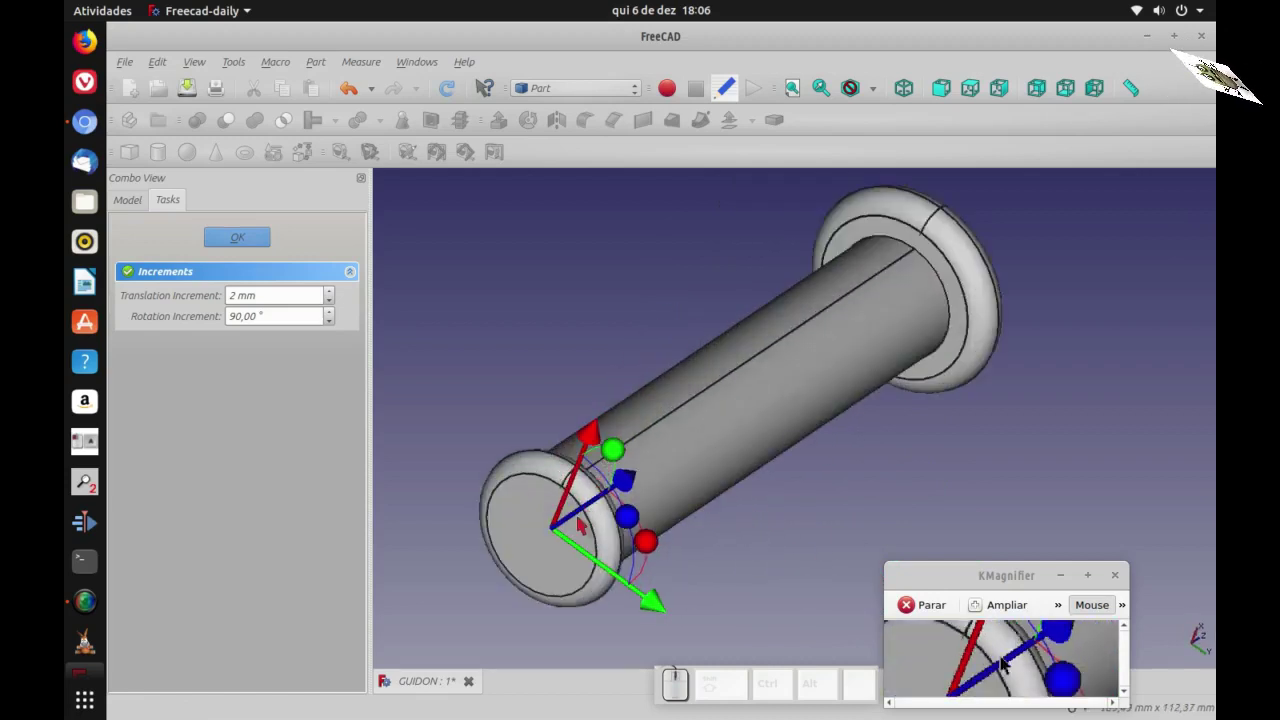
{"action": "left_click", "coordinate": [1009, 664]}
{"action": "scroll", "scroll_direction": "down", "scroll_amount": 3}
{"action": "left_click_drag", "start_coordinate": [1008, 664], "coordinate": [1009, 664]}
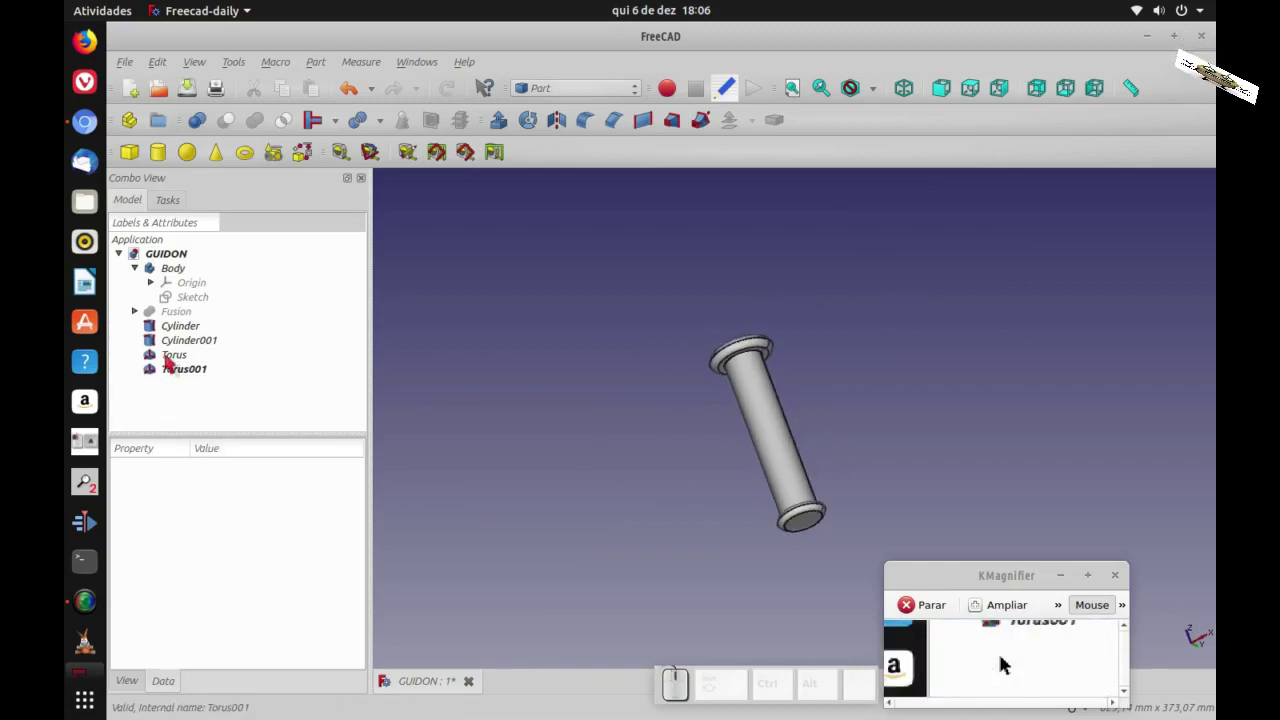
- Fuse both cylinders and both tori into one shape, Fusion001, with Boolean Union
{"action": "left_click", "coordinate": [1009, 664]}
{"action": "left_click", "coordinate": [1001, 662]}
{"action": "left_click", "coordinate": [1001, 662]}
{"action": "left_click", "coordinate": [1009, 664]}
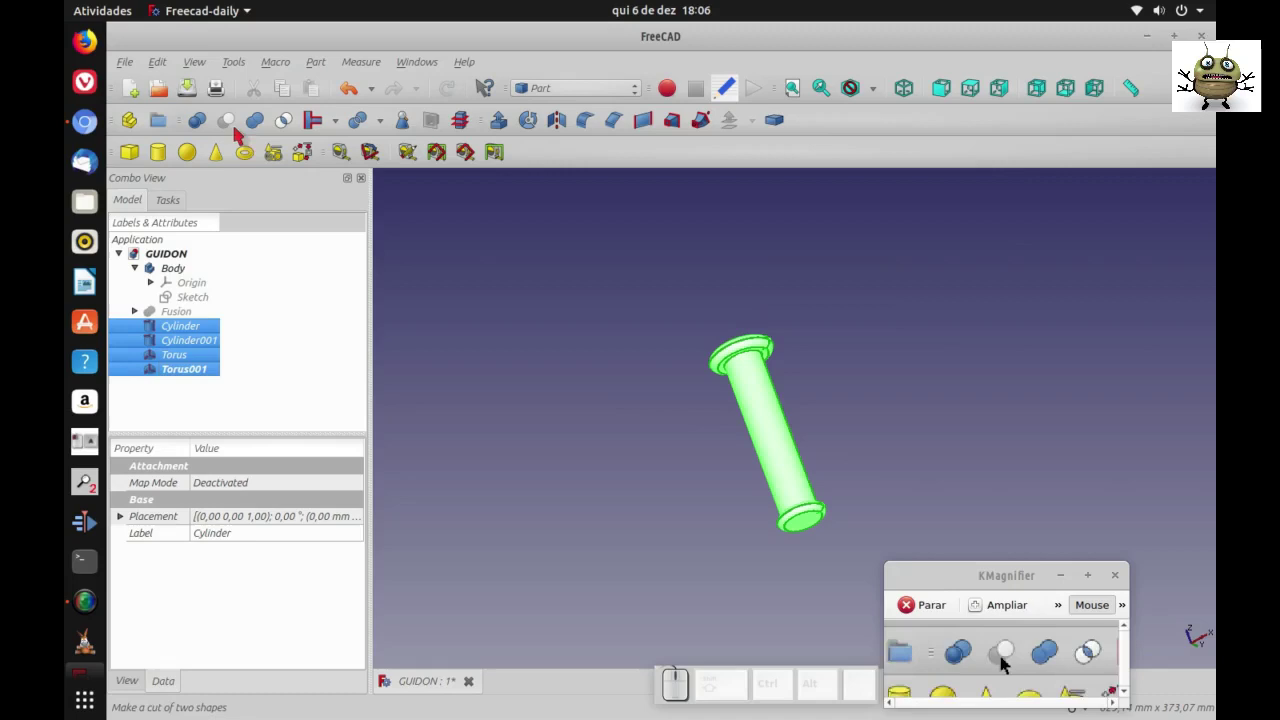
{"action": "left_click", "coordinate": [1009, 664]}
{"action": "scroll", "scroll_direction": "down", "scroll_amount": 3}
{"action": "scroll", "scroll_direction": "up", "scroll_amount": 3}
- Start a Part Fillet on Fusion001's tube/rim edge and set its radius
{"action": "scroll", "scroll_direction": "down", "scroll_amount": 3}
{"action": "scroll", "scroll_direction": "up", "scroll_amount": 3}
{"action": "scroll", "scroll_direction": "down", "scroll_amount": 3}
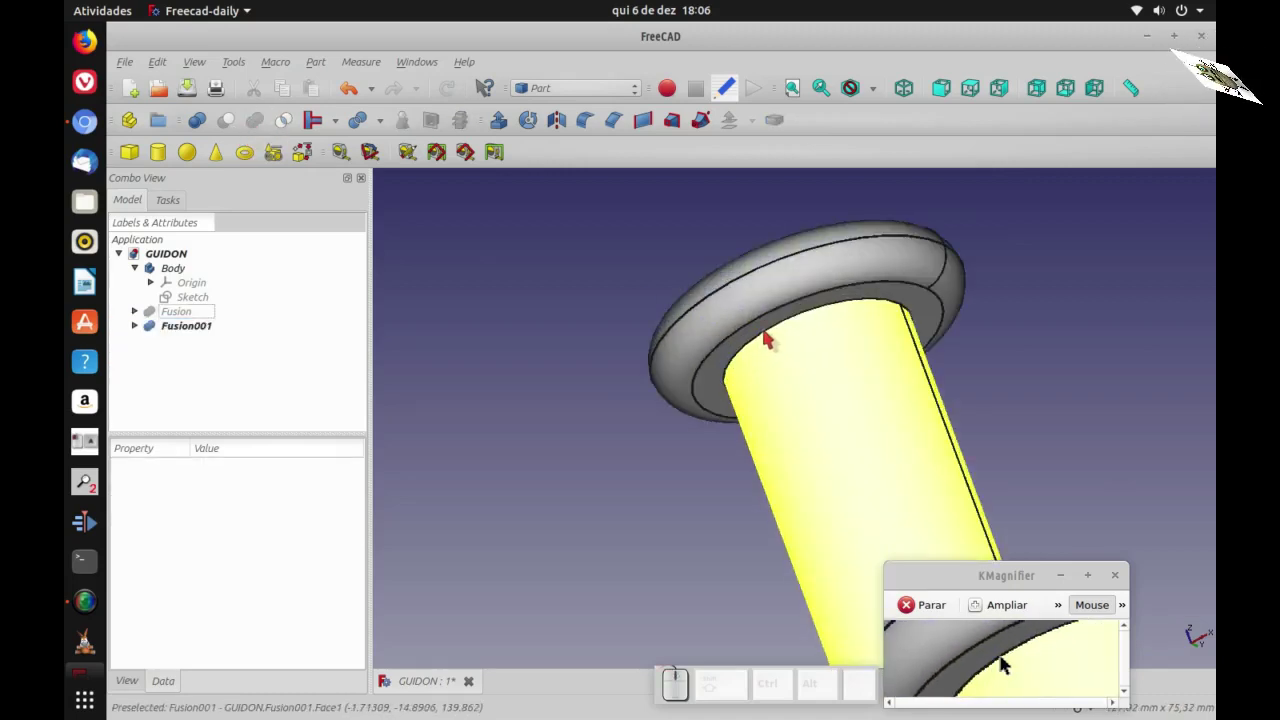
{"action": "left_click", "coordinate": [1009, 664]}
{"action": "left_click", "coordinate": [1009, 664]}
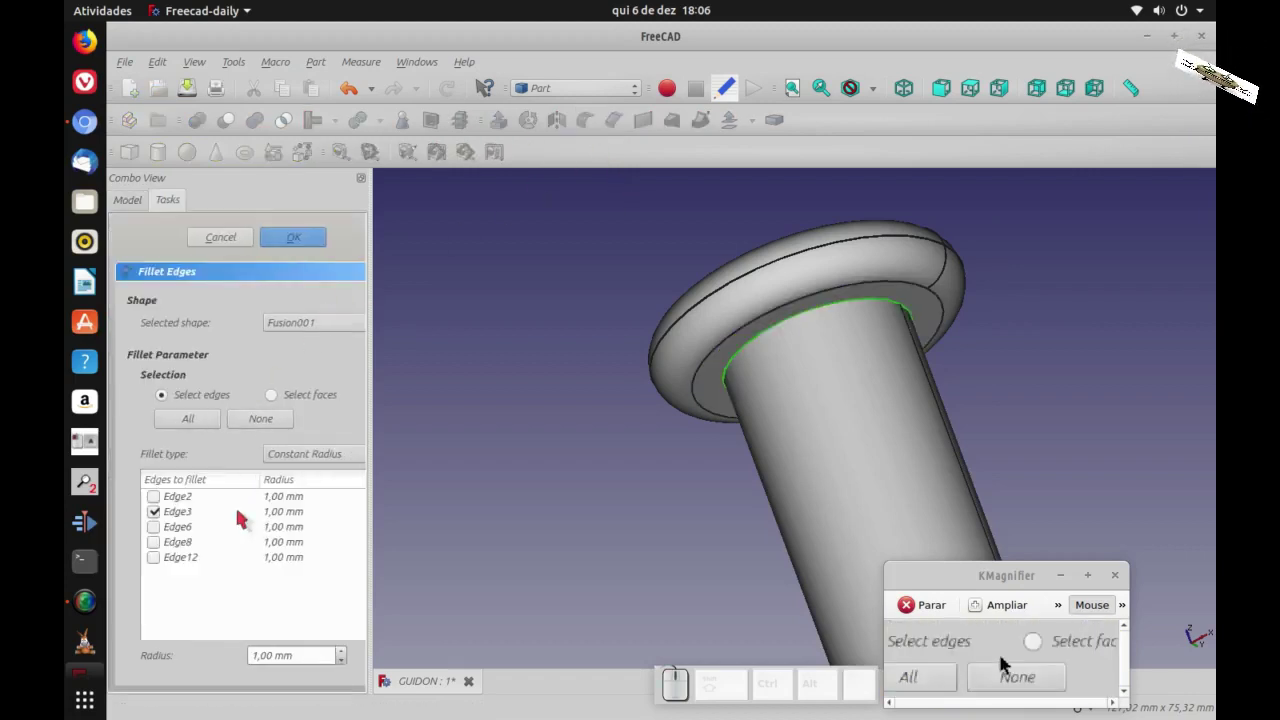
{"action": "left_click", "coordinate": [1001, 662]}
{"action": "key", "text": "4"}
{"action": "left_click", "coordinate": [1009, 664]}
{"action": "left_click", "coordinate": [1009, 664]}
- Pick the remaining edge to round and confirm the 1 mm fillet
{"action": "scroll", "scroll_direction": "down", "scroll_amount": 3}
{"action": "left_click_drag", "start_coordinate": [1008, 667], "coordinate": [1009, 664]}
{"action": "key", "text": "0"}
{"action": "scroll", "scroll_direction": "down", "scroll_amount": 3}
{"action": "left_click", "coordinate": [1009, 664]}
{"action": "left_click", "coordinate": [1001, 662]}
{"action": "key", "text": "space"}
{"action": "scroll", "scroll_direction": "down", "scroll_amount": 3}
{"action": "scroll", "scroll_direction": "up", "scroll_amount": 3}
{"action": "left_click", "coordinate": [1009, 664]}
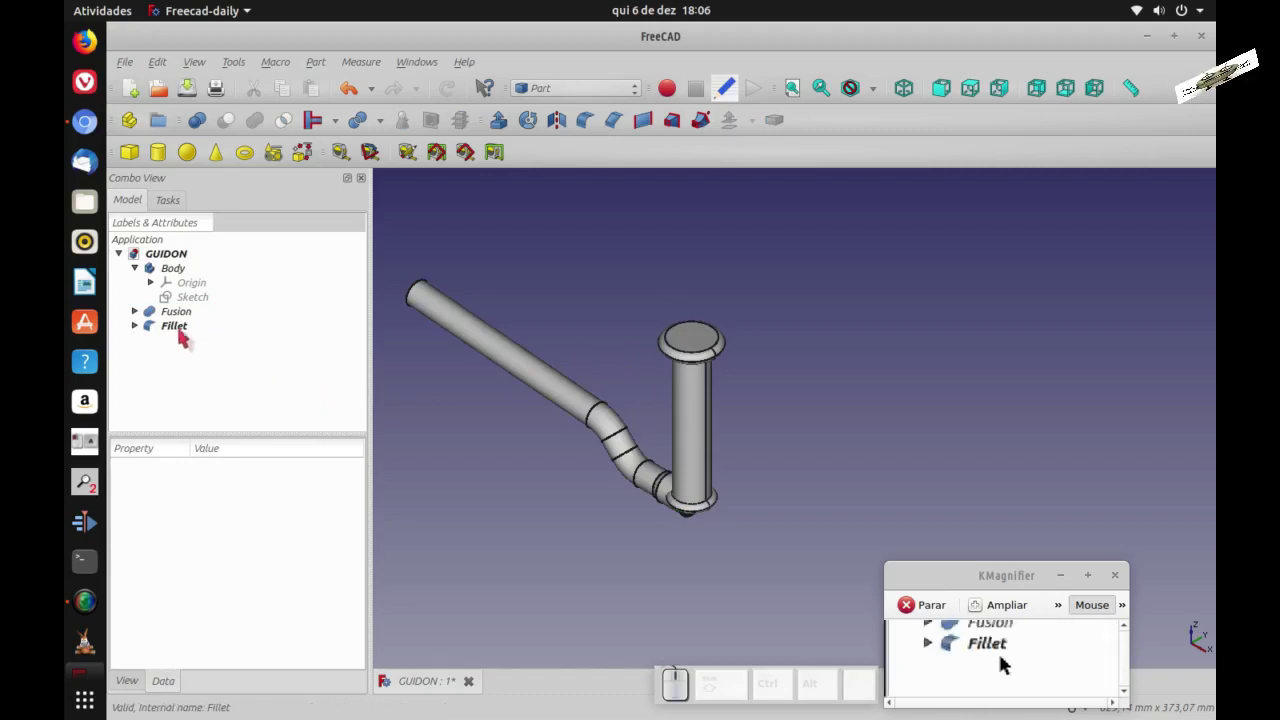
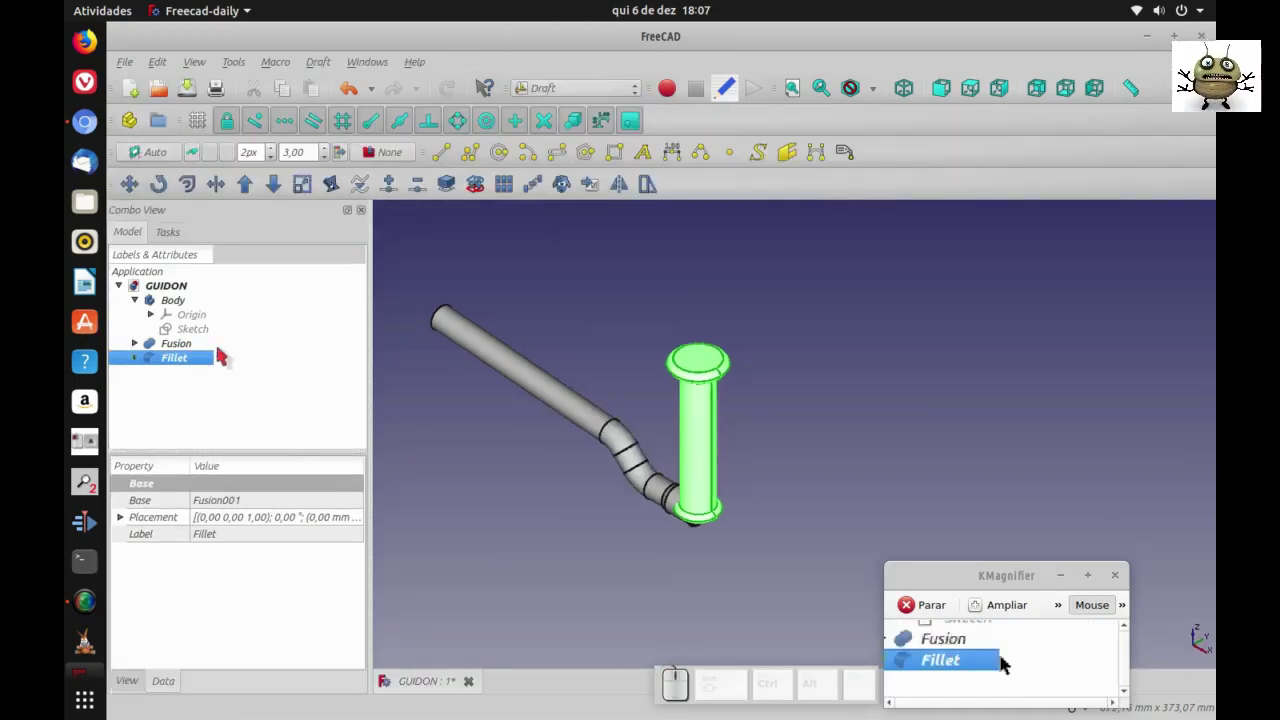
- Clone the filleted grip as Fillet001 in Draft and start a Transform move on it
{"action": "left_click", "coordinate": [1009, 664]}
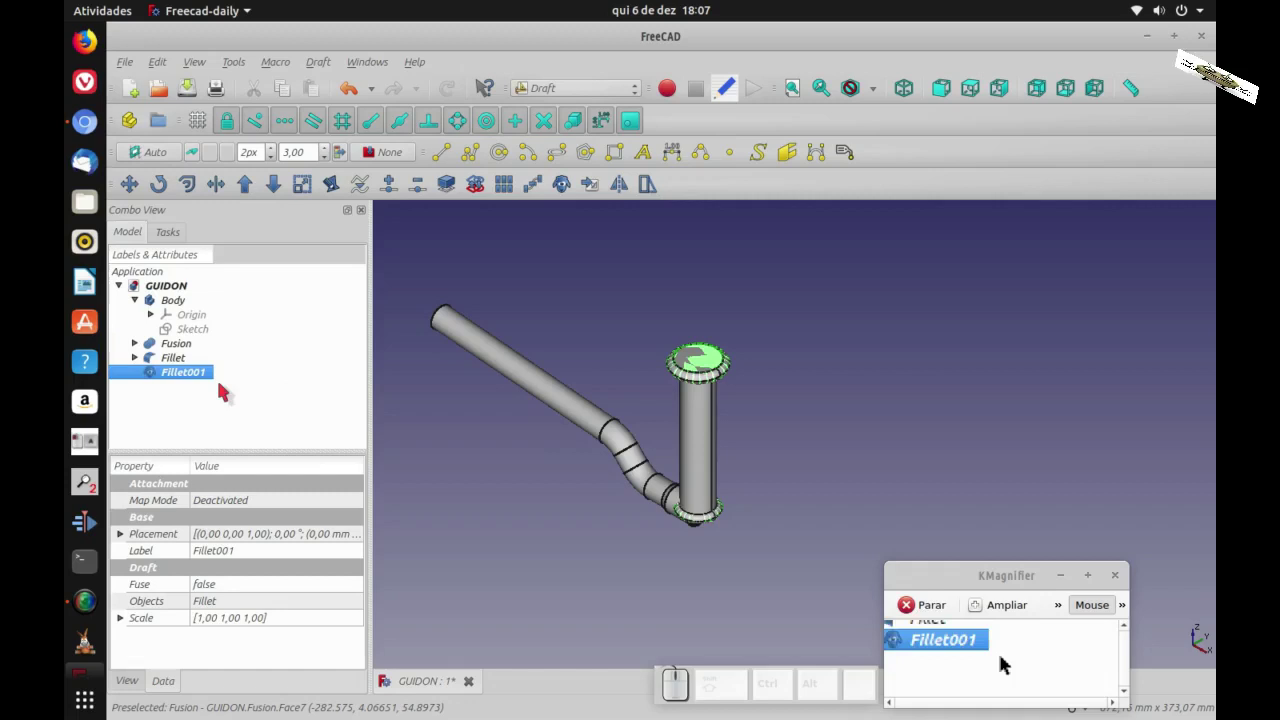
{"action": "left_click", "coordinate": [1009, 664]}
{"action": "key", "text": "space"}
{"action": "double_click", "coordinate": [1009, 664]}
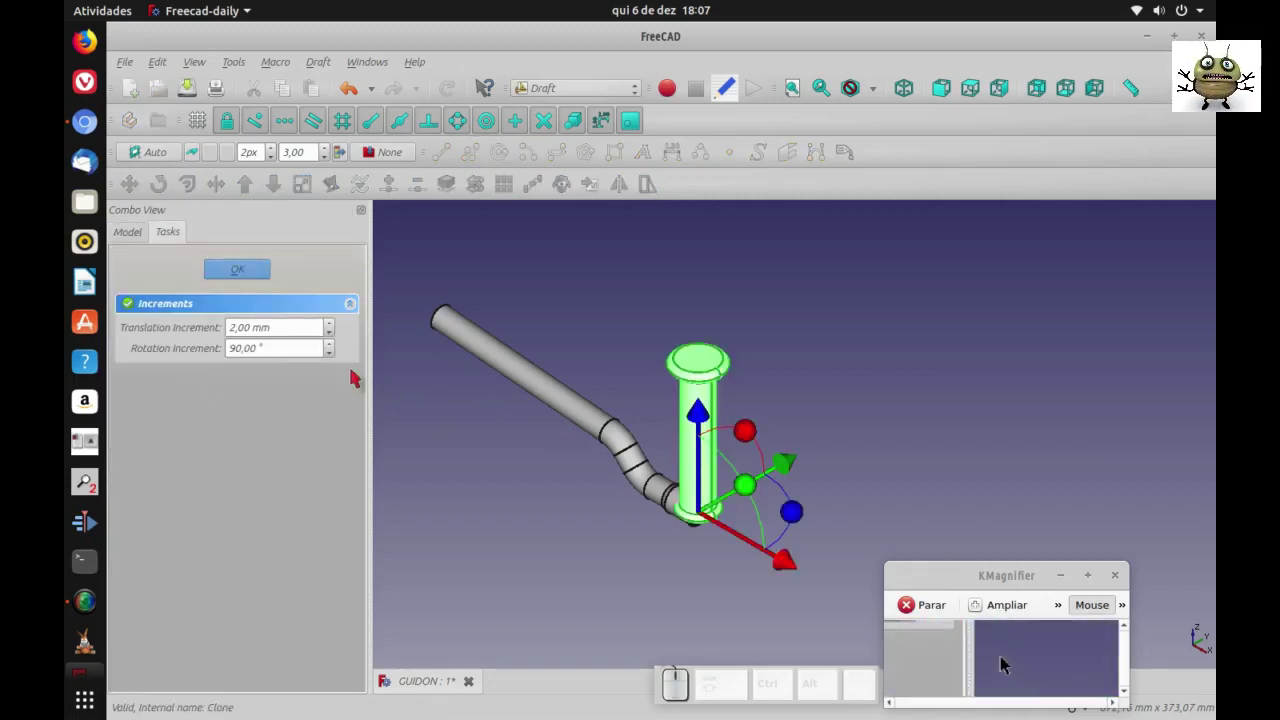
- Move the clone toward the bent tube in 20 mm steps and rotate it 90 degrees
{"action": "left_click", "coordinate": [1001, 662]}
{"action": "key", "text": "2"}
{"action": "key", "text": "0"}
{"action": "left_click", "coordinate": [1009, 664]}
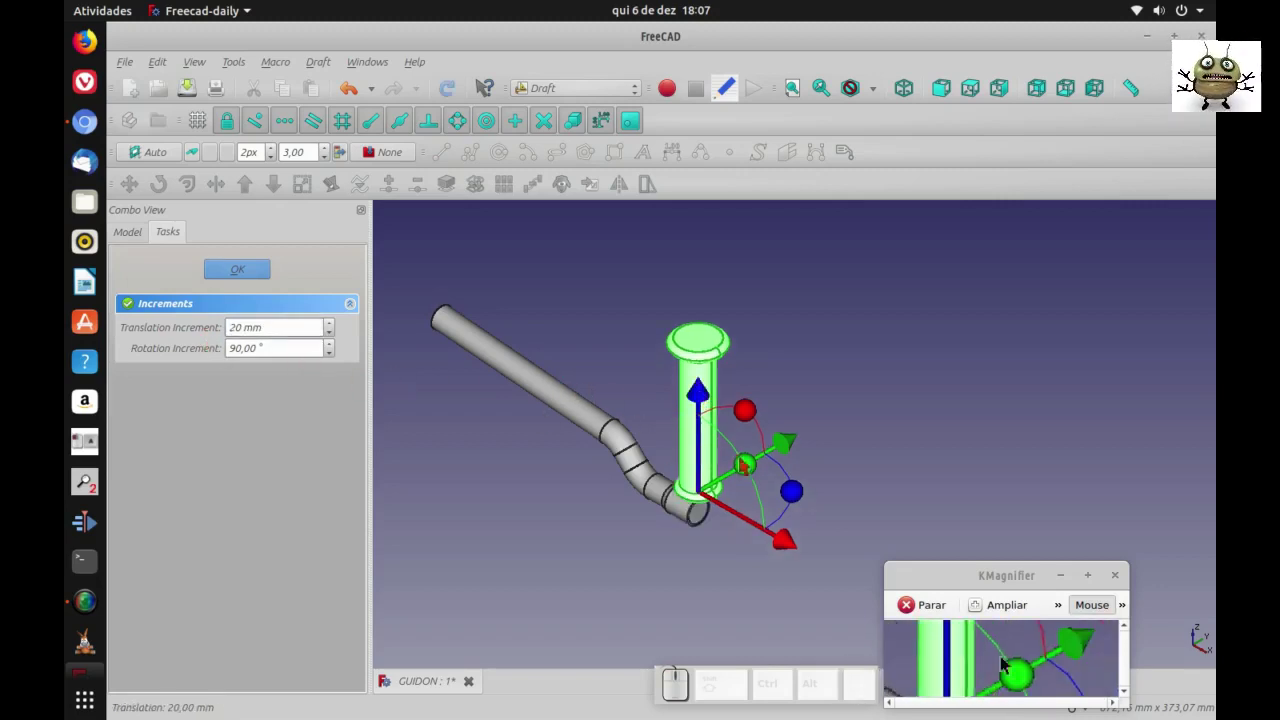
{"action": "left_click", "coordinate": [1009, 664]}
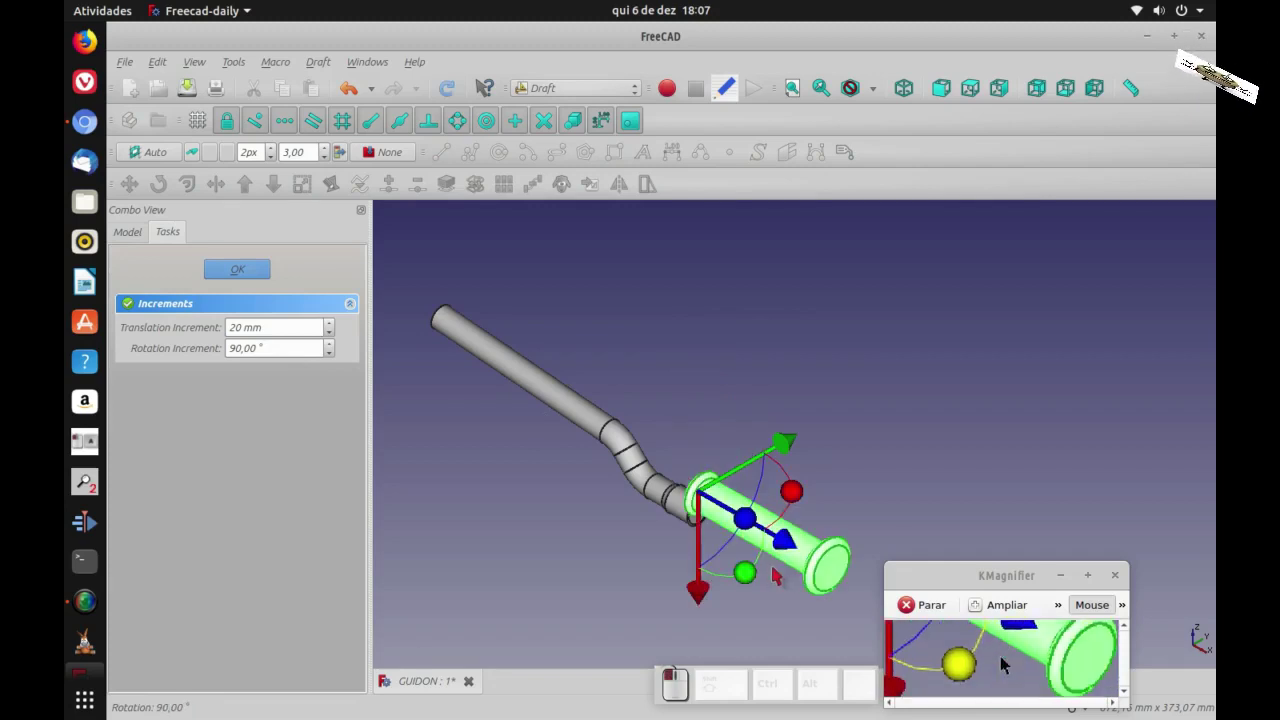
{"action": "key", "text": "1"}
{"action": "scroll", "scroll_direction": "down", "scroll_amount": 3}
{"action": "scroll", "scroll_direction": "up", "scroll_amount": 3}
{"action": "scroll", "scroll_direction": "up", "scroll_amount": 3}
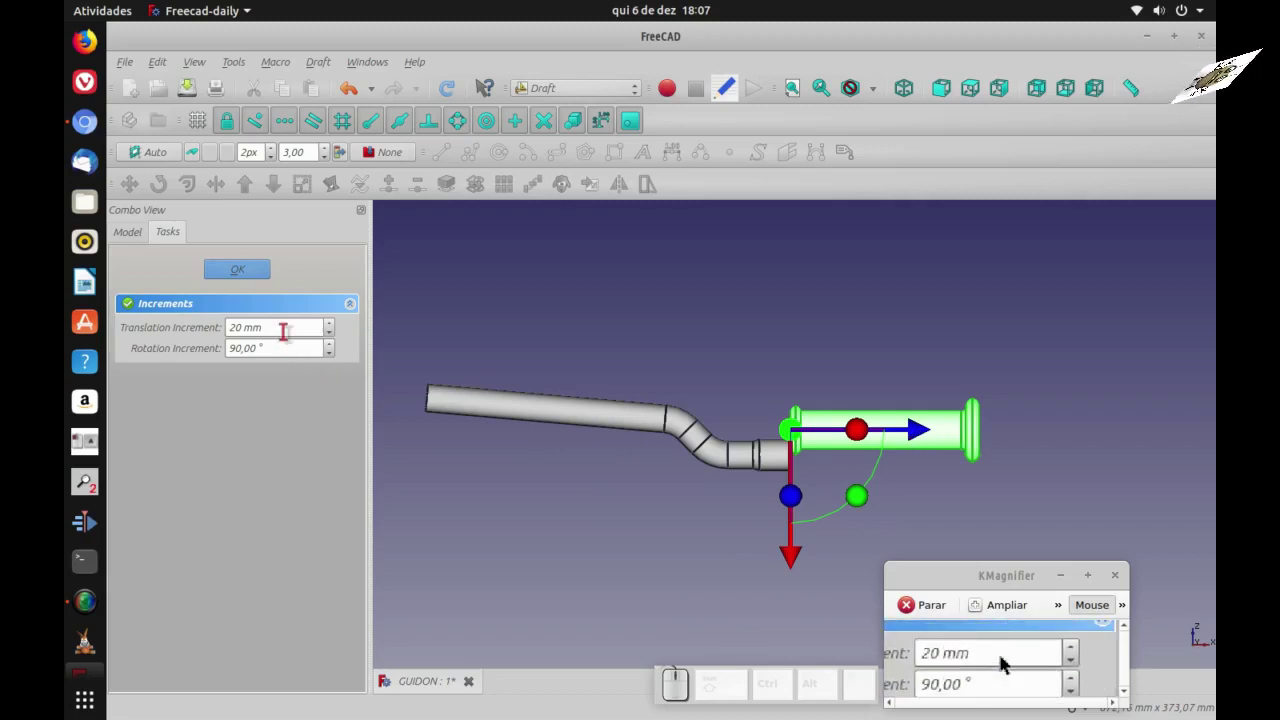
- Tilt the grip in 5-degree rotation steps to align it with the tube end
{"action": "left_click_drag", "start_coordinate": [1001, 662], "coordinate": [977, 662]}
{"action": "key", "text": "5"}
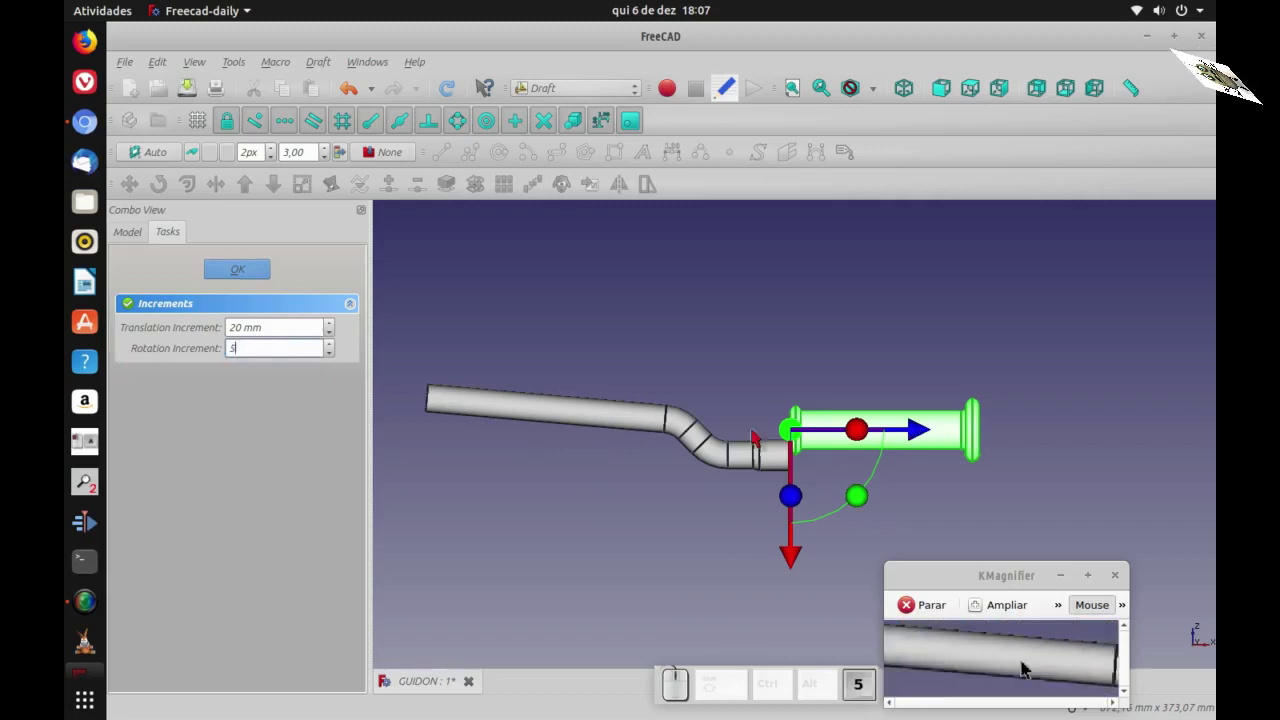
{"action": "left_click", "coordinate": [1009, 664]}
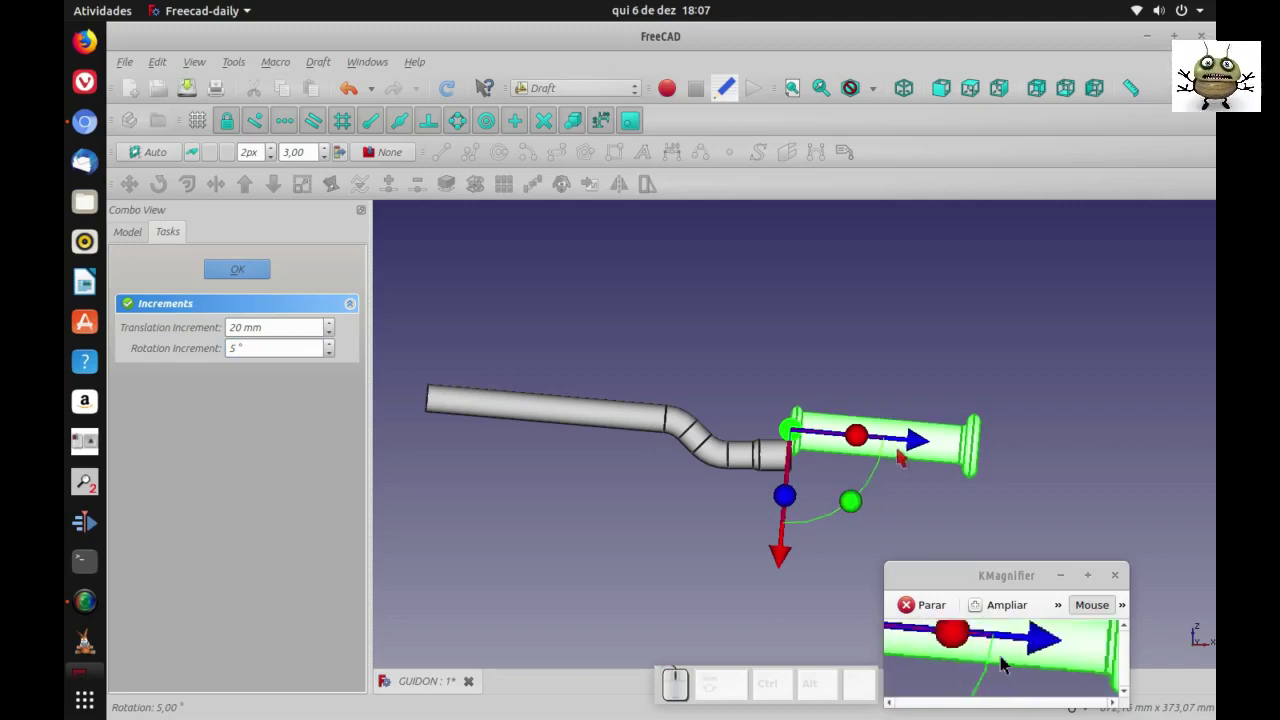
{"action": "left_click_drag", "start_coordinate": [1009, 665], "coordinate": [1009, 664]}
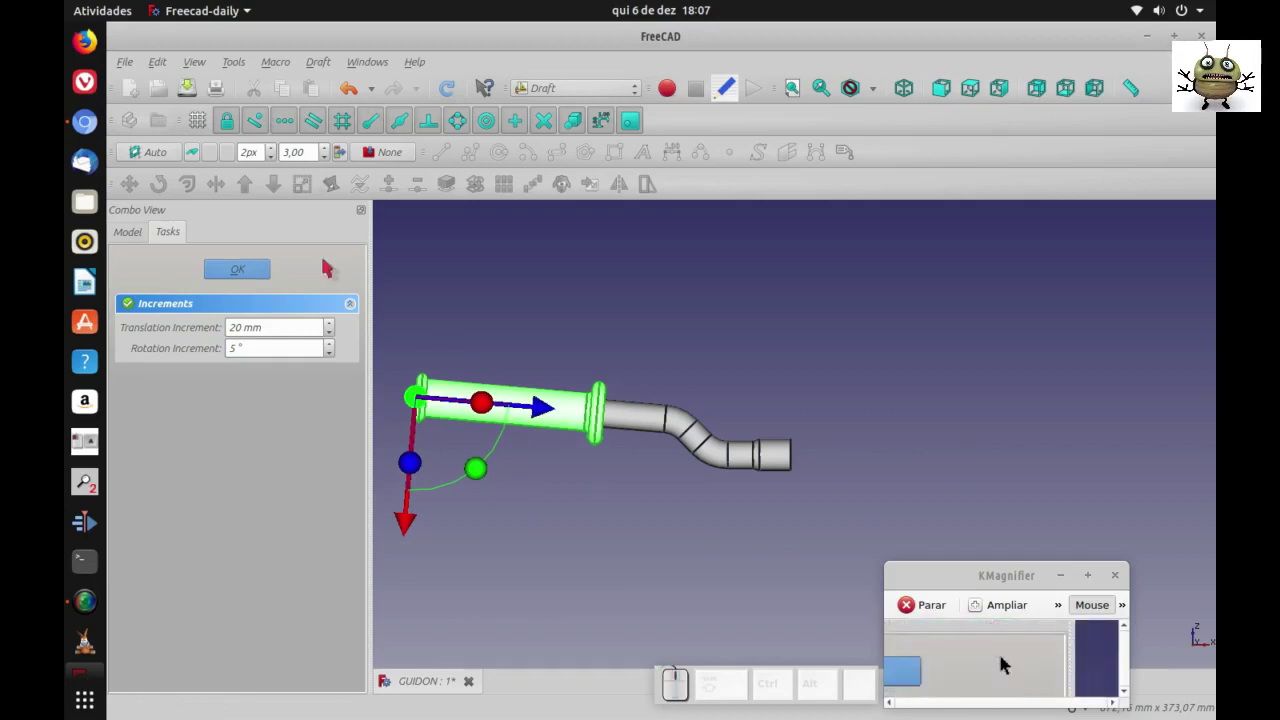
{"action": "left_click", "coordinate": [1009, 664]}
{"action": "left_click", "coordinate": [1009, 664]}
{"action": "scroll", "scroll_direction": "down", "scroll_amount": 3}
{"action": "scroll", "scroll_direction": "up", "scroll_amount": 3}
{"action": "scroll", "scroll_direction": "down", "scroll_amount": 3}
{"action": "scroll", "scroll_direction": "up", "scroll_amount": 3}
{"action": "scroll", "scroll_direction": "down", "scroll_amount": 3}
{"action": "scroll", "scroll_direction": "up", "scroll_amount": 3}
- Nudge the grip onto the tube end in 1 mm steps and finish the placement
{"action": "left_click", "coordinate": [1009, 664]}
{"action": "left_click", "coordinate": [1009, 664]}
{"action": "left_click", "coordinate": [1001, 662]}
{"action": "key", "text": "1"}
{"action": "left_click", "coordinate": [1009, 664]}
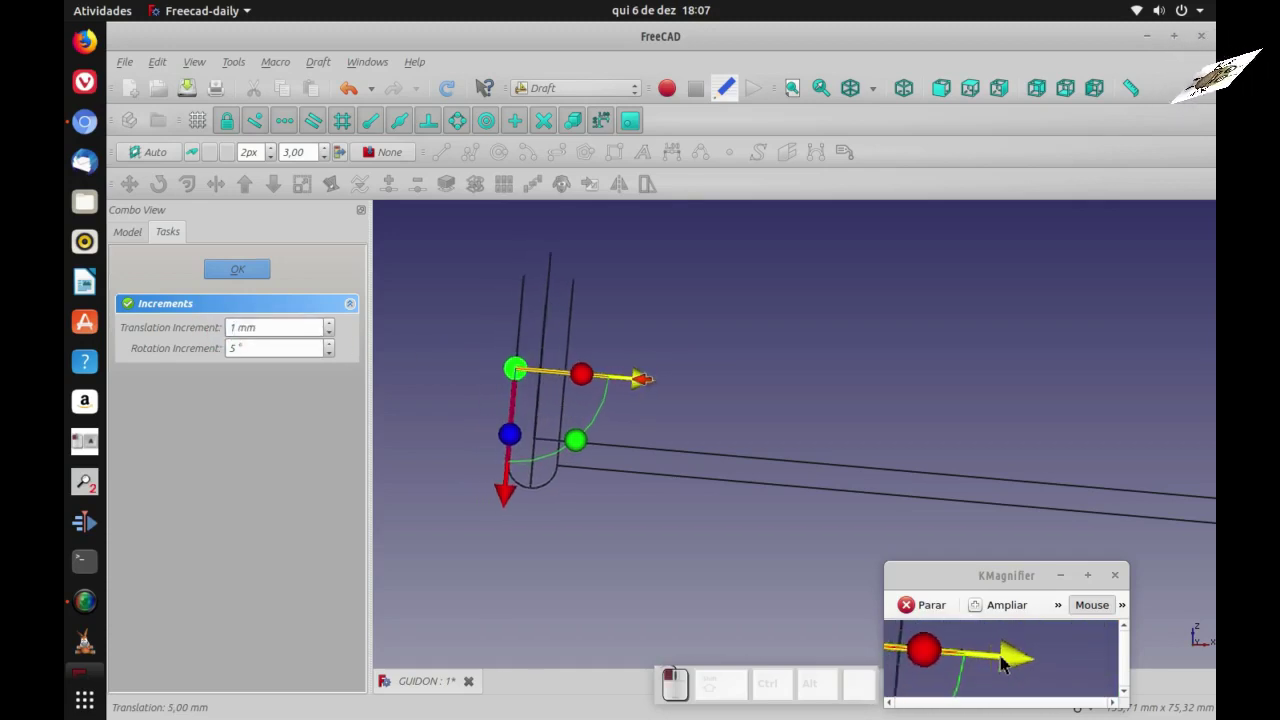
{"action": "left_click", "coordinate": [1009, 664]}
{"action": "left_click", "coordinate": [1009, 664]}
{"action": "key", "text": "0"}
{"action": "left_click", "coordinate": [1009, 664]}
{"action": "left_click", "coordinate": [1009, 664]}
{"action": "scroll", "scroll_direction": "down", "scroll_amount": 3}
{"action": "scroll", "scroll_direction": "up", "scroll_amount": 3}
{"action": "scroll", "scroll_direction": "down", "scroll_amount": 3}
{"action": "scroll", "scroll_direction": "down", "scroll_amount": 3}
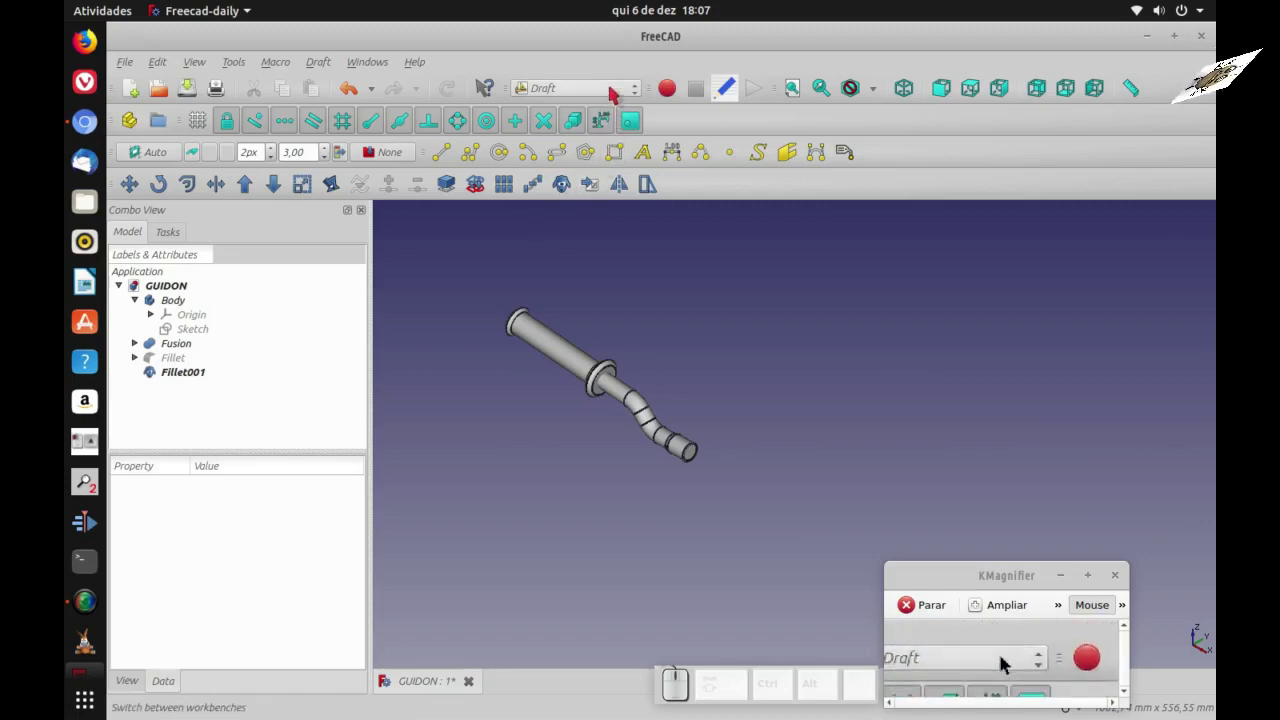
- In the Part workbench, mirror Fusion and Fillet001 across the YZ plane
{"action": "left_click", "coordinate": [1009, 664]}
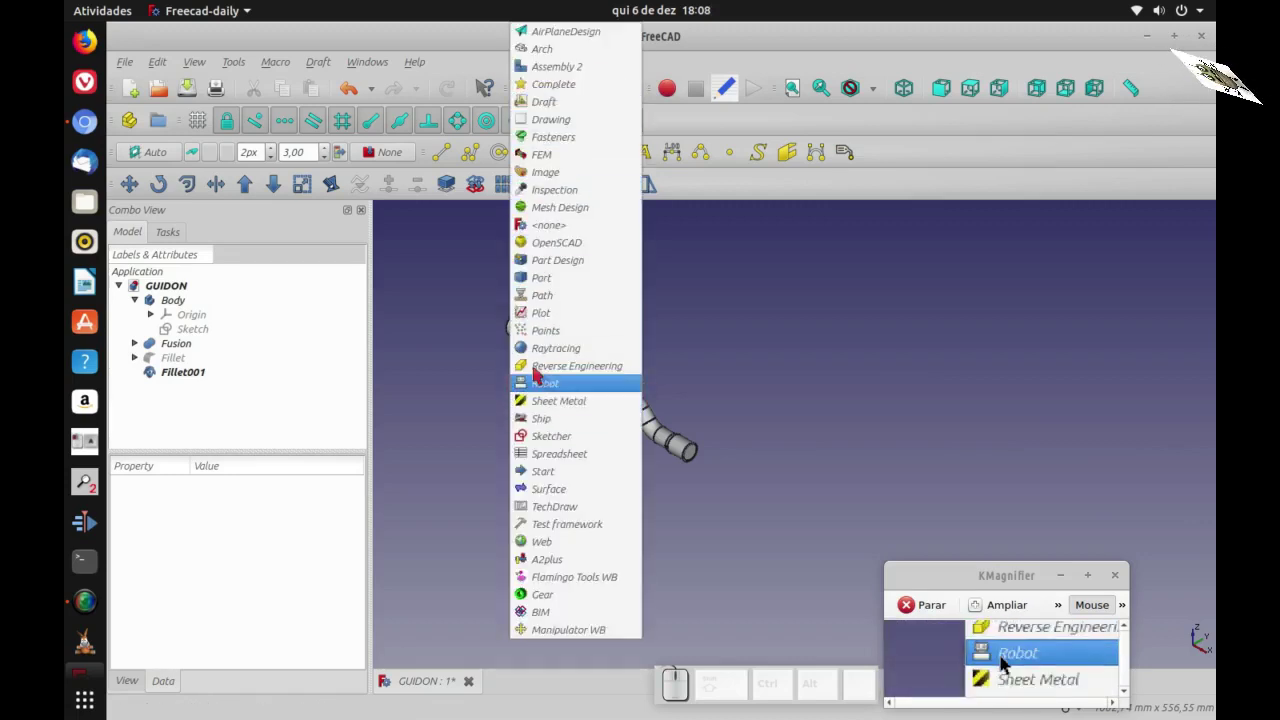
{"action": "left_click", "coordinate": [1009, 664]}
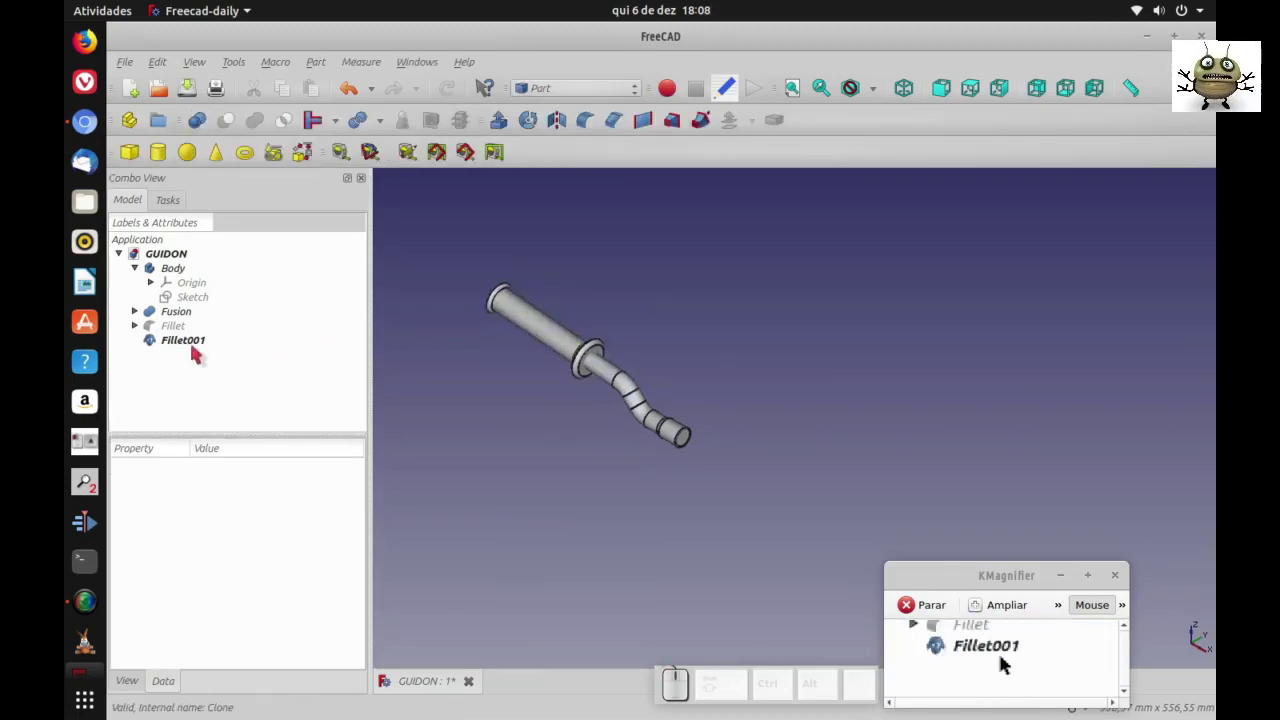
{"action": "left_click", "coordinate": [1009, 664]}
{"action": "left_click", "coordinate": [1001, 662]}
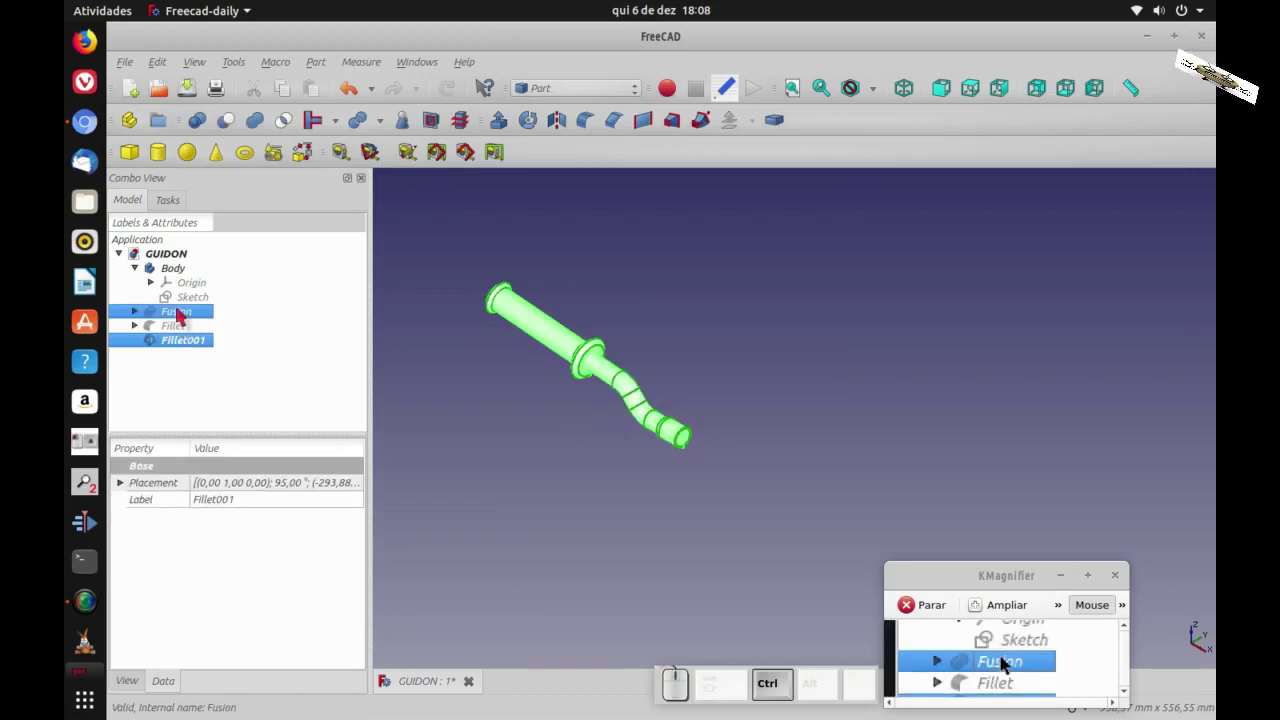
{"action": "left_click", "coordinate": [1009, 664]}
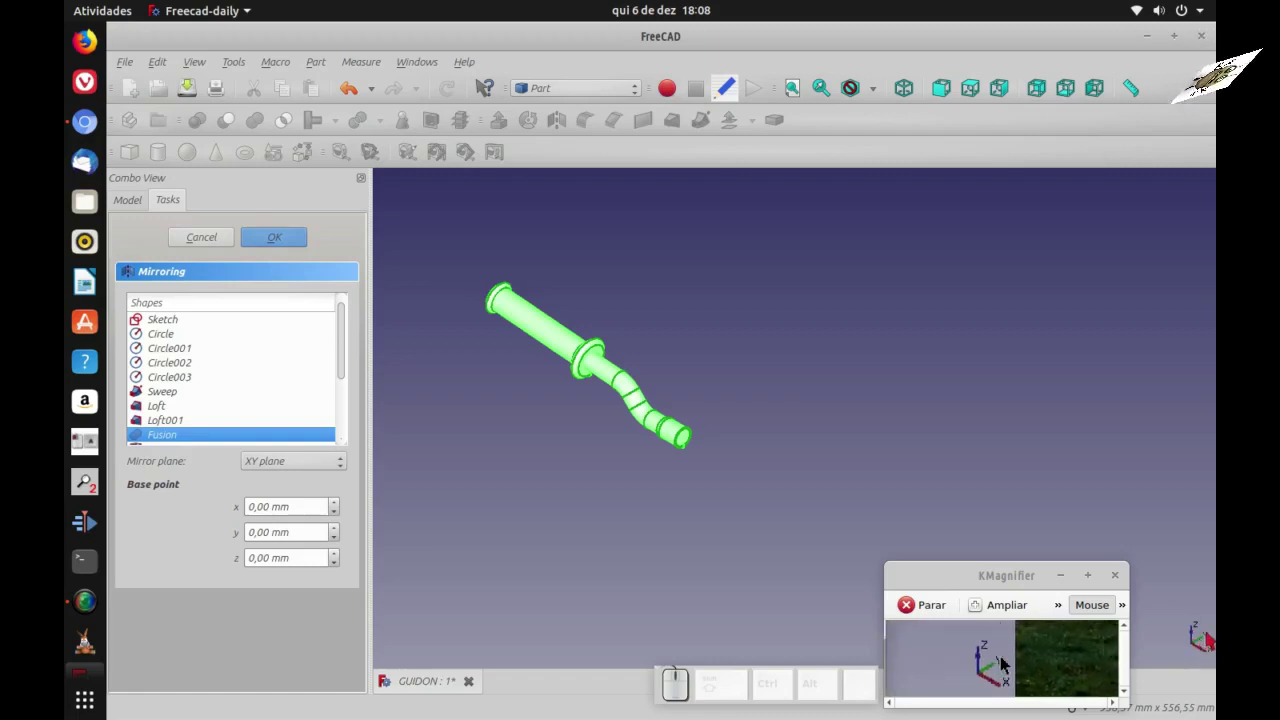
{"action": "left_click", "coordinate": [1009, 664]}
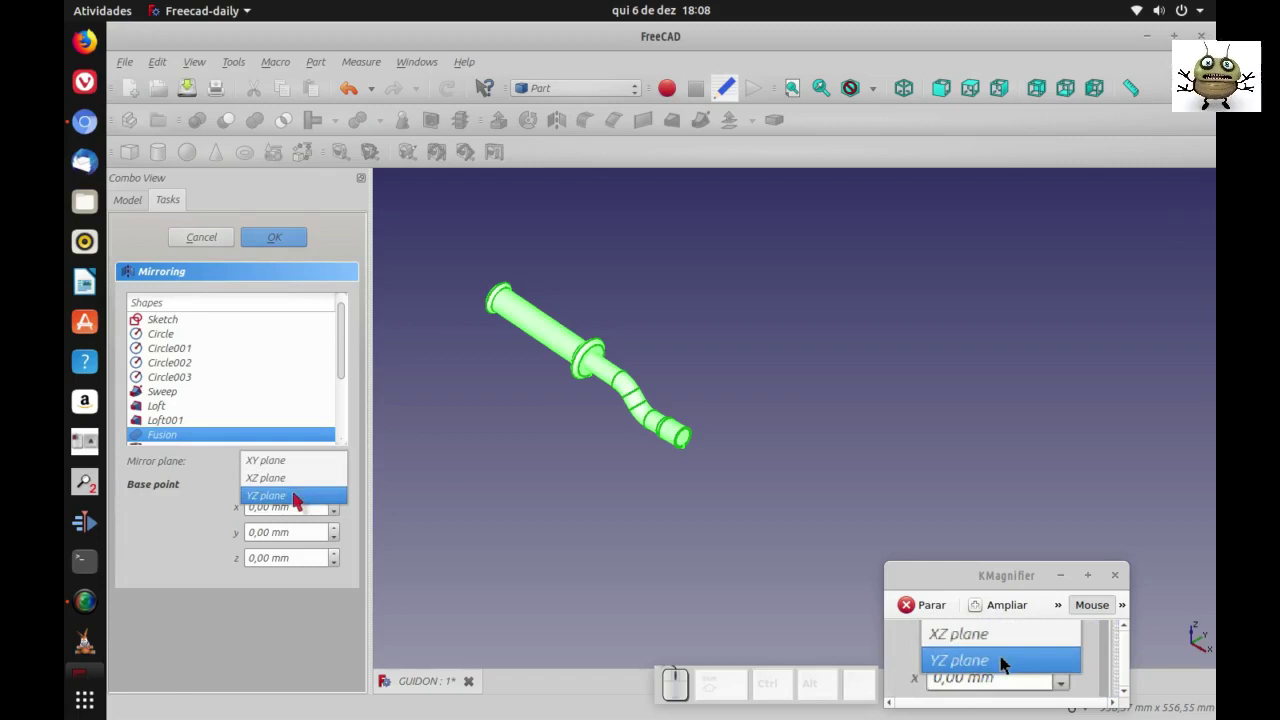
{"action": "left_click", "coordinate": [1009, 664]}
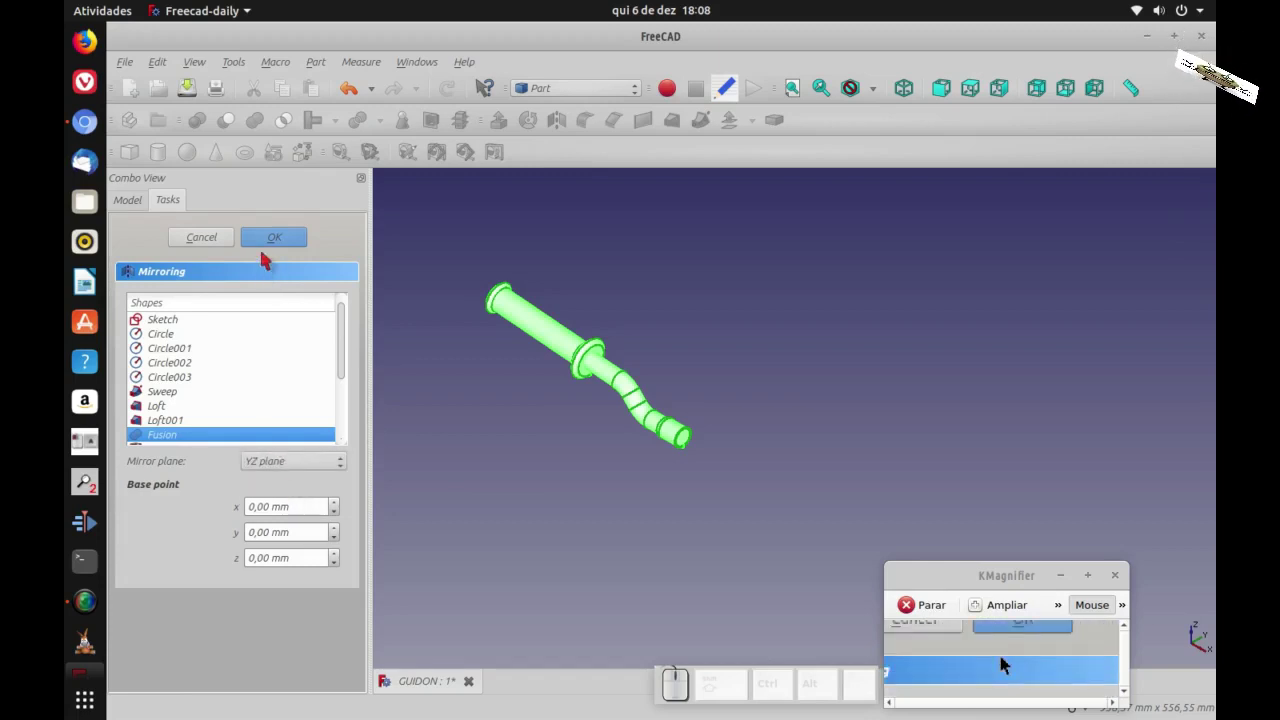
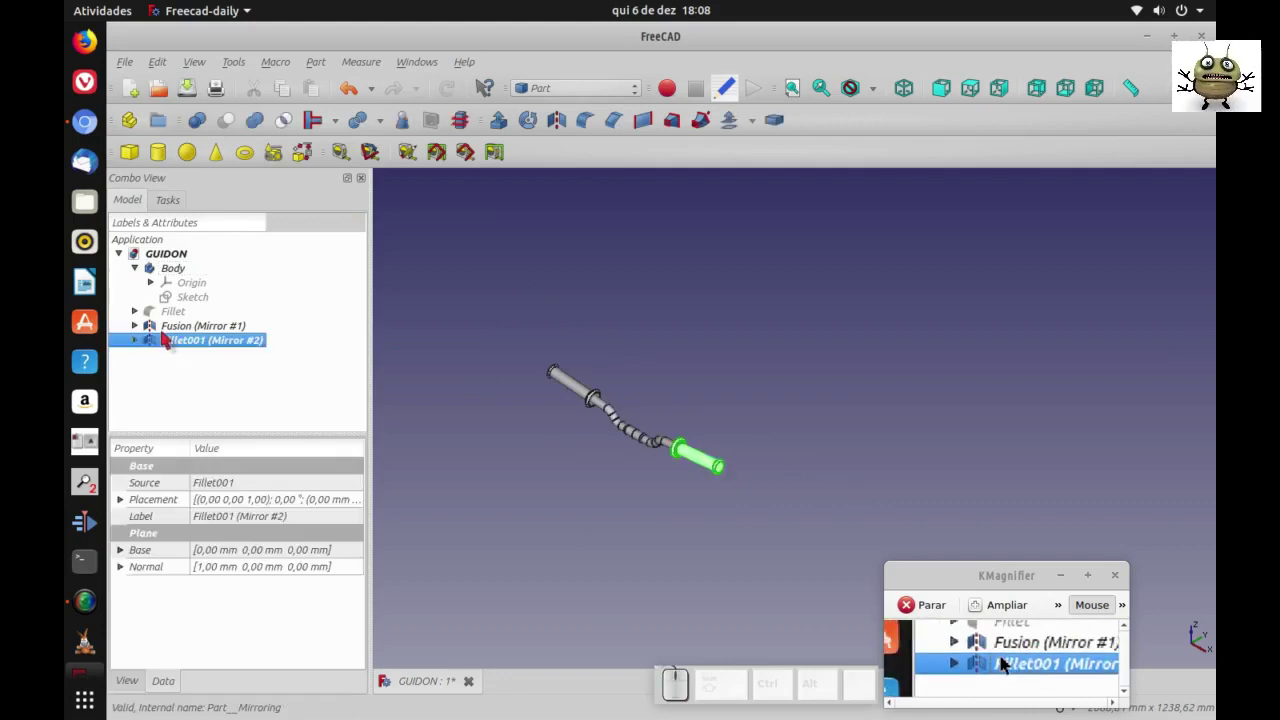
- Fuse the mirrored and original tube halves into one solid, Fusion002
{"action": "left_click", "coordinate": [1001, 662]}
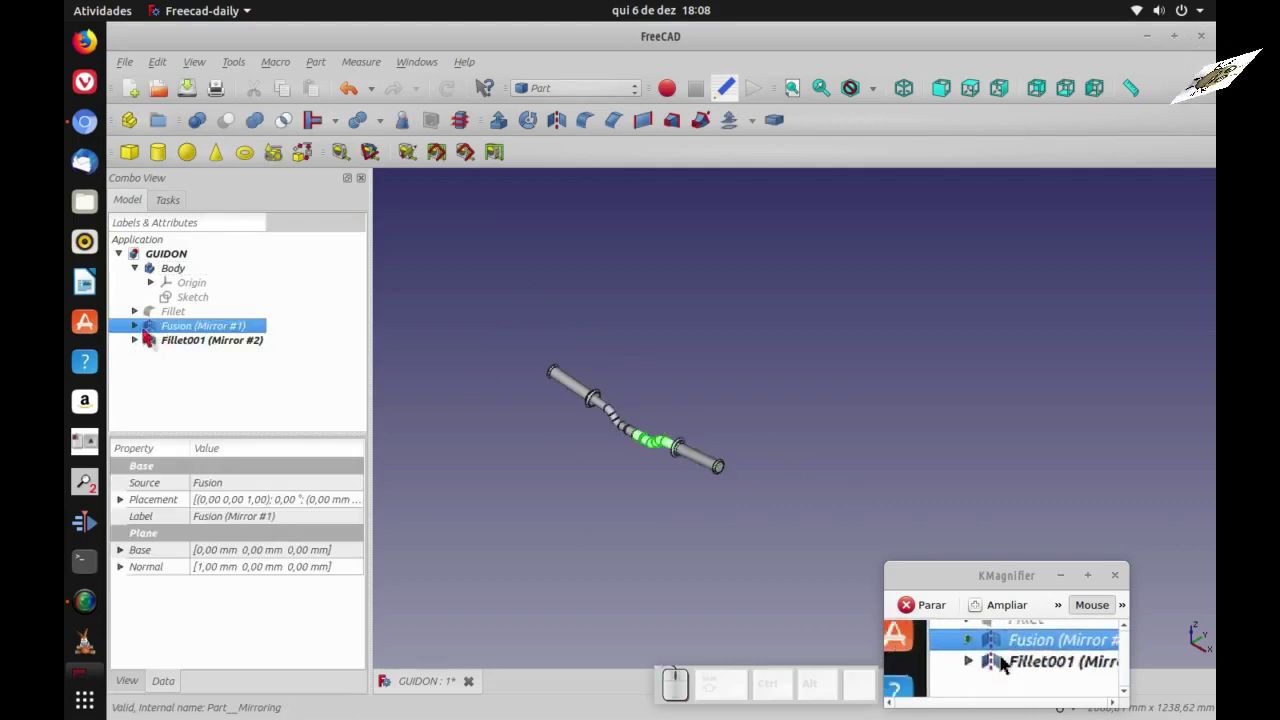
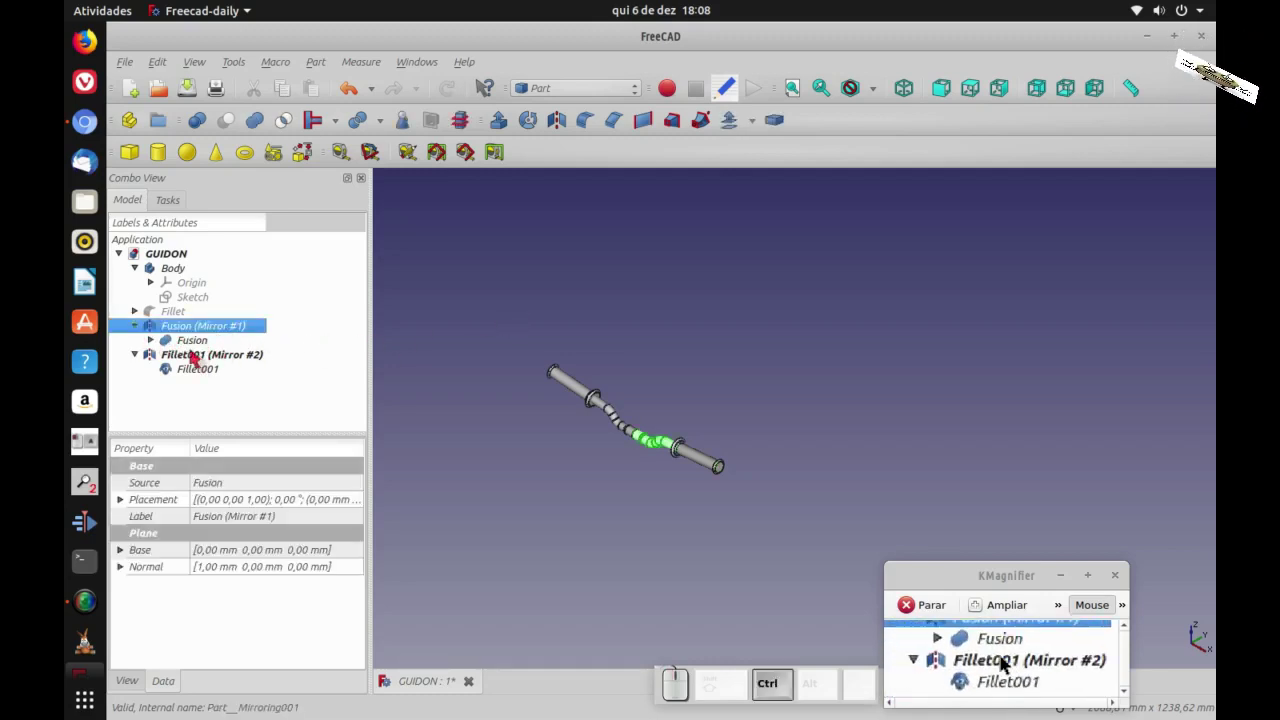
{"action": "left_click", "coordinate": [1009, 664]}
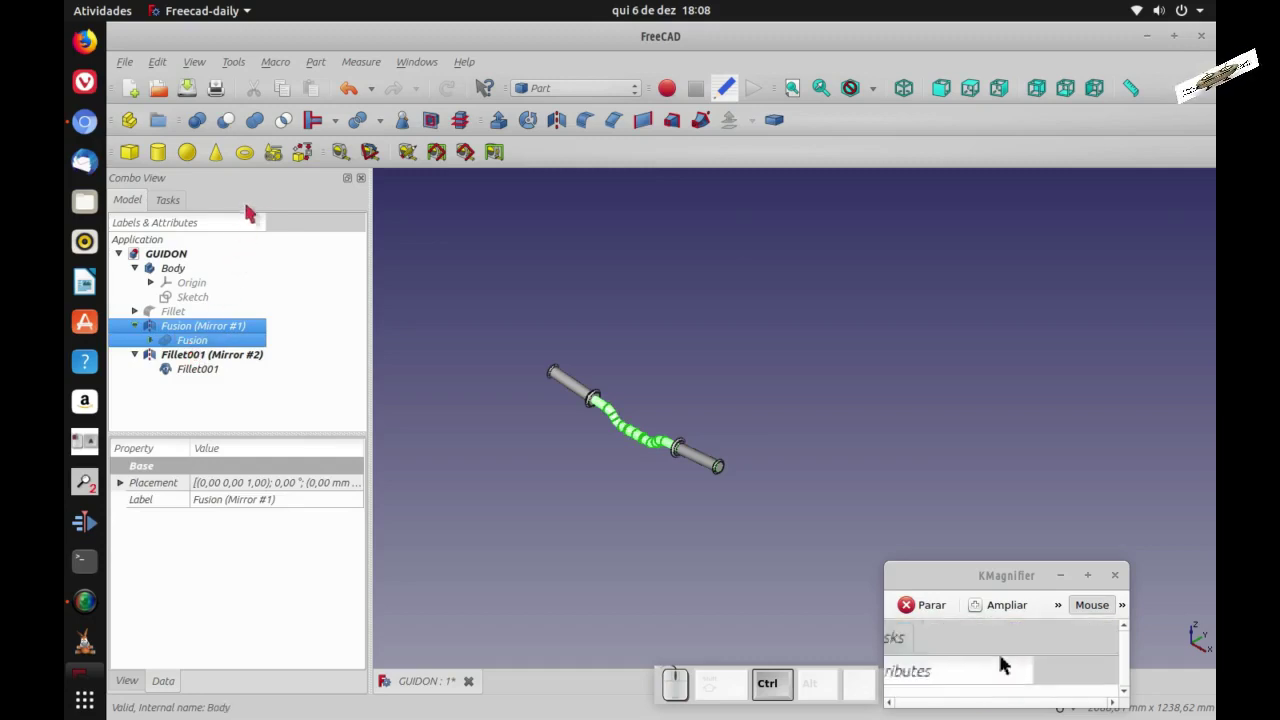
{"action": "left_click", "coordinate": [1009, 664]}
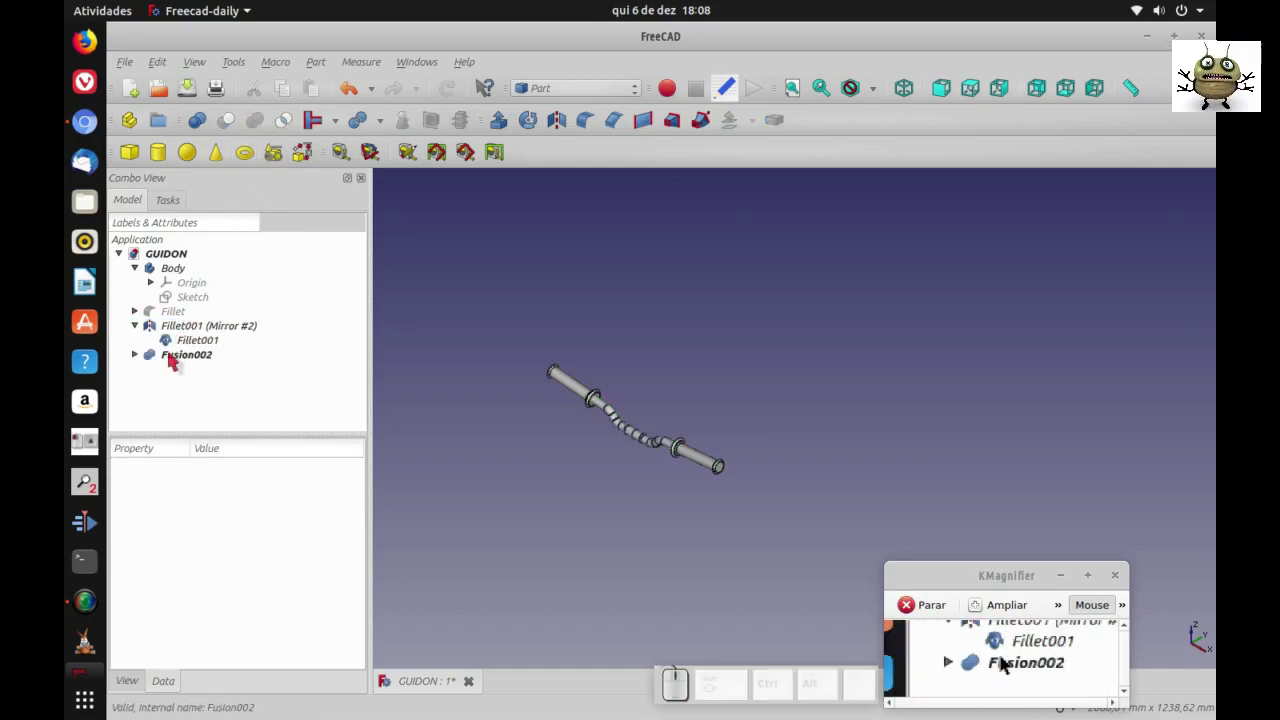
{"action": "left_click", "coordinate": [993, 662]}
{"action": "left_click", "coordinate": [1001, 662]}
{"action": "left_click", "coordinate": [1001, 662]}
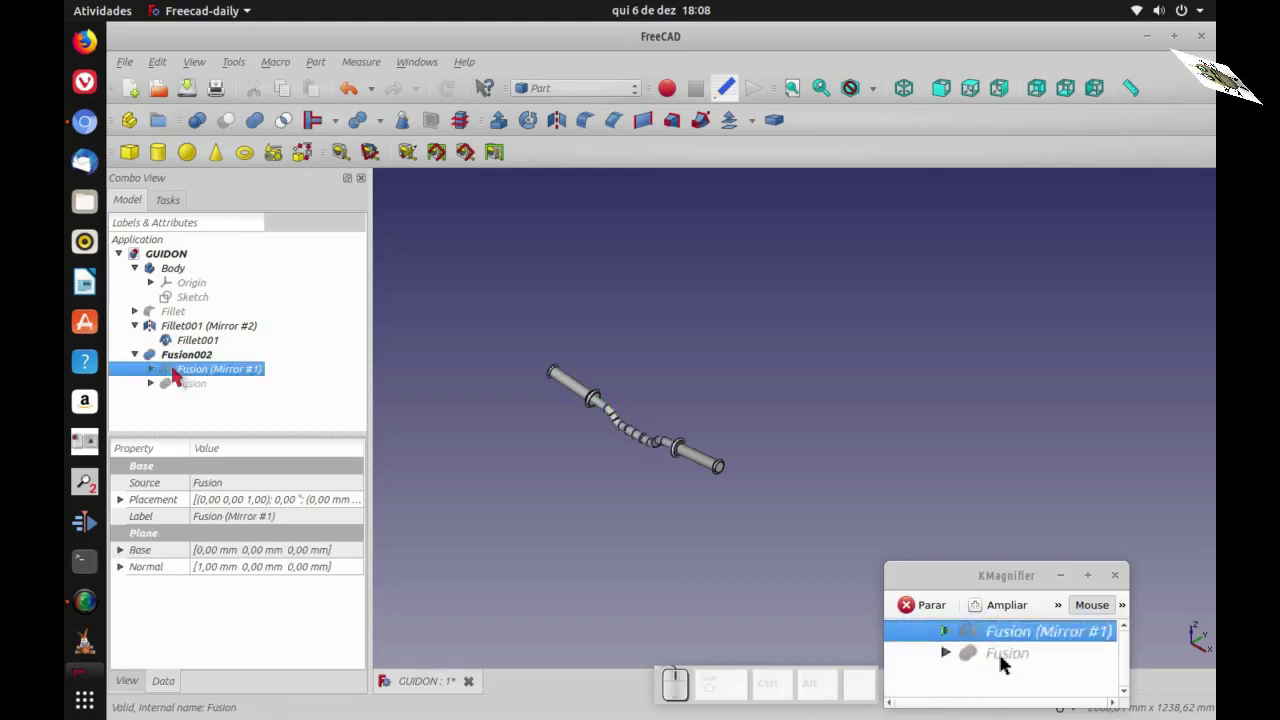
- Fuse the mirrored and original filleted grips into one solid, Fusion003
{"action": "left_click", "coordinate": [1009, 664]}
{"action": "left_click", "coordinate": [1001, 662]}
{"action": "left_click", "coordinate": [1009, 664]}
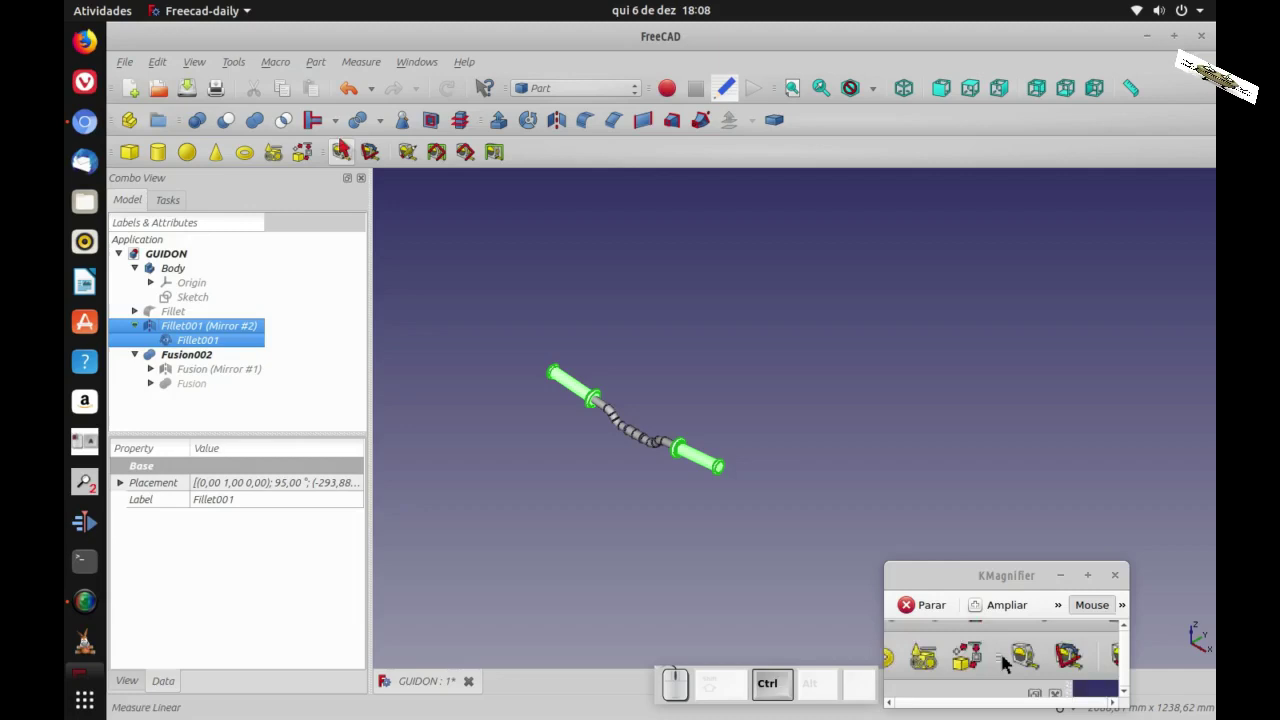
{"action": "left_click", "coordinate": [1009, 664]}
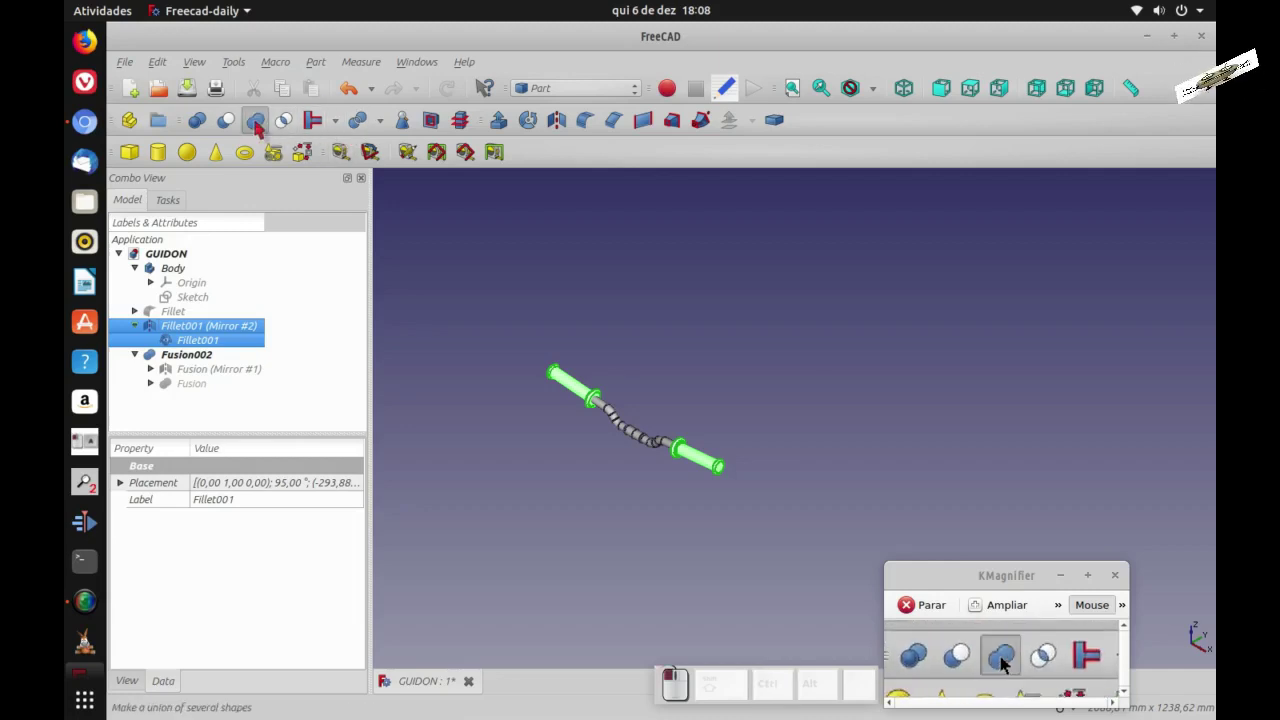
{"action": "scroll", "scroll_direction": "down", "scroll_amount": 3}
{"action": "scroll", "scroll_direction": "up", "scroll_amount": 3}
{"action": "scroll", "scroll_direction": "down", "scroll_amount": 3}
{"action": "left_click", "coordinate": [983, 662]}
{"action": "left_click", "coordinate": [1009, 664]}
- Give the fused tube Fusion002 a light grey (silver) shape colour via its Appearance settings
{"action": "right_click", "coordinate": [1009, 664]}
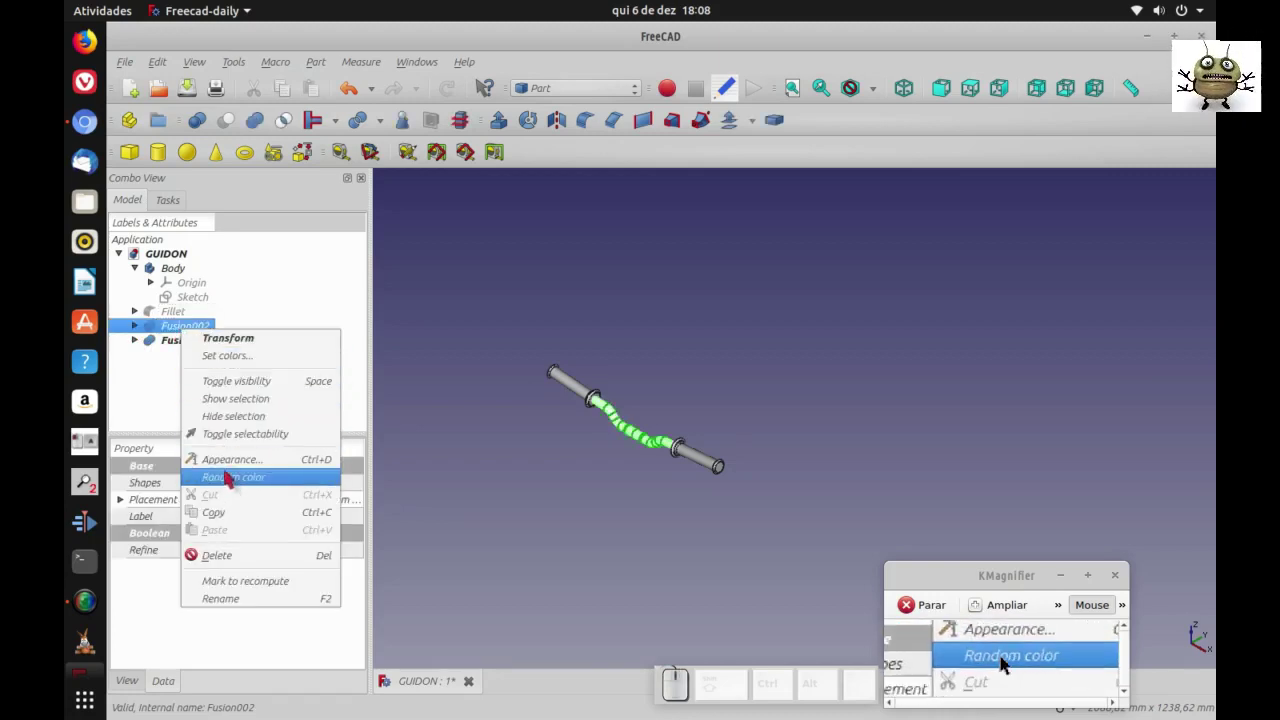
{"action": "left_click", "coordinate": [1009, 664]}
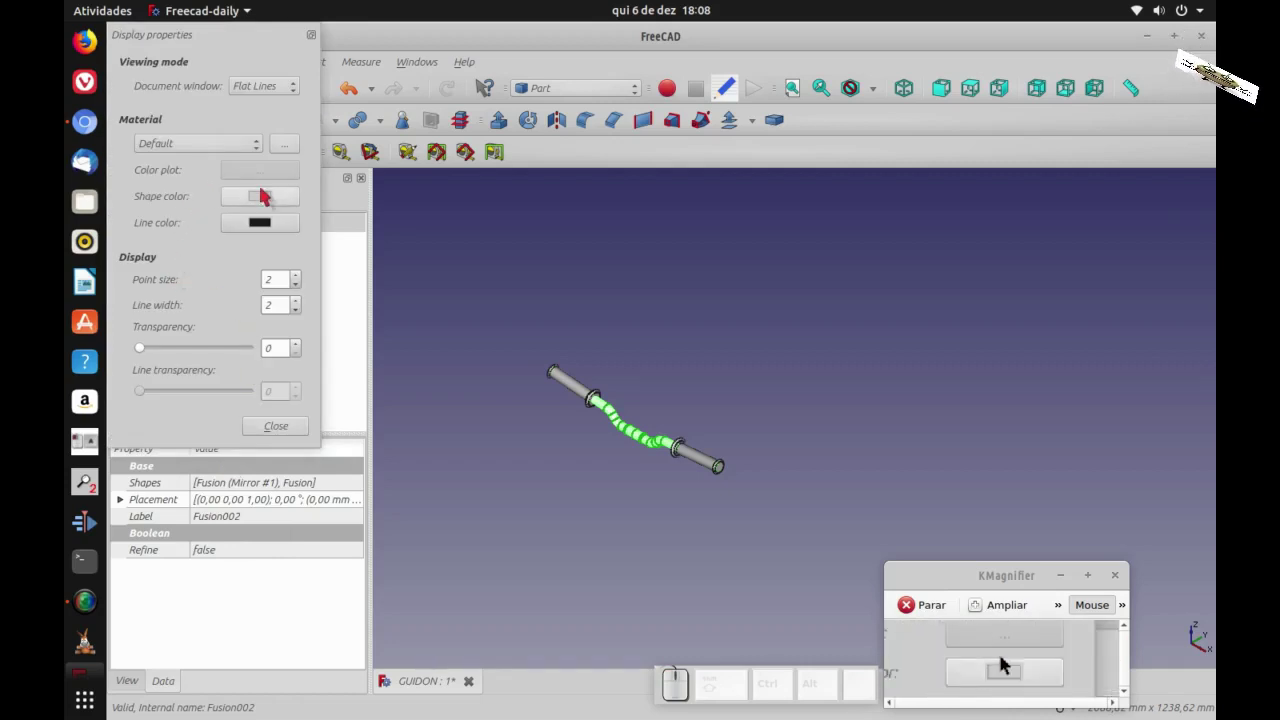
{"action": "left_click", "coordinate": [1009, 664]}
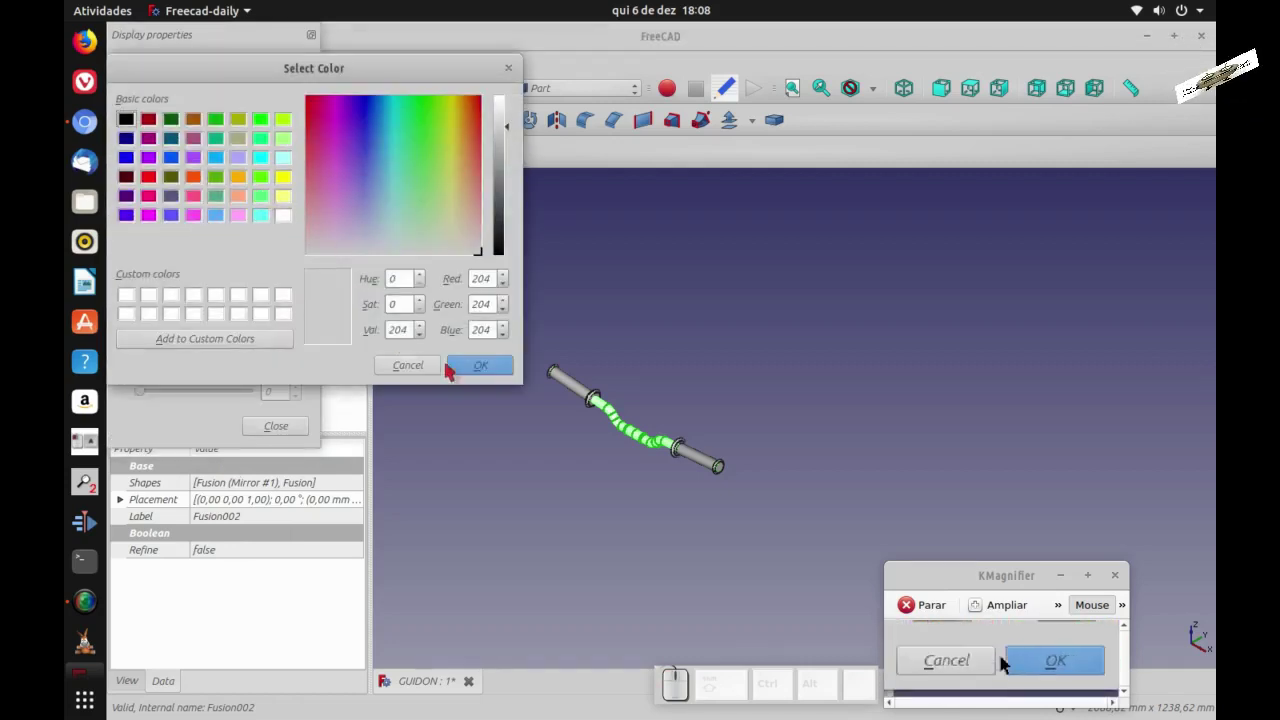
{"action": "left_click", "coordinate": [1009, 664]}
{"action": "left_click", "coordinate": [1009, 664]}
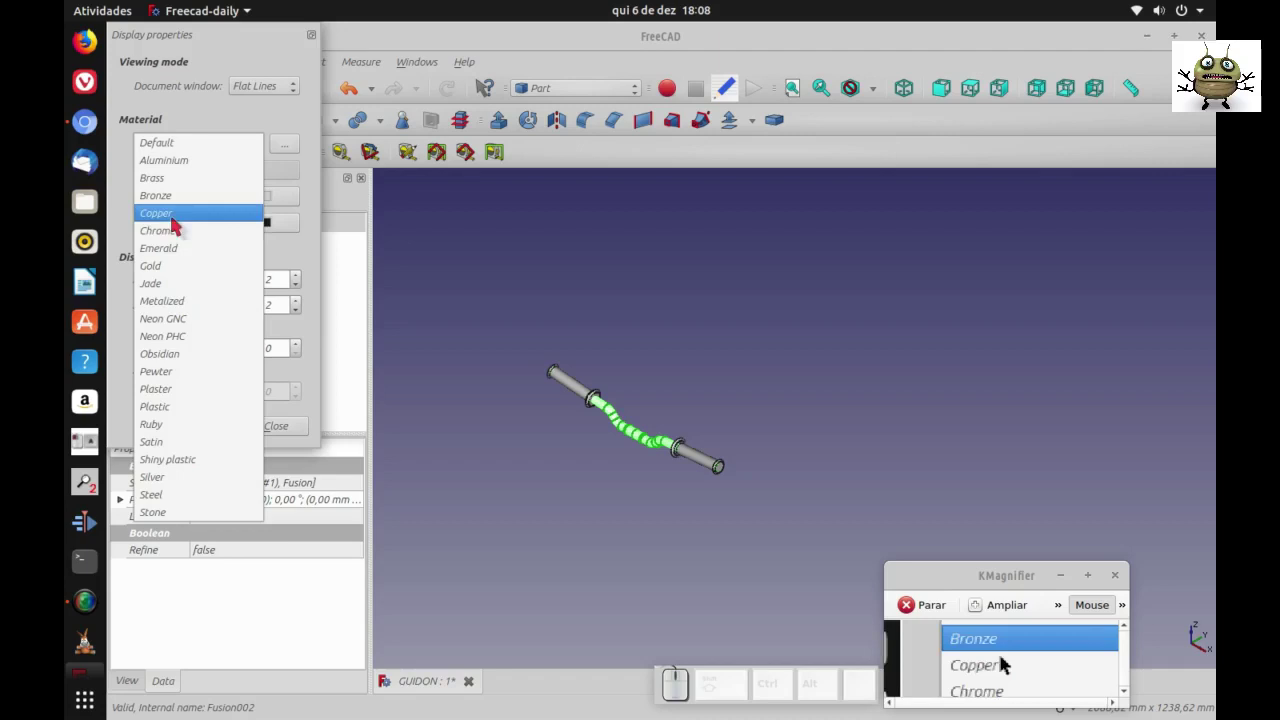
{"action": "left_click", "coordinate": [1009, 664]}
{"action": "left_click", "coordinate": [1001, 662]}
- Give the fused grips Fusion003 a black shape colour via Appearance, leaving them unmoved
{"action": "left_click", "coordinate": [1001, 661]}
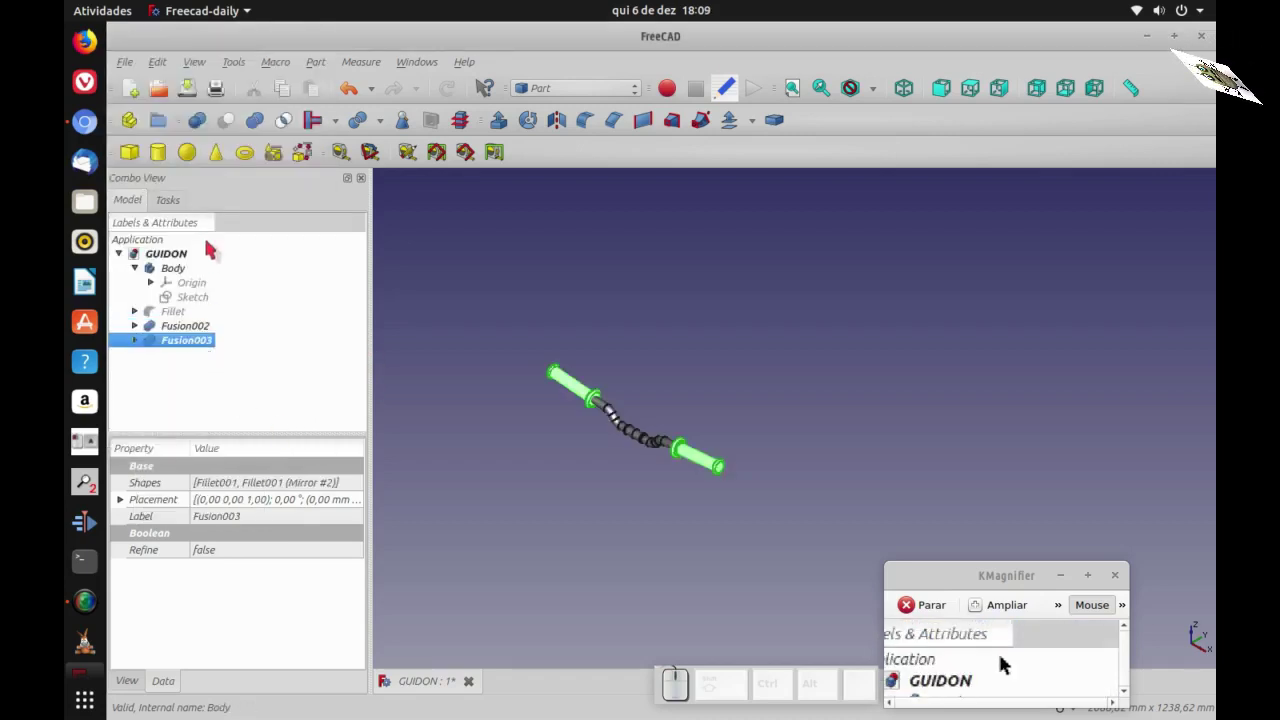
{"action": "right_click", "coordinate": [1009, 664]}
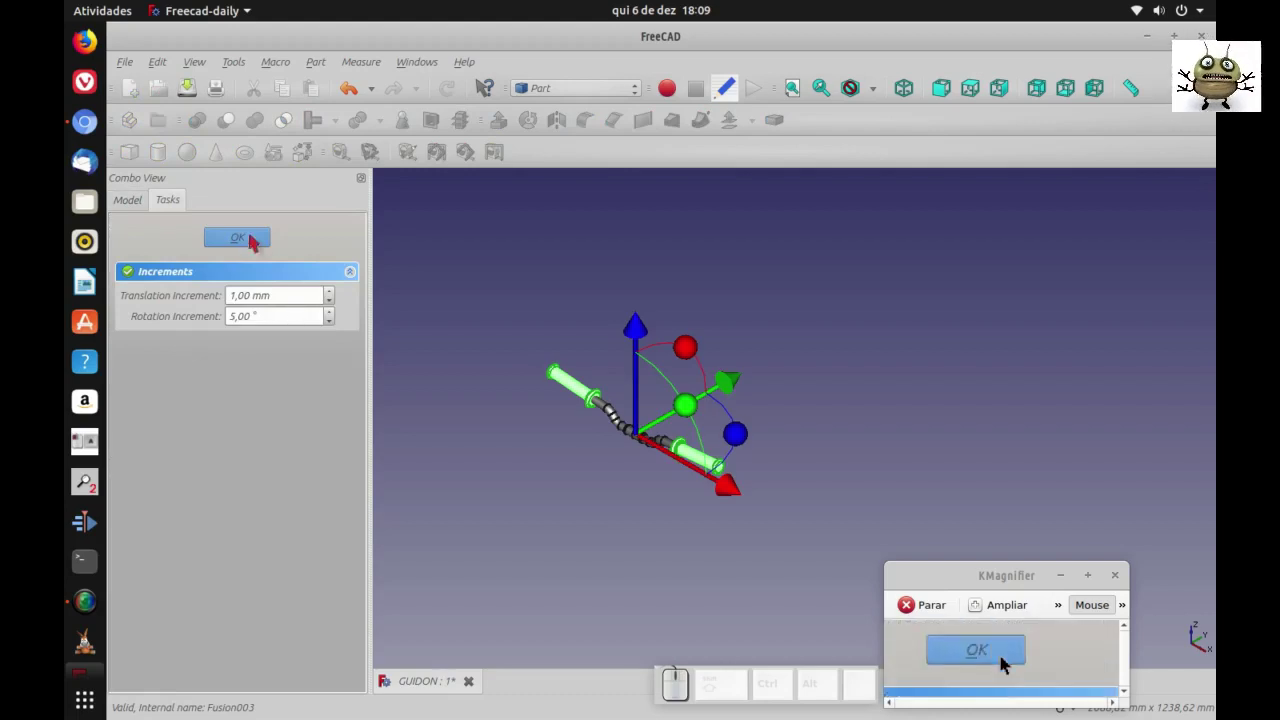
{"action": "left_click", "coordinate": [1009, 664]}
{"action": "left_click", "coordinate": [1009, 664]}
{"action": "left_click", "coordinate": [1001, 662]}
{"action": "right_click", "coordinate": [1009, 664]}
{"action": "left_click", "coordinate": [1009, 664]}
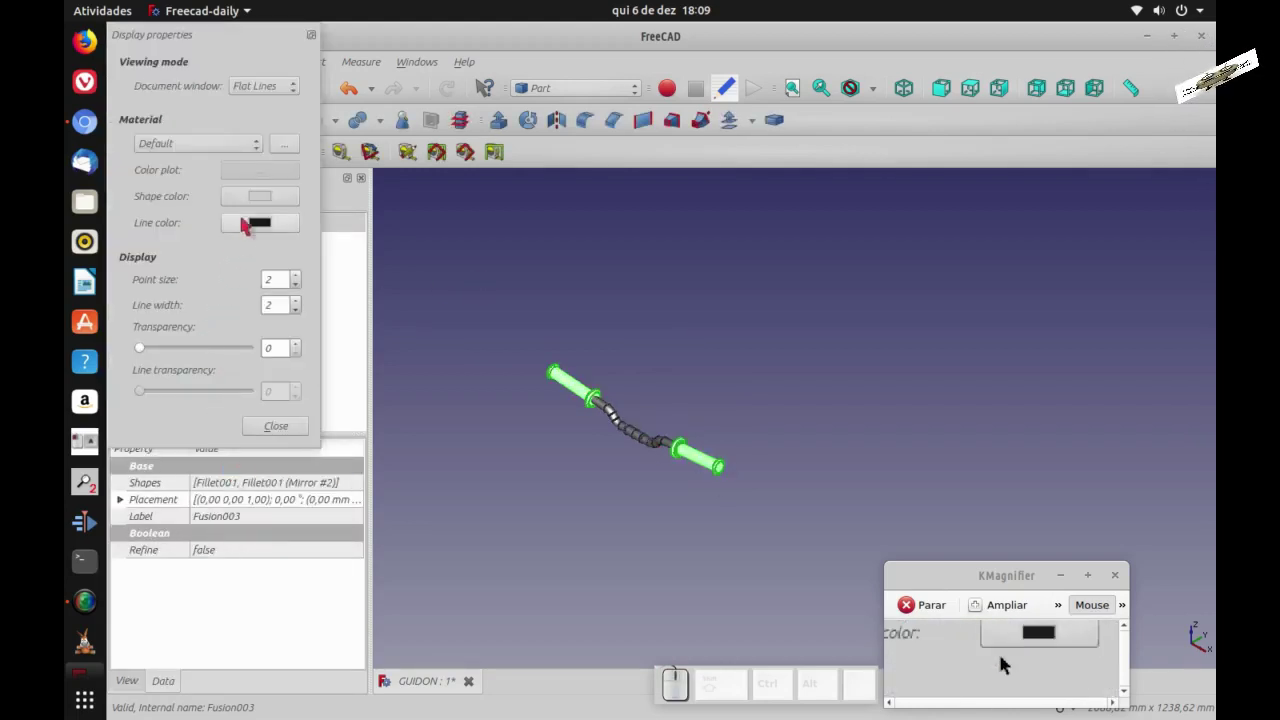
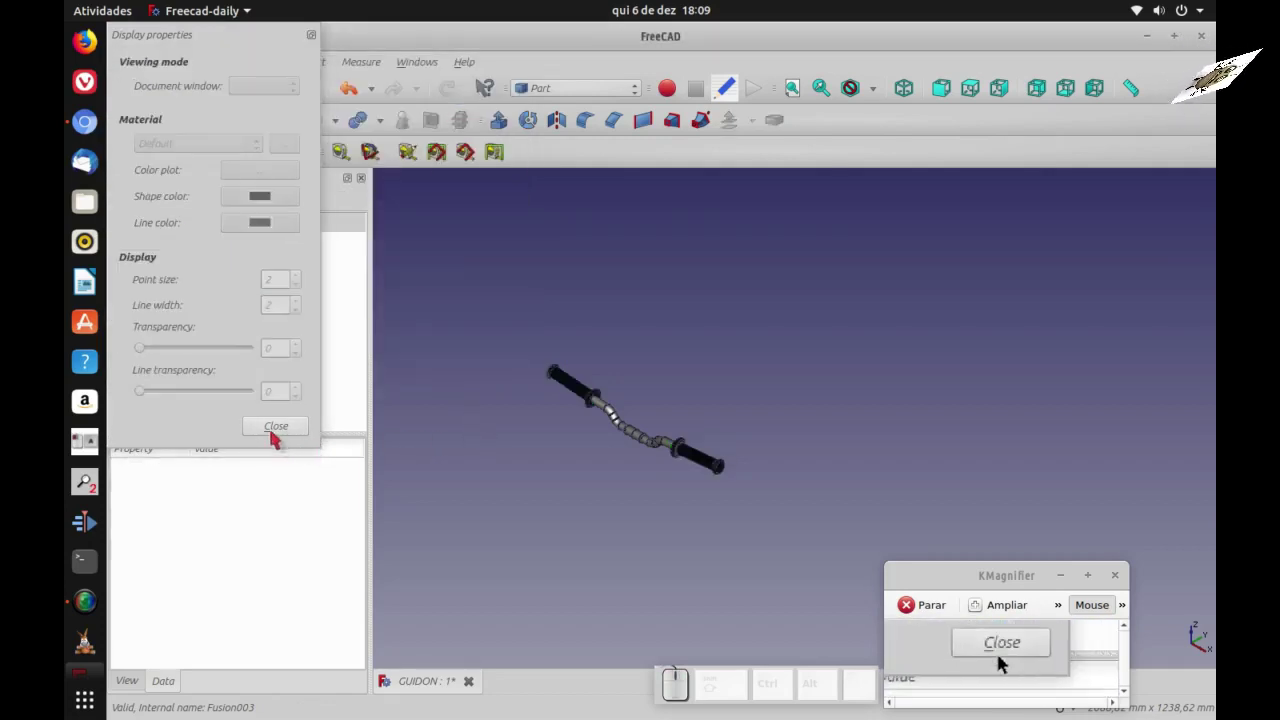
{"action": "left_click", "coordinate": [1001, 662]}
{"action": "middle_click", "coordinate": [1009, 664]}
{"action": "key", "text": "1"}
{"action": "scroll", "scroll_direction": "down", "scroll_amount": 3}
{"action": "scroll", "scroll_direction": "up", "scroll_amount": 3}
{"action": "scroll", "scroll_direction": "down", "scroll_amount": 3}
{"action": "key", "text": "2"}
{"action": "scroll", "scroll_direction": "down", "scroll_amount": 3}
{"action": "scroll", "scroll_direction": "up", "scroll_amount": 3}
{"action": "scroll", "scroll_direction": "up", "scroll_amount": 3}
{"action": "scroll", "scroll_direction": "down", "scroll_amount": 3}
{"action": "left_click_drag", "start_coordinate": [1009, 664], "coordinate": [1009, 664]}
{"action": "key", "text": "0"}
{"action": "scroll", "scroll_direction": "down", "scroll_amount": 3}
{"action": "scroll", "scroll_direction": "up", "scroll_amount": 3}
{"action": "scroll", "scroll_direction": "down", "scroll_amount": 3}
{"action": "key", "text": "1"}
{"action": "key", "text": "2"}
{"action": "key", "text": "3"}
{"action": "key", "text": "4"}
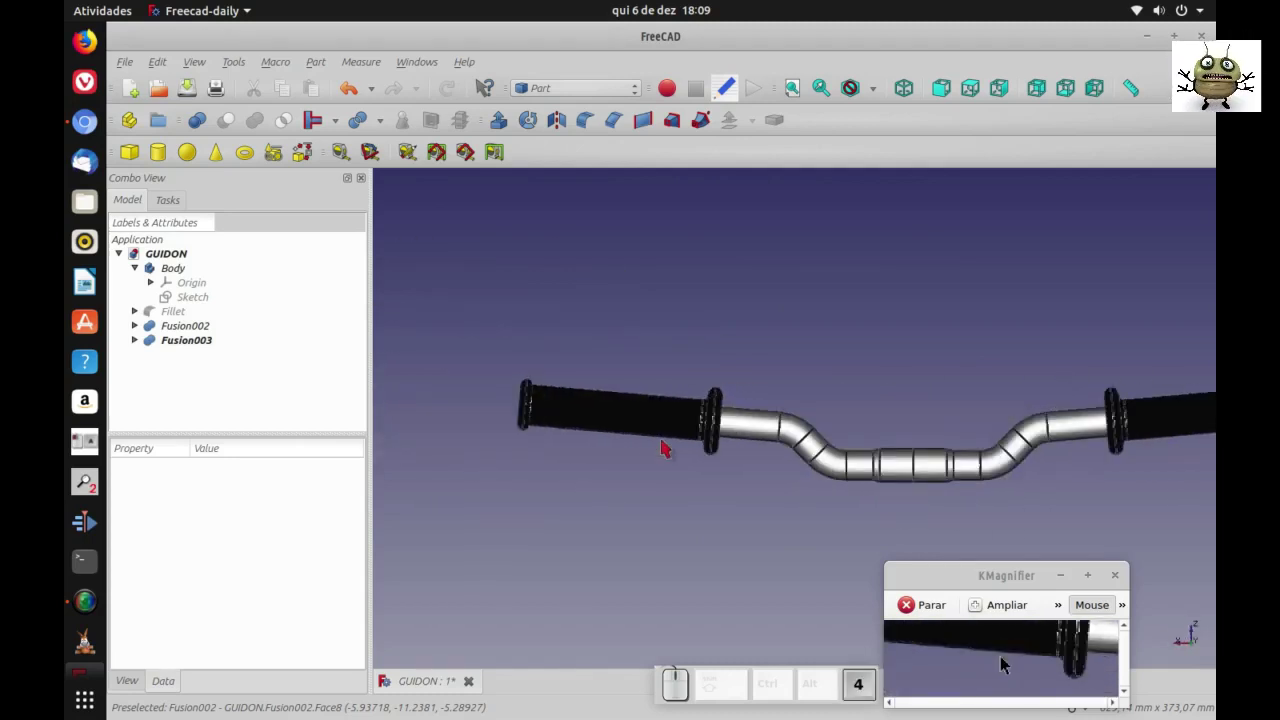
{"action": "scroll", "scroll_direction": "down", "scroll_amount": 3}
{"action": "scroll", "scroll_direction": "up", "scroll_amount": 3}
{"action": "key", "text": "5"}
{"action": "key", "text": "6"}
{"action": "key", "text": "7"}
{"action": "key", "text": "0"}
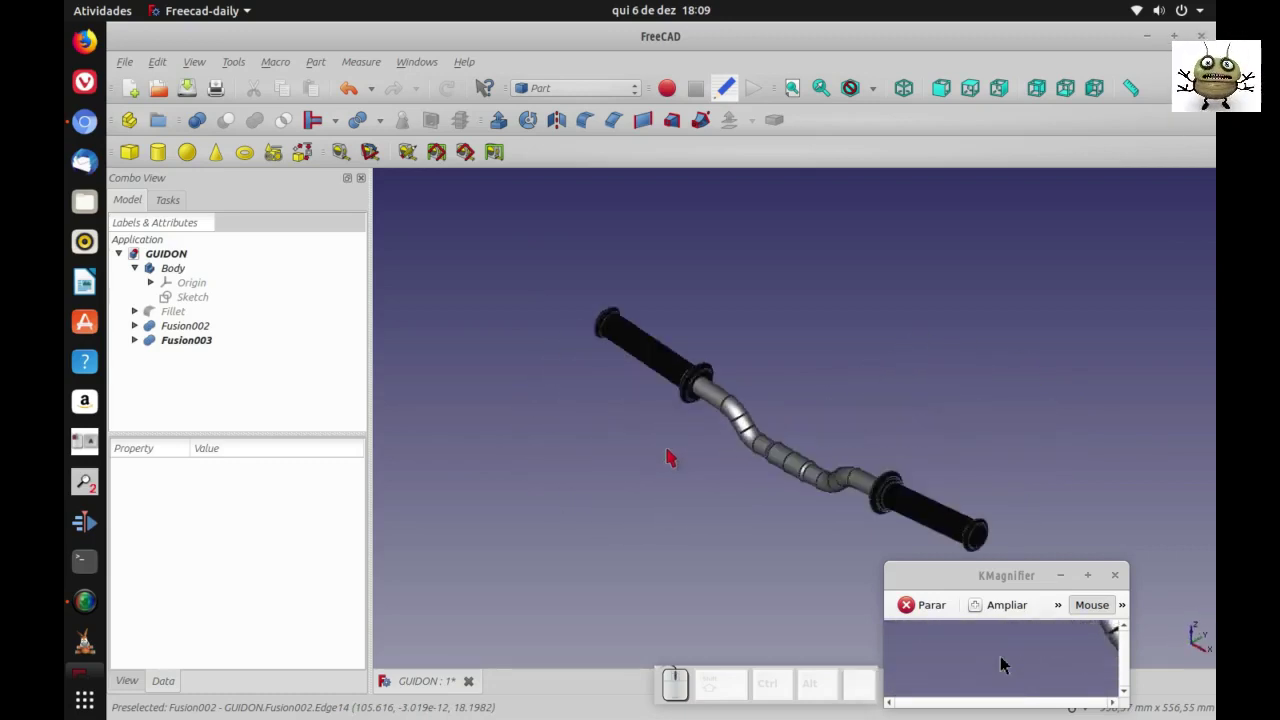
{"action": "scroll", "scroll_direction": "down", "scroll_amount": 3}
{"action": "scroll", "scroll_direction": "down", "scroll_amount": 3}
{"action": "scroll", "scroll_direction": "down", "scroll_amount": 3}
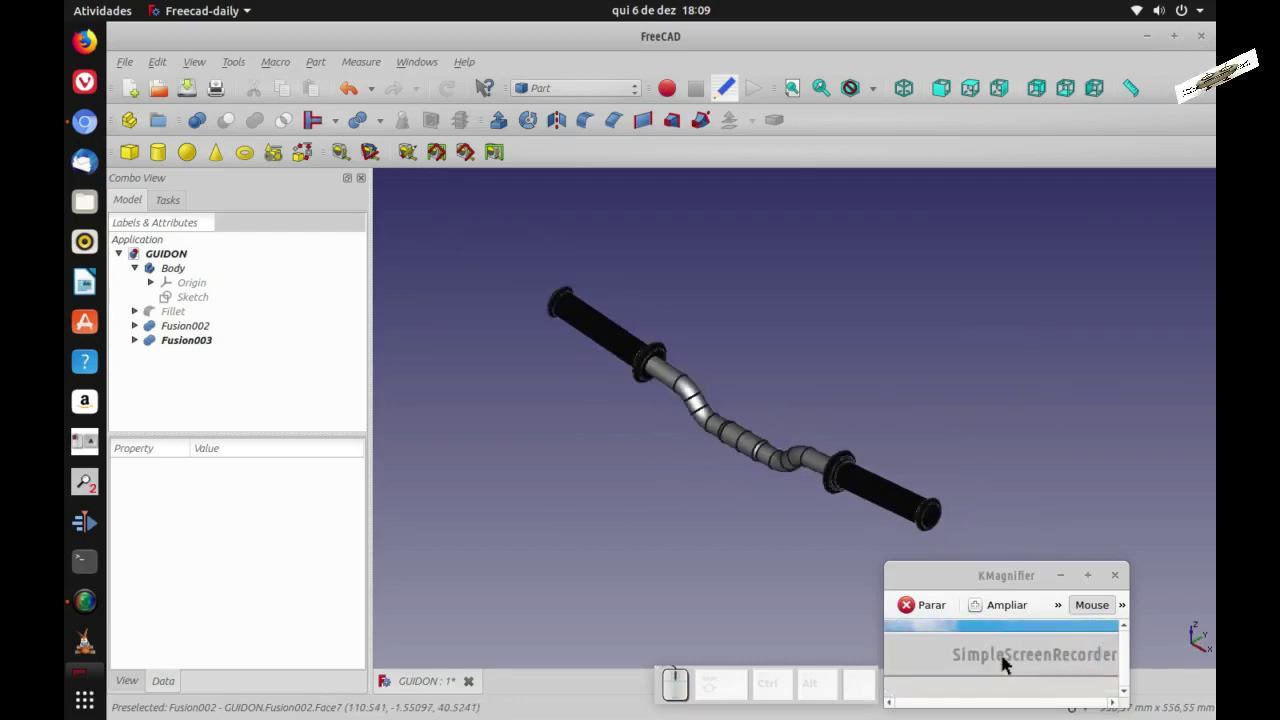